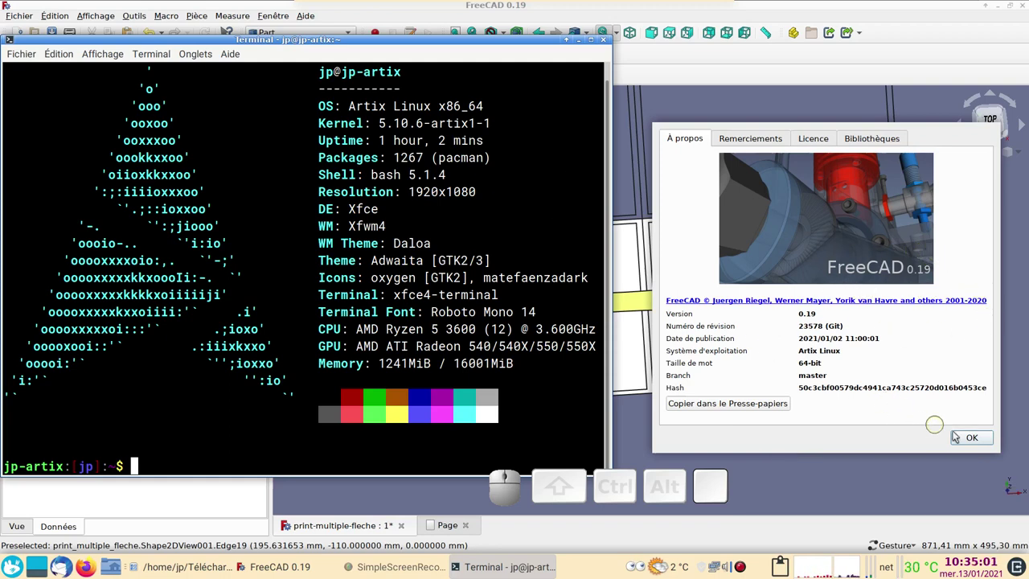
# Dismiss the About FreeCAD dialog so the arrow drawing across two A4 tiles is visible
pyautogui.click(980, 441)
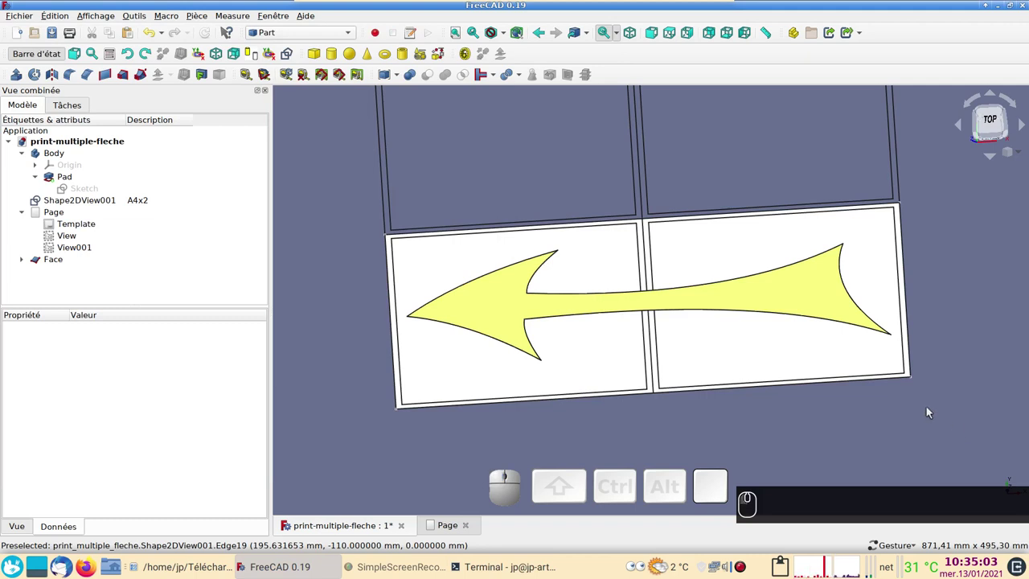
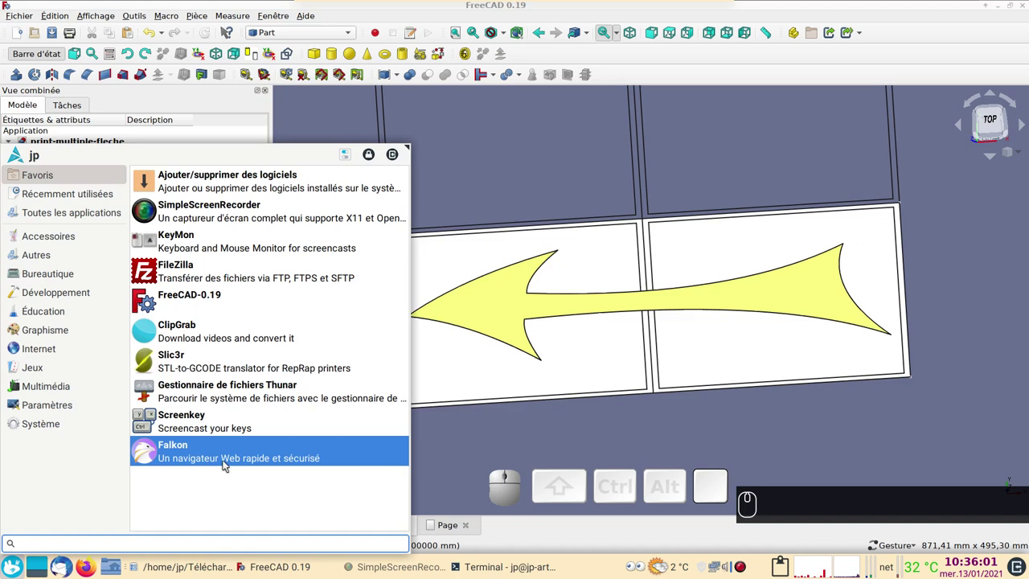
pyautogui.click(228, 457)
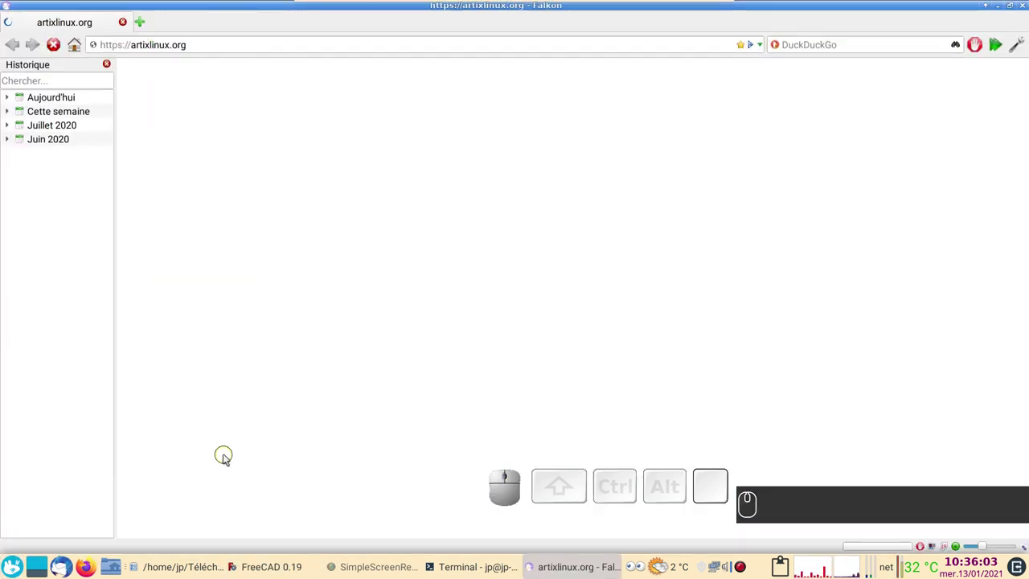
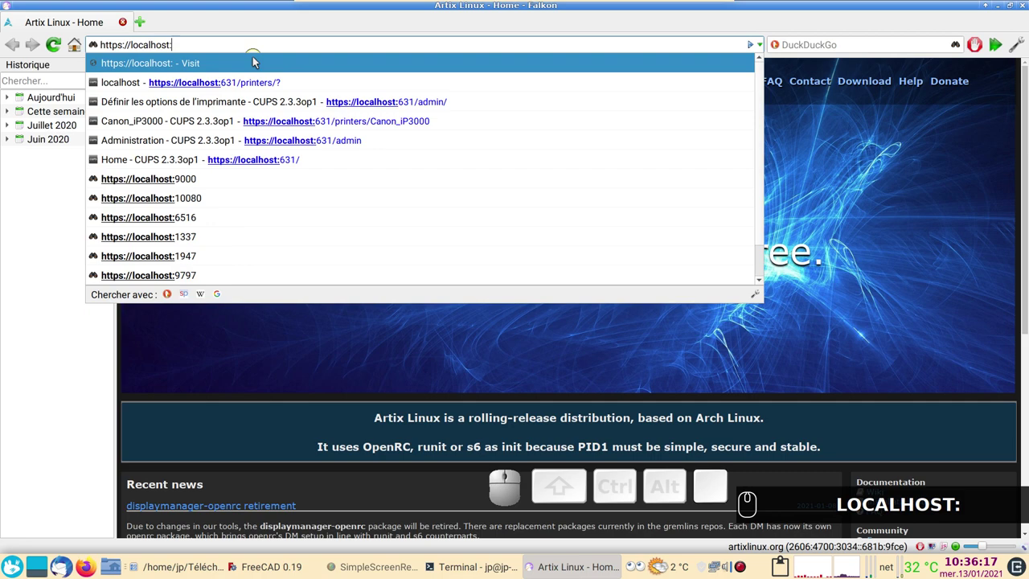
pyautogui.press('6')
pyautogui.press('1')
pyautogui.press('Return')
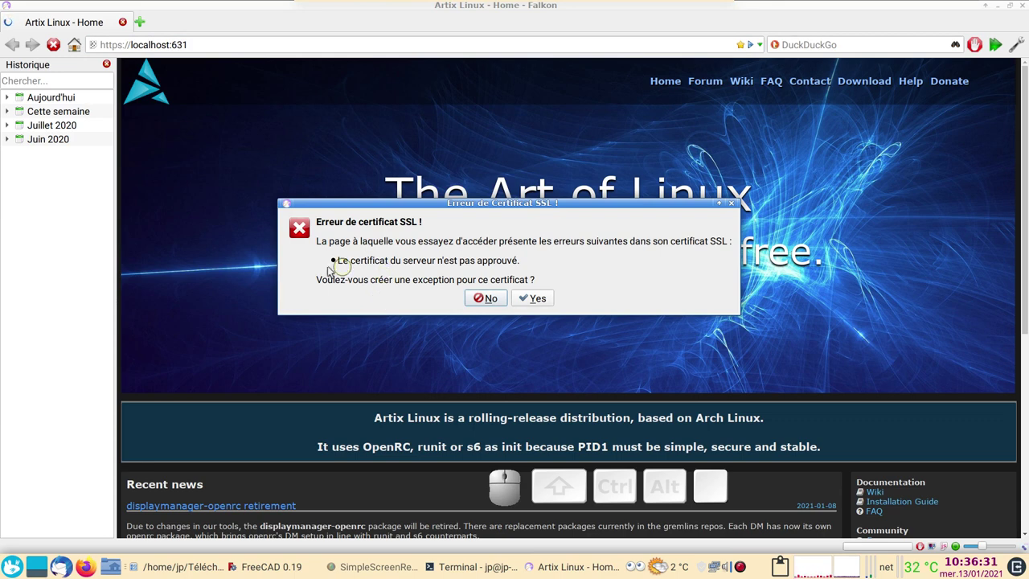
# Accept the certificate exception and reach the Canon_iP3000 default options page via Administration
pyautogui.click(550, 298)
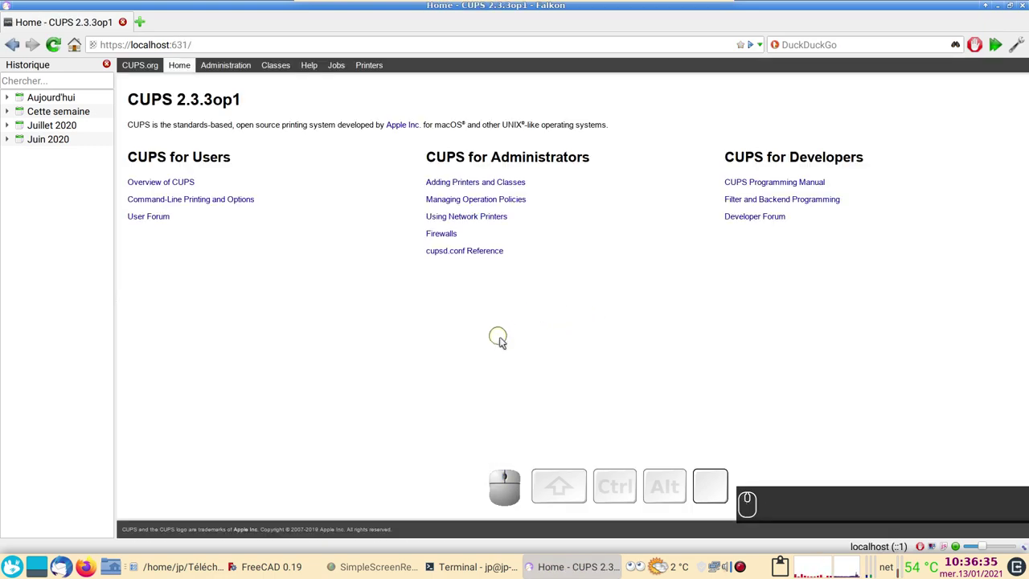
pyautogui.scroll(3)
pyautogui.scroll(3)
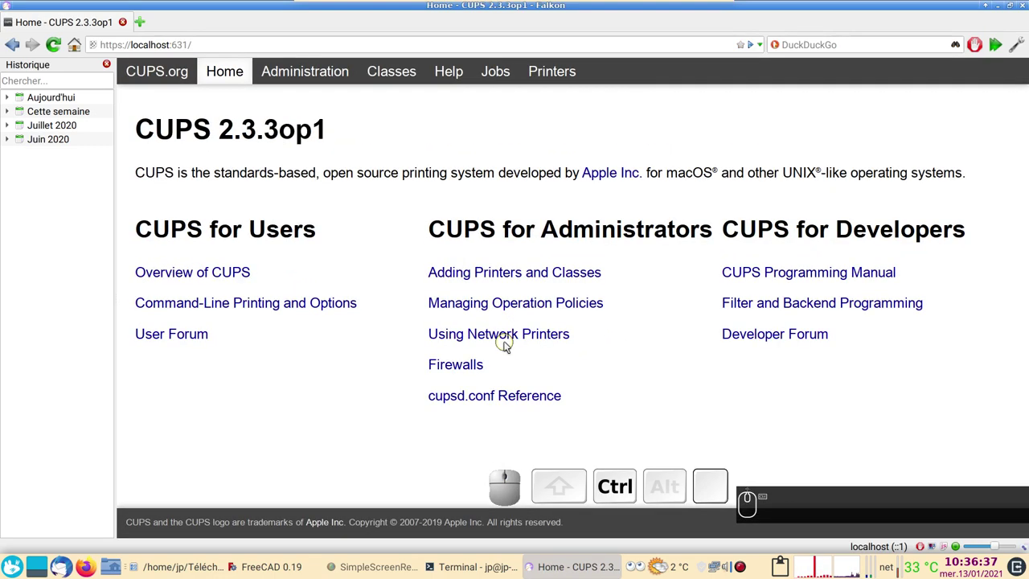
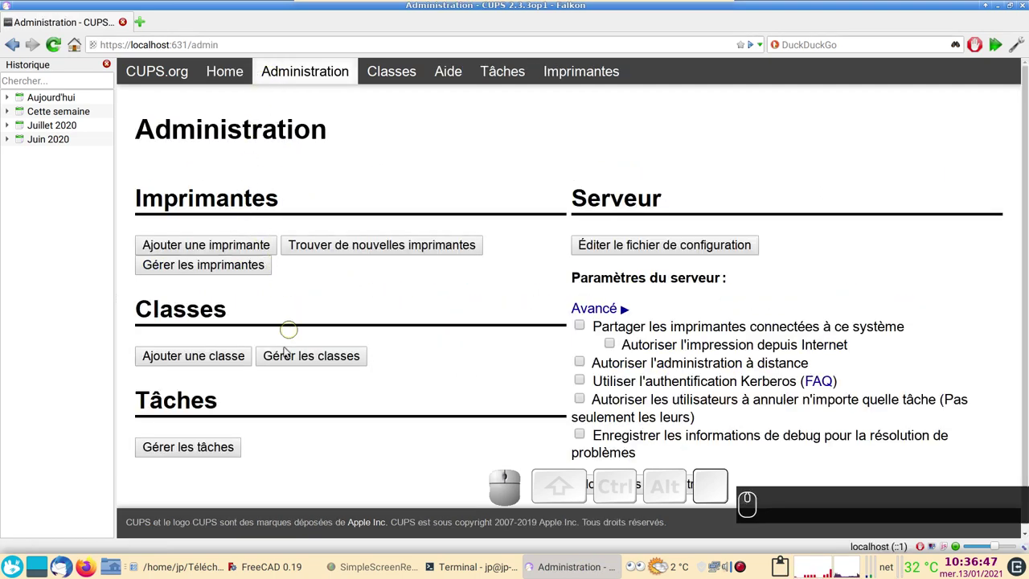
pyautogui.click(199, 269)
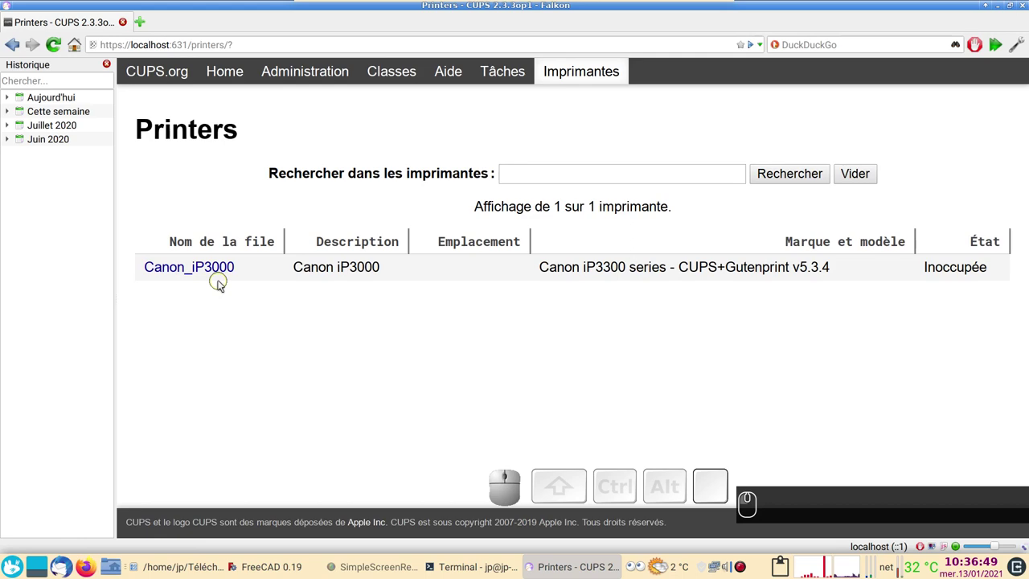
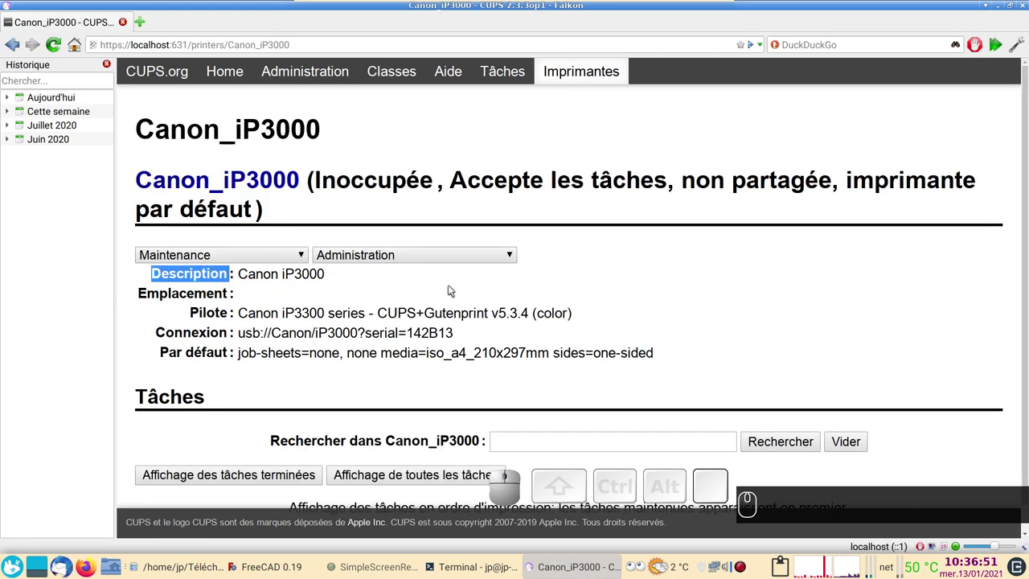
pyautogui.click(449, 262)
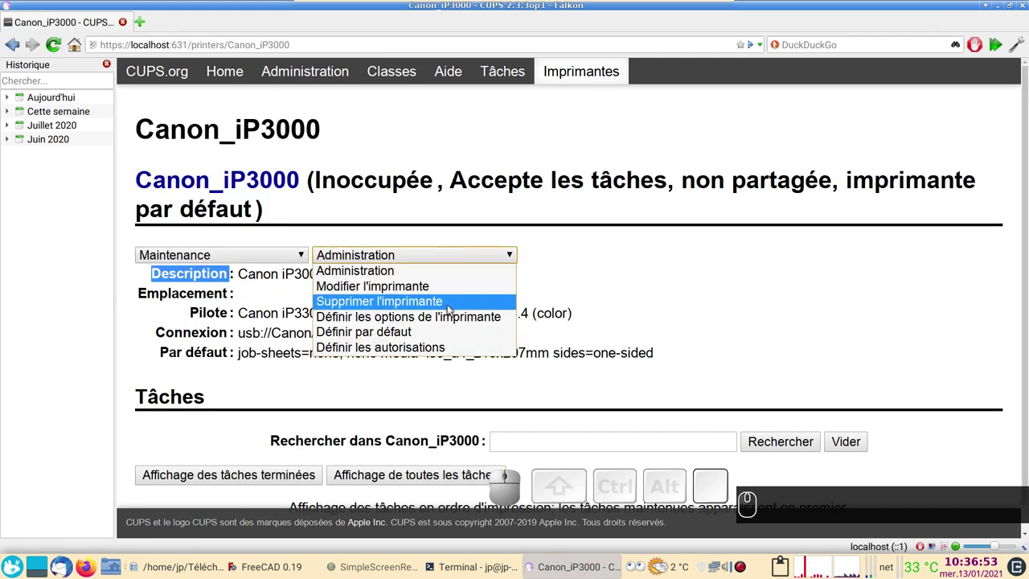
pyautogui.click(452, 314)
# Keep page shrinking on 'Couper (préserve les dimensions)' for the Canon_iP3000
pyautogui.scroll(-3)
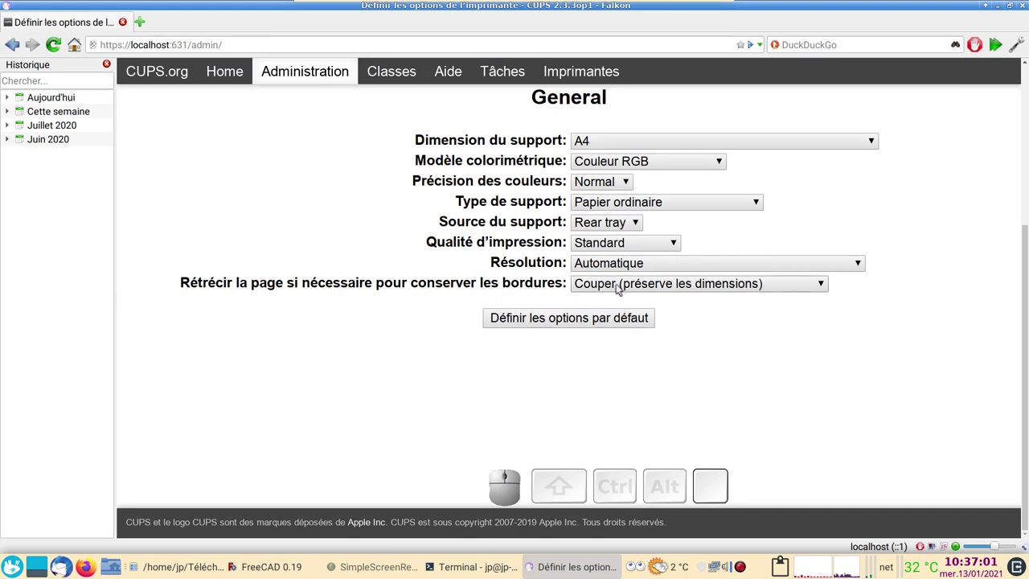
pyautogui.click(801, 289)
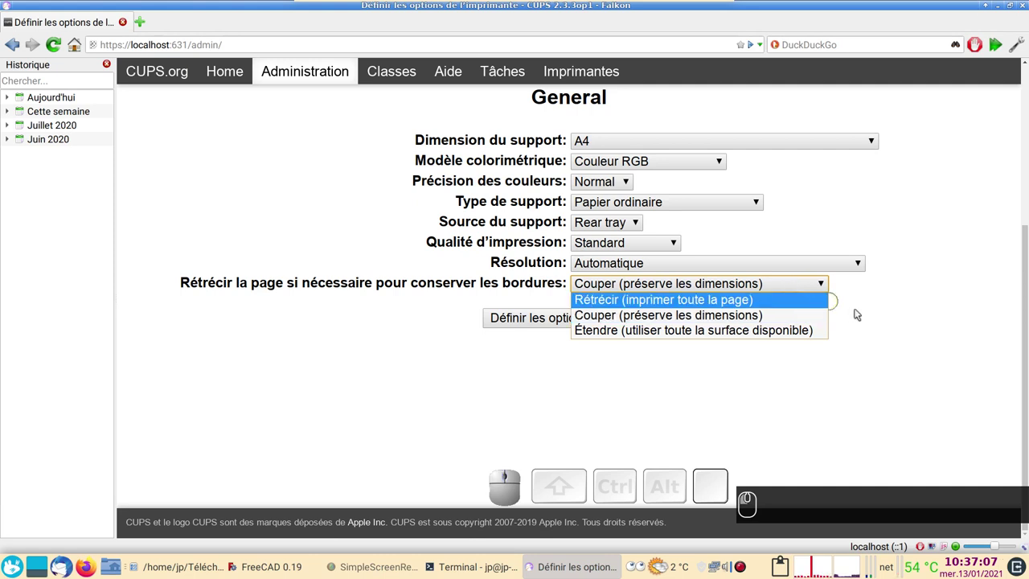
pyautogui.click(815, 314)
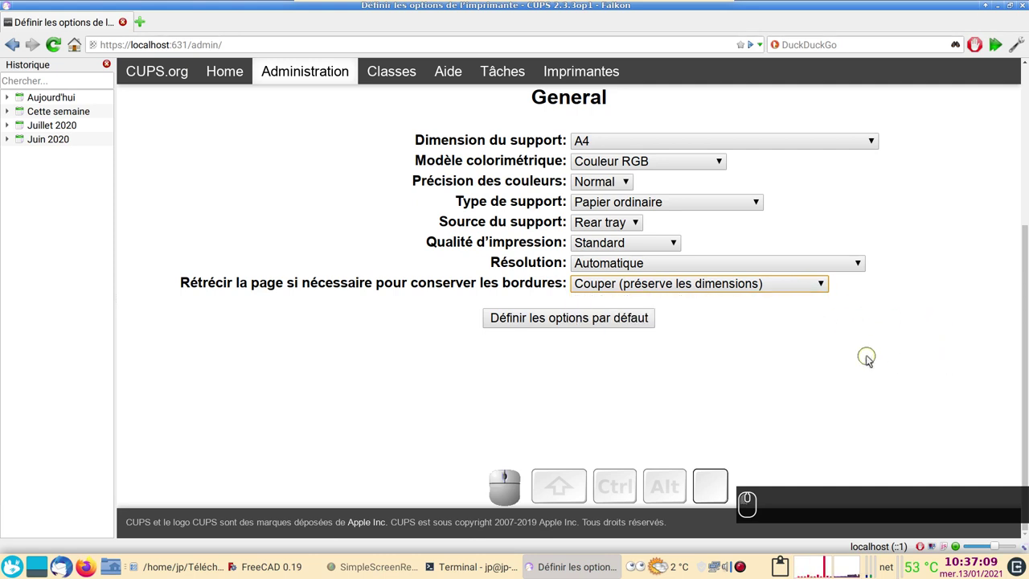
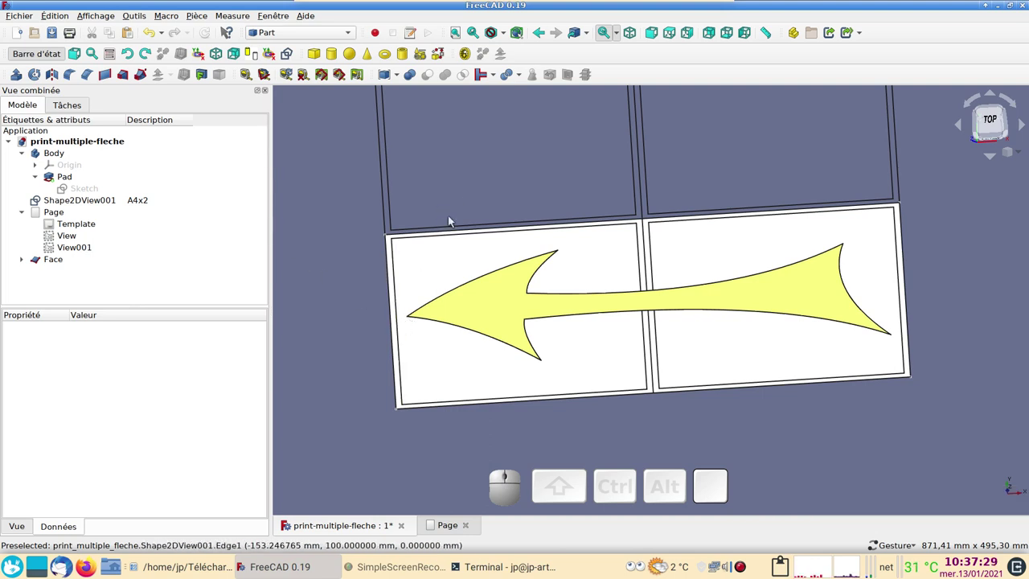
# Create a new empty document Sans nom1 with the Sketcher workbench and the Modèle tree shown
pyautogui.scroll(-3)
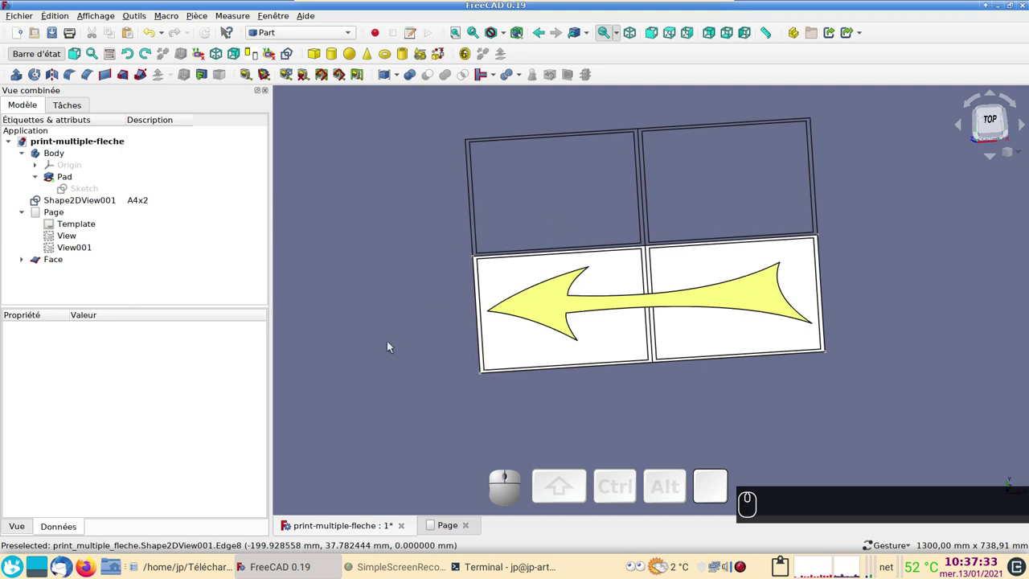
pyautogui.click(21, 38)
pyautogui.click(309, 35)
pyautogui.click(310, 50)
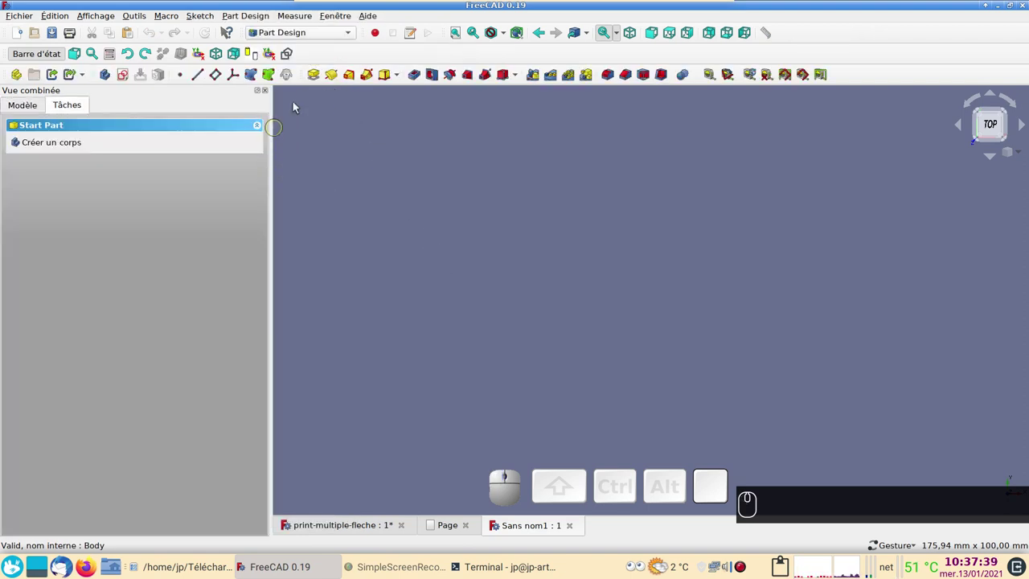
pyautogui.click(319, 37)
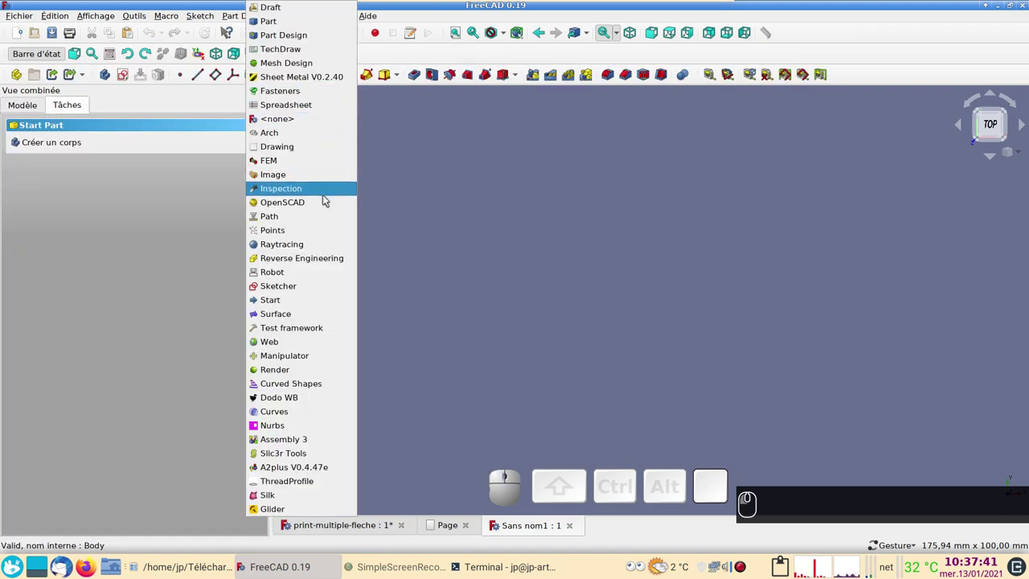
pyautogui.click(309, 291)
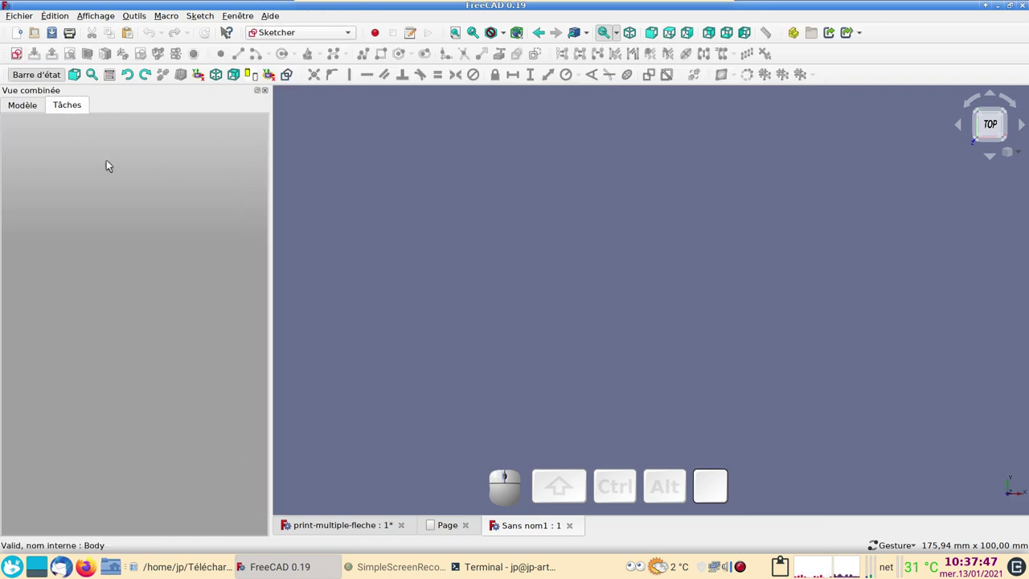
pyautogui.click(33, 112)
pyautogui.click(80, 202)
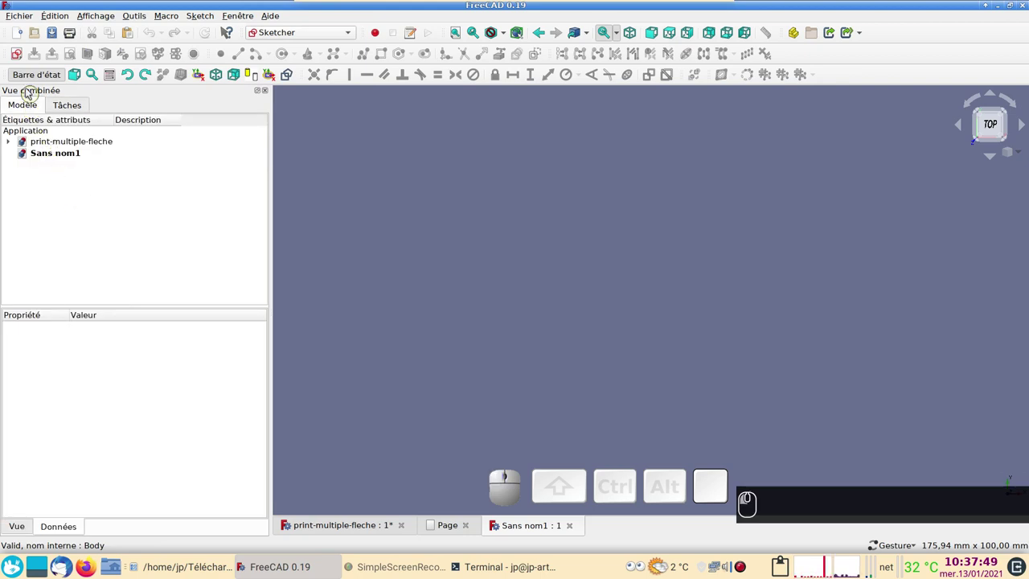
# Start a sketch on the XY plane with a rectangle whose top edge is constrained to 297 mm
pyautogui.click(20, 58)
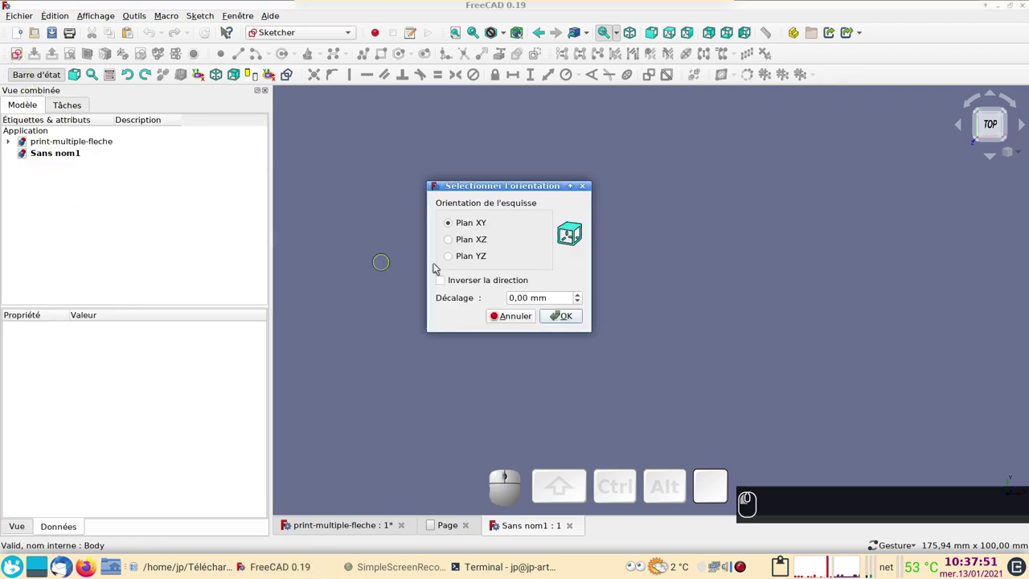
pyautogui.click(563, 315)
pyautogui.click(387, 53)
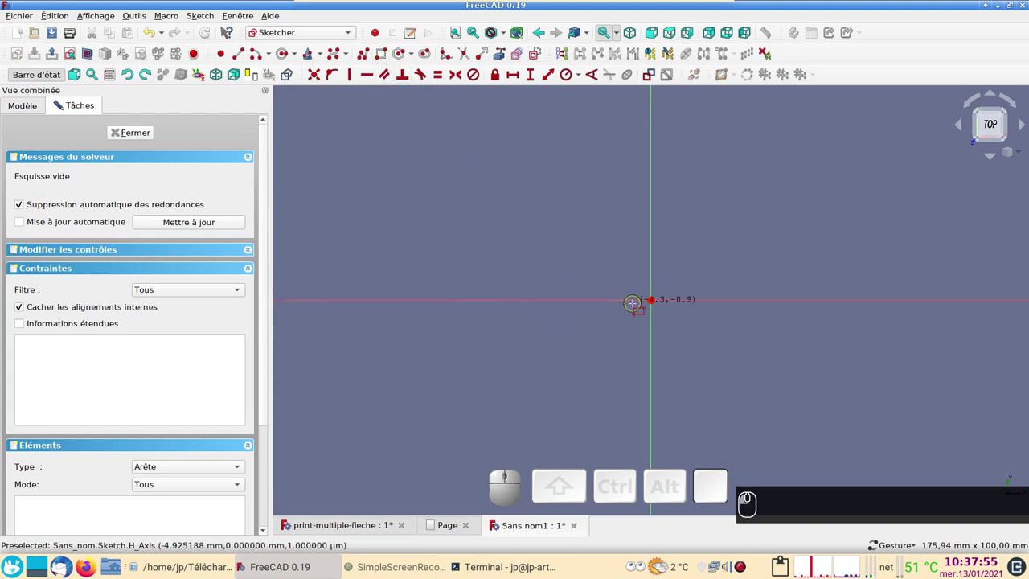
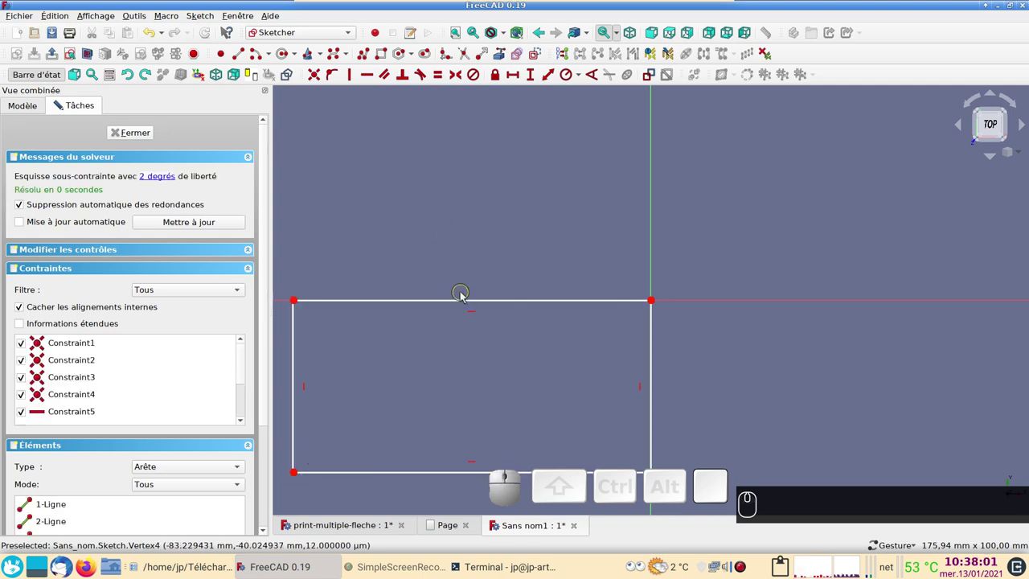
pyautogui.click(466, 301)
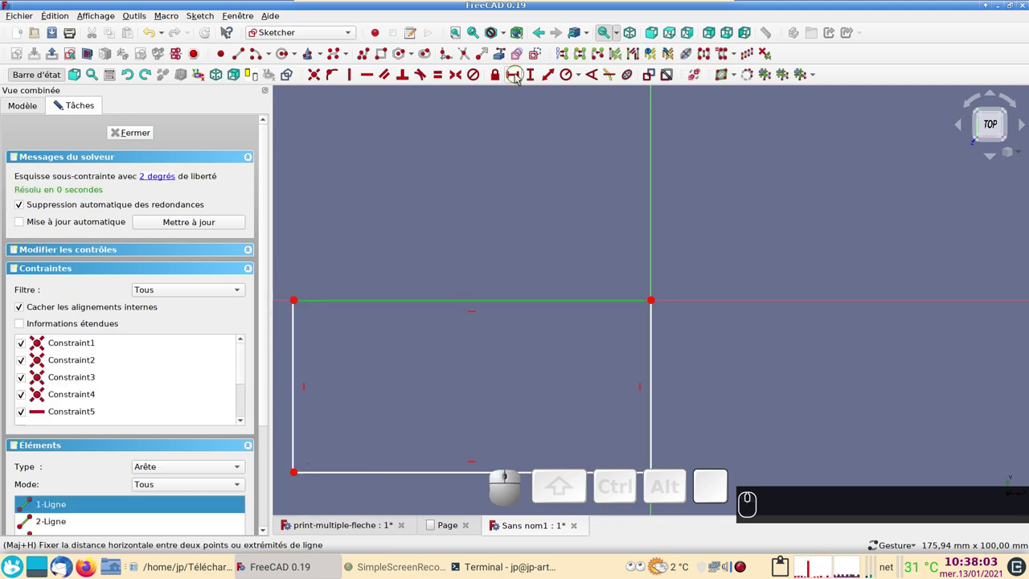
pyautogui.click(520, 75)
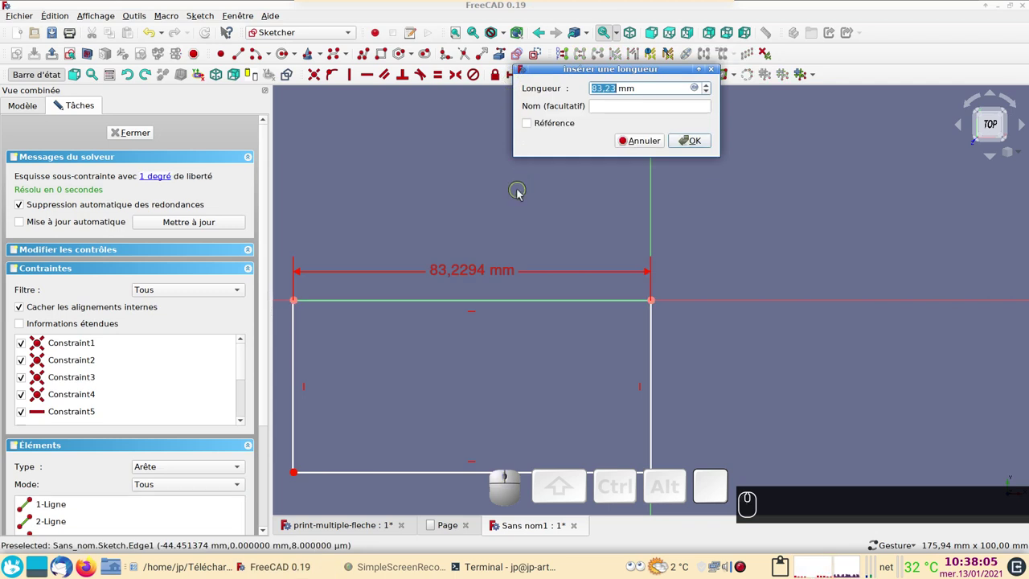
pyautogui.press('KP_2')
pyautogui.press('KP_9')
pyautogui.press('KP_7')
pyautogui.press('Return')
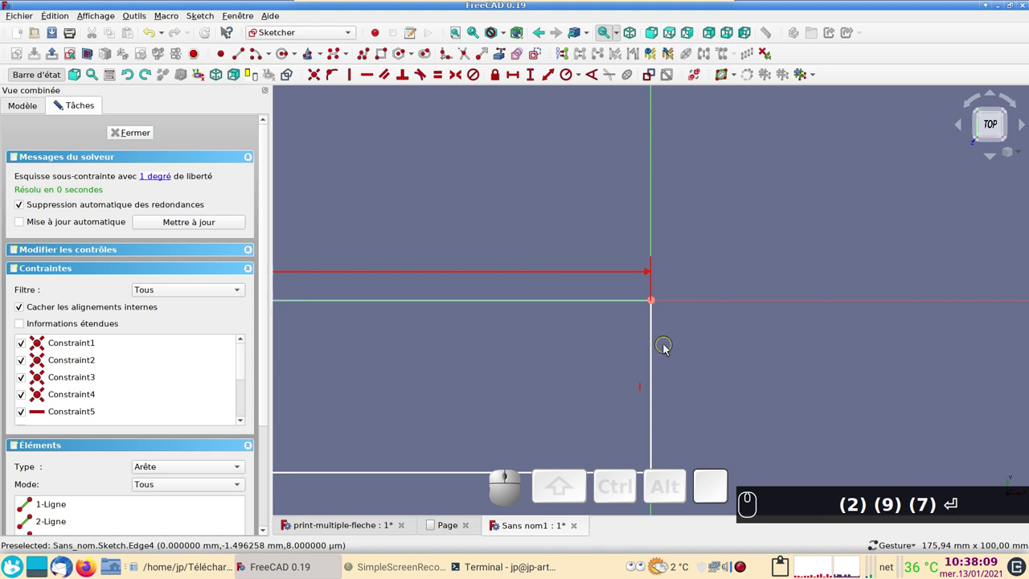
# Constrain the rectangle's right edge to 210 mm, giving a fully constrained A4 landscape frame
pyautogui.click(656, 365)
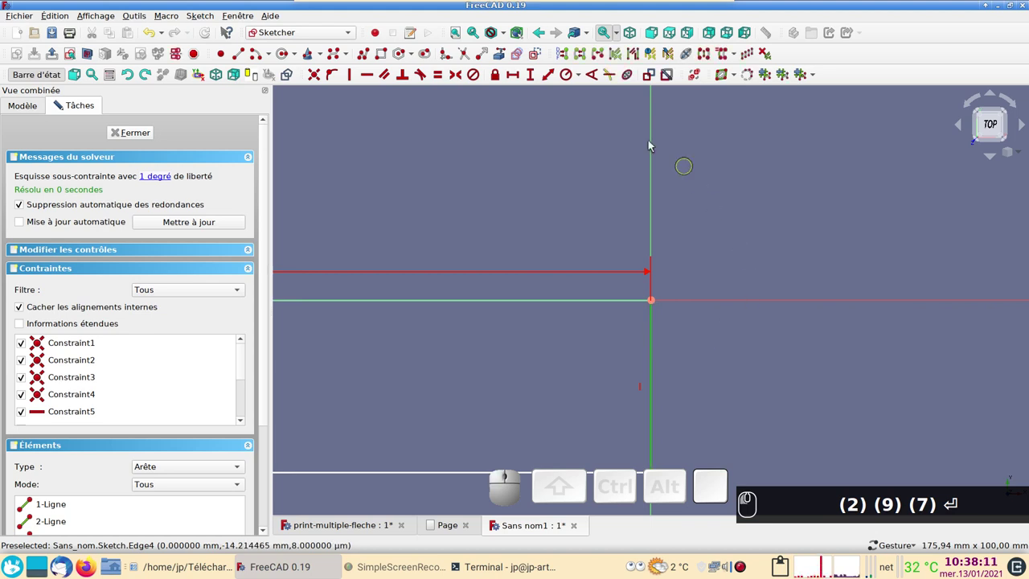
pyautogui.click(533, 80)
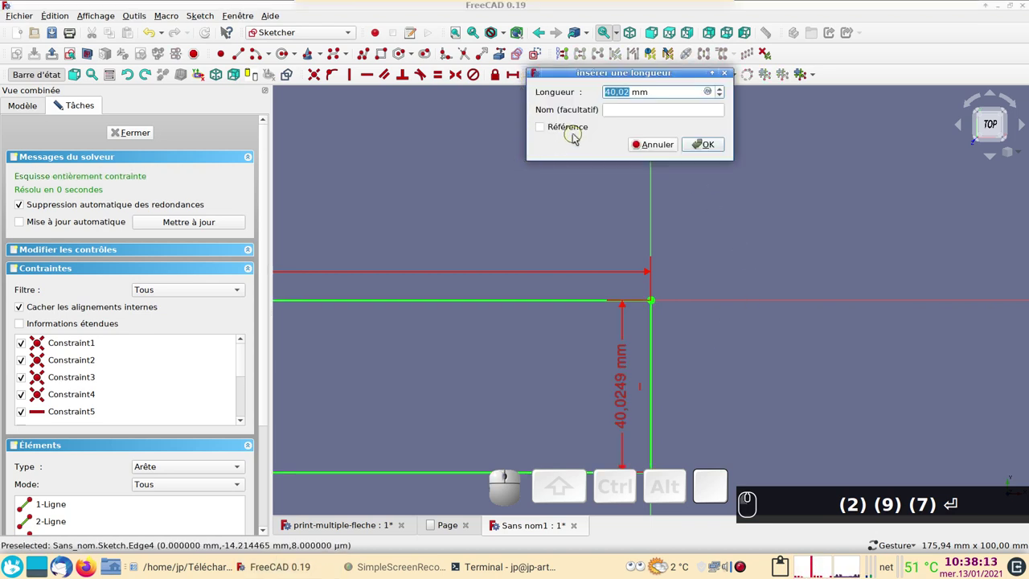
pyautogui.press('KP_2')
pyautogui.press('KP_1')
pyautogui.press('KP_0')
pyautogui.press('KP_Enter')
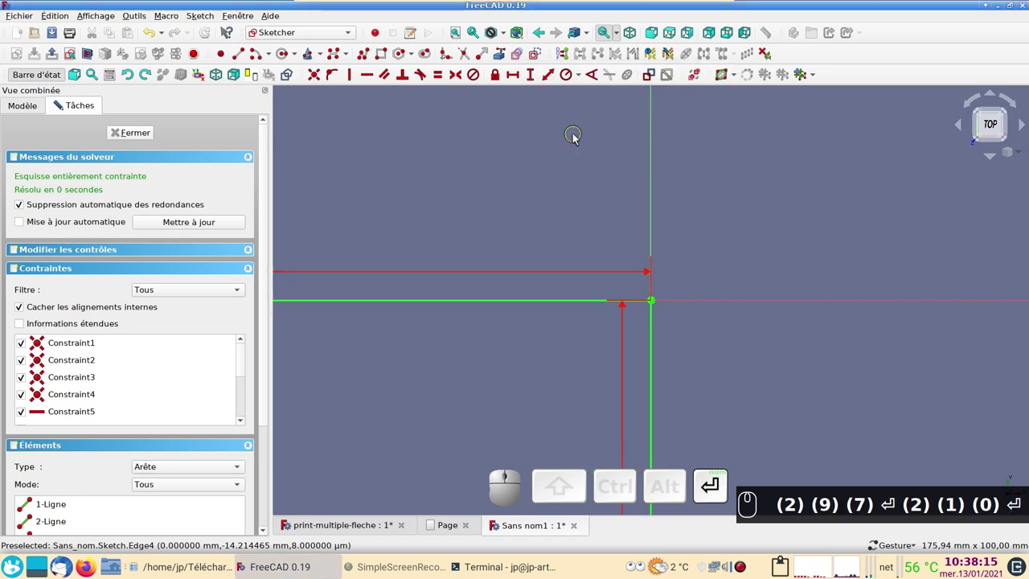
pyautogui.scroll(-3)
pyautogui.scroll(3)
pyautogui.rightClick(463, 257)
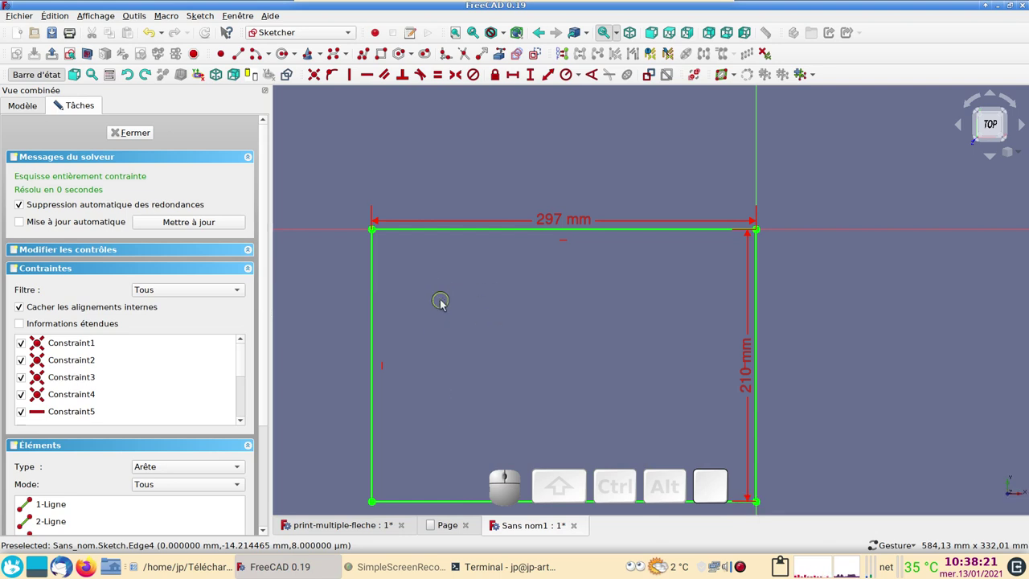
pyautogui.rightClick(431, 169)
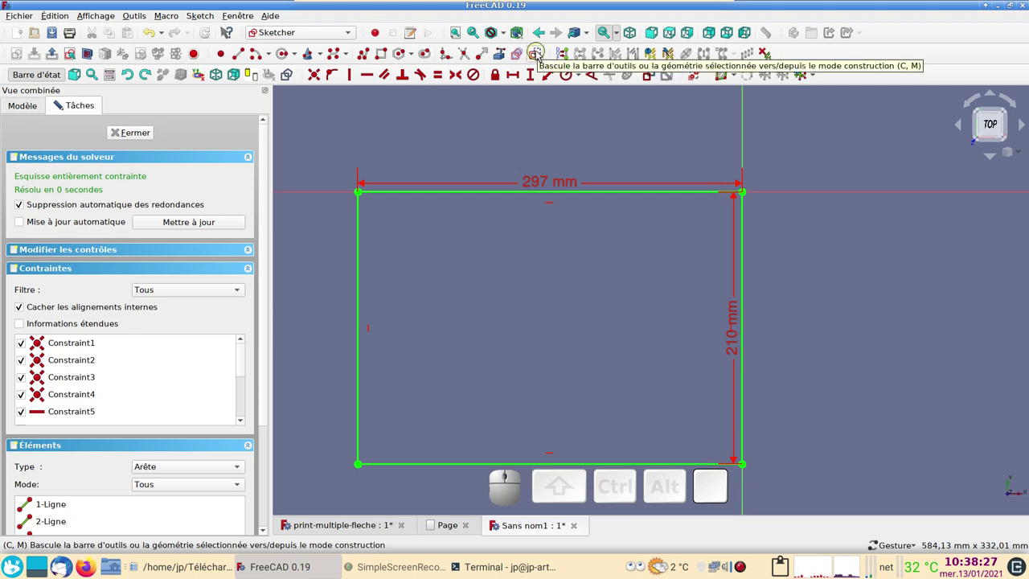
# Draw a construction diagonal from the rectangle's top-left corner to its bottom-right corner
pyautogui.click(539, 54)
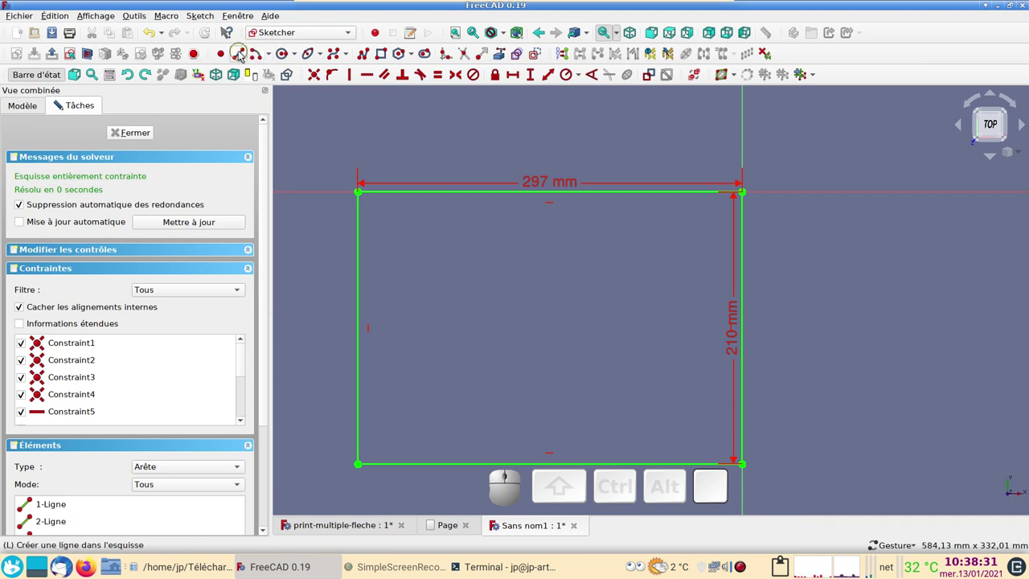
pyautogui.click(241, 54)
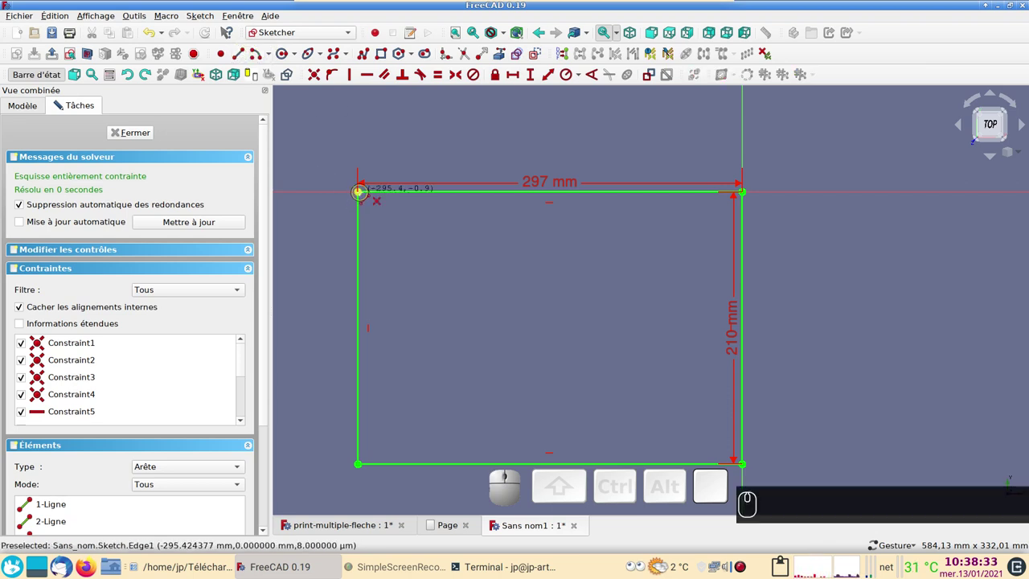
pyautogui.click(58, 104)
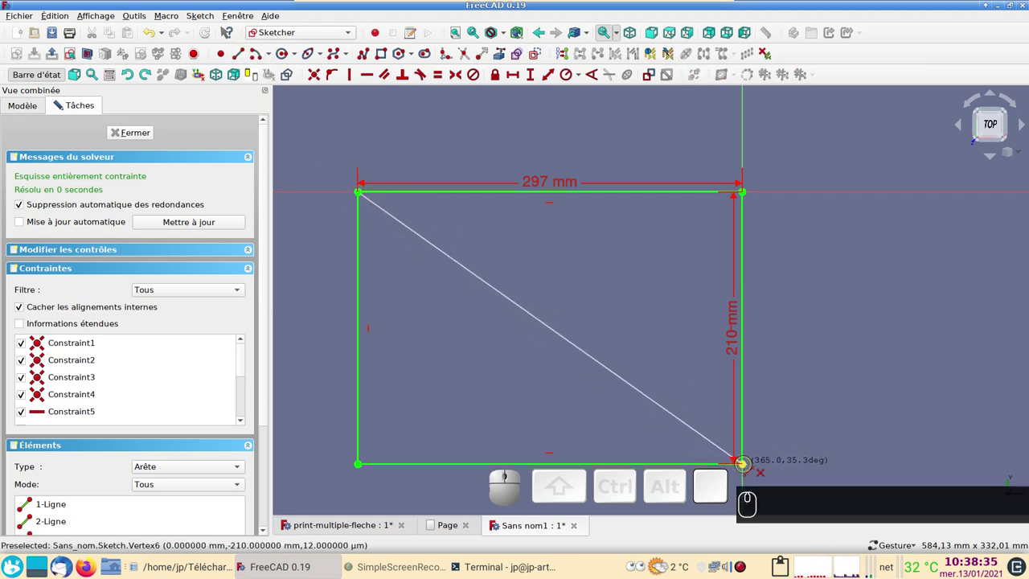
pyautogui.click(59, 104)
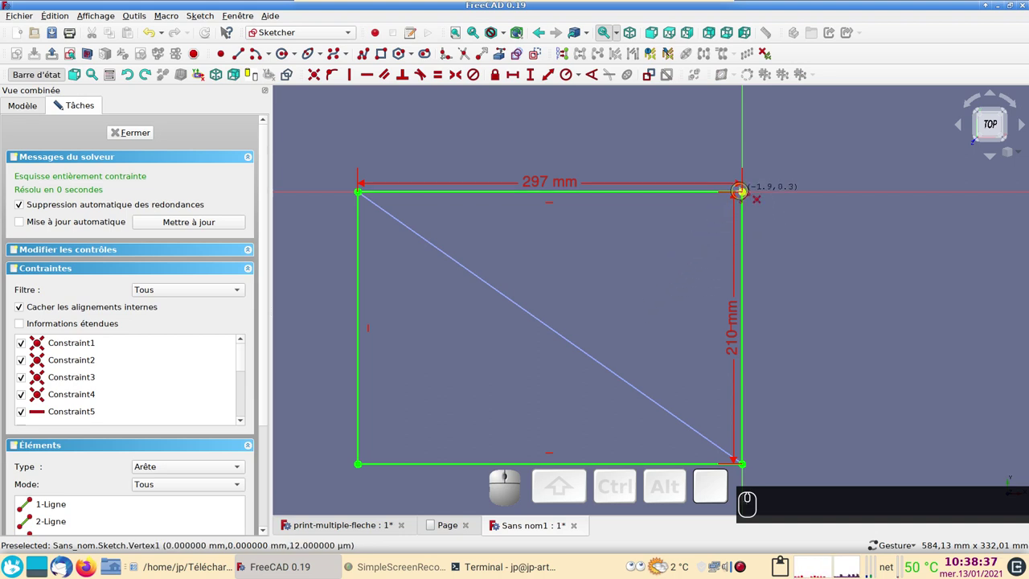
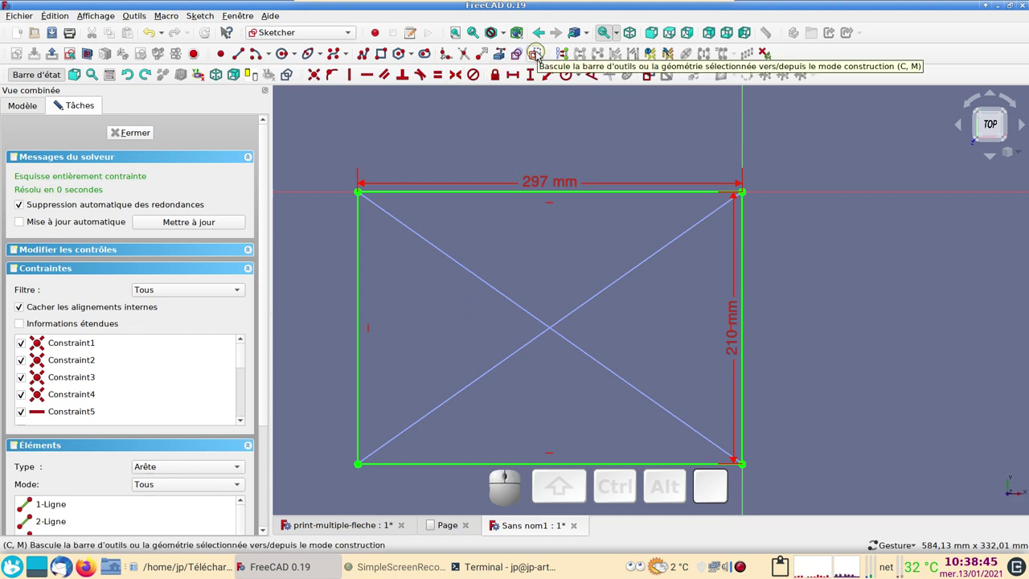
# Draw an inner rectangle with its corners constrained onto the diagonals
pyautogui.click(540, 56)
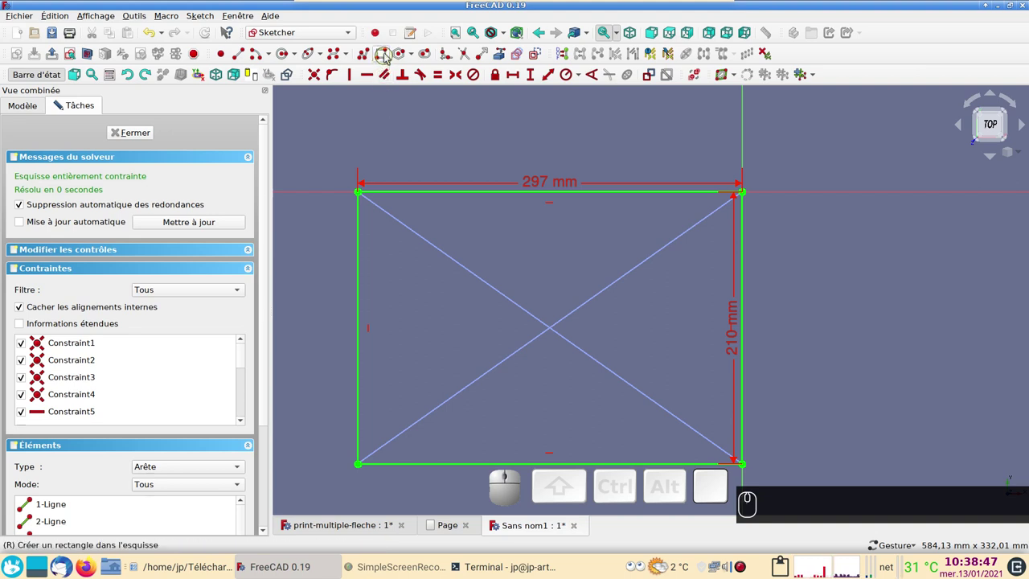
pyautogui.click(381, 57)
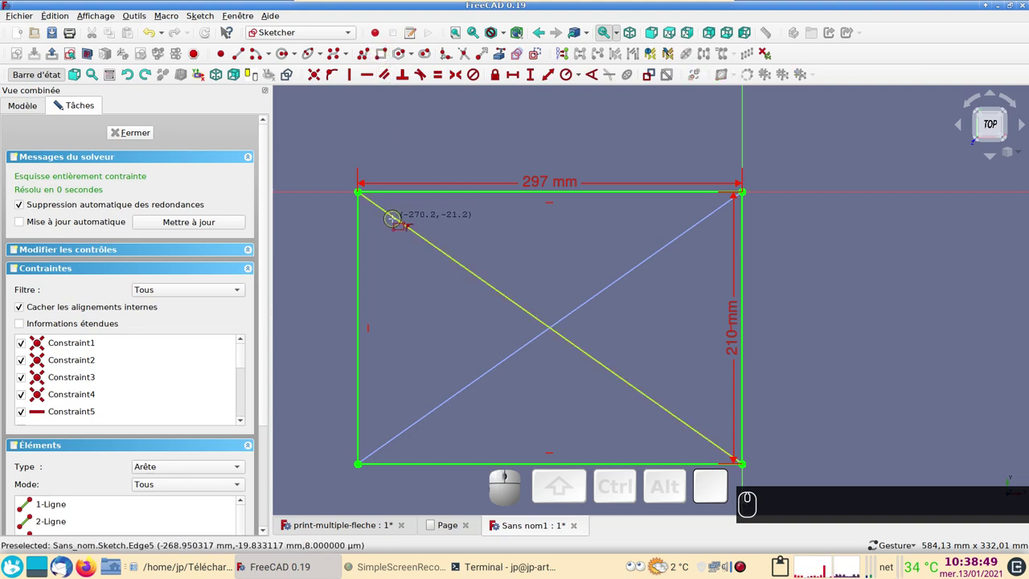
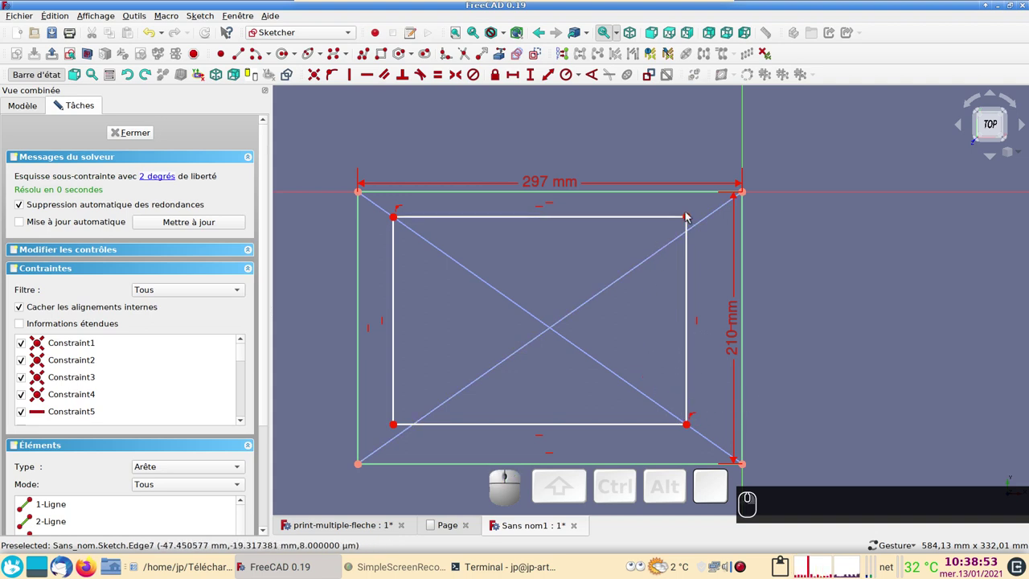
pyautogui.click(692, 220)
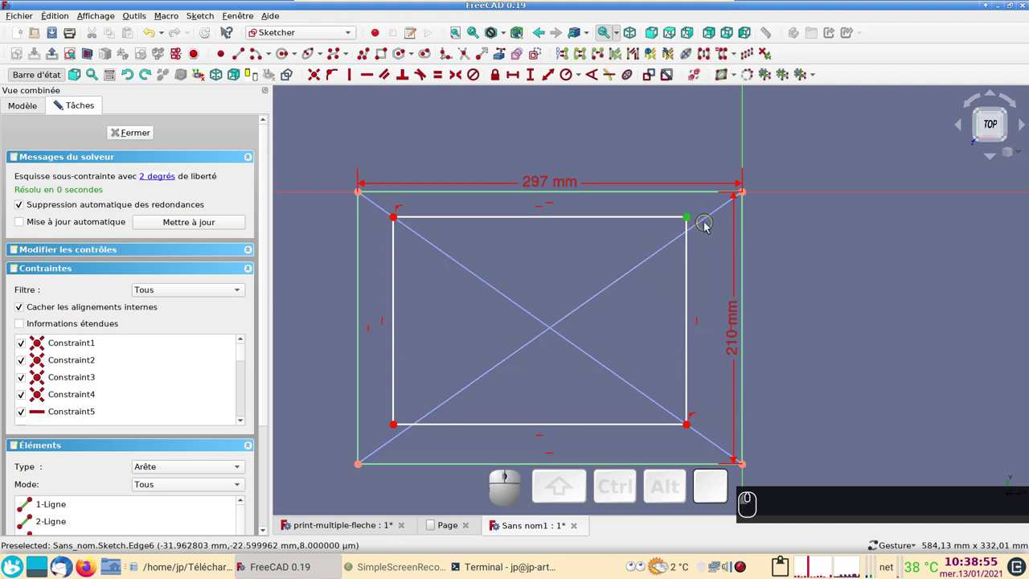
pyautogui.click(710, 220)
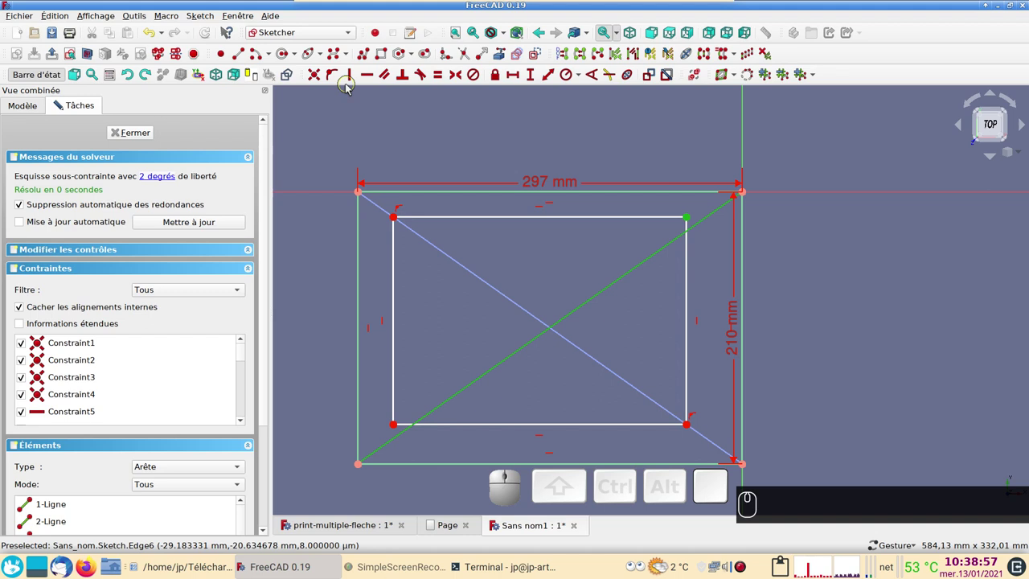
pyautogui.click(333, 78)
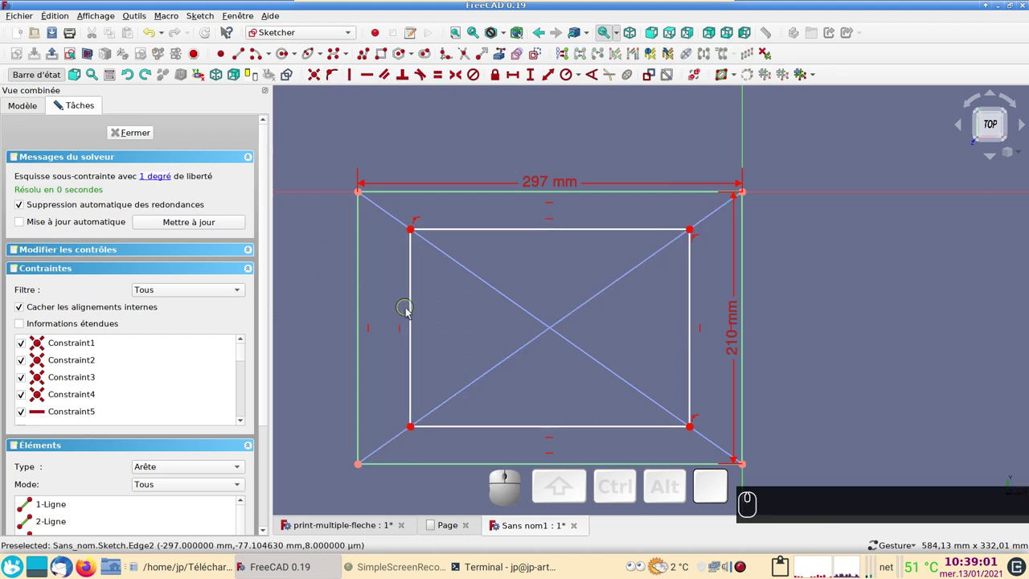
# Constrain the inner rectangle's left edge to 200 mm and close the finished sketch
pyautogui.click(415, 316)
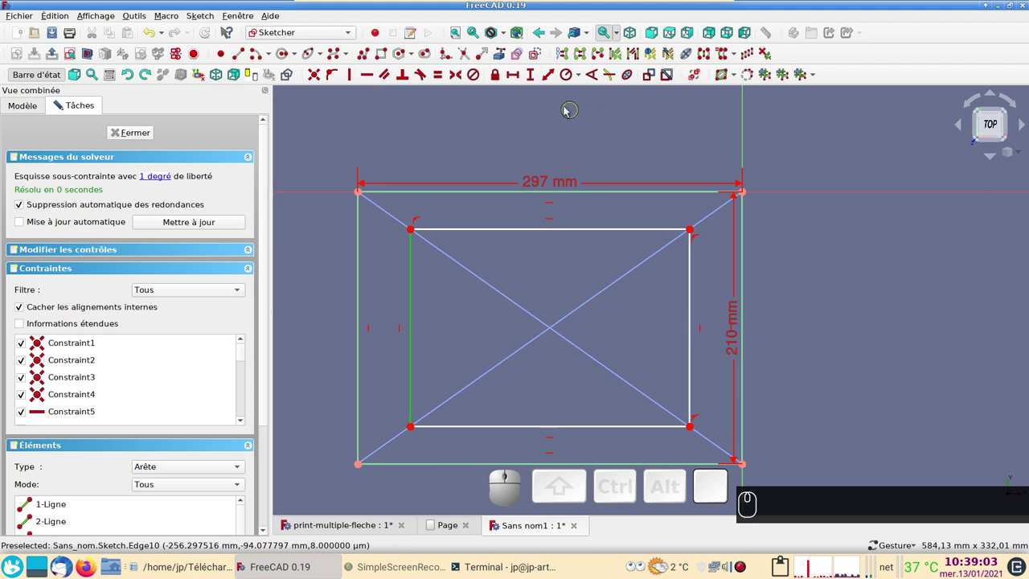
pyautogui.click(535, 82)
pyautogui.press('2')
pyautogui.press('KP_0')
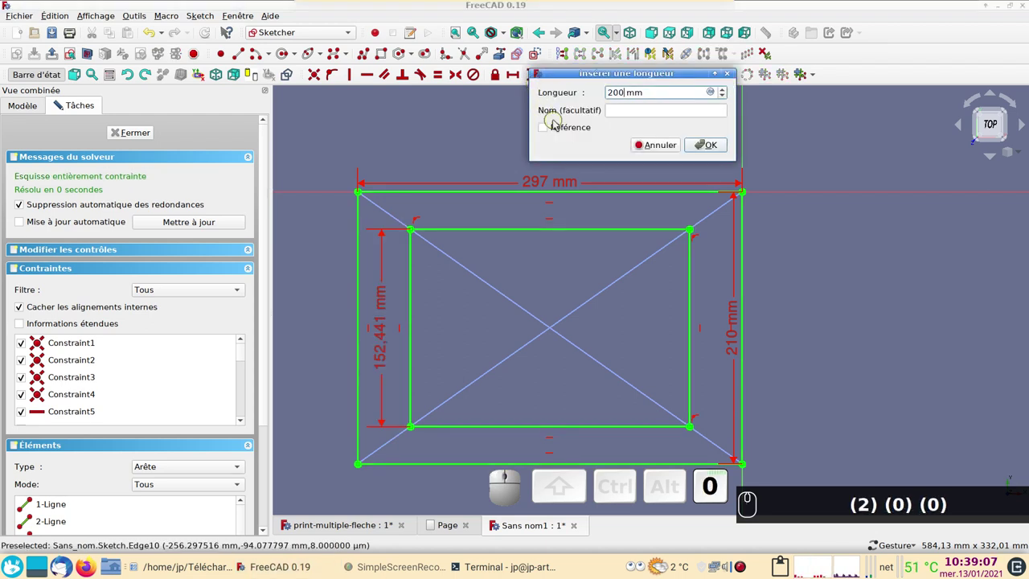
pyautogui.press('KP_Enter')
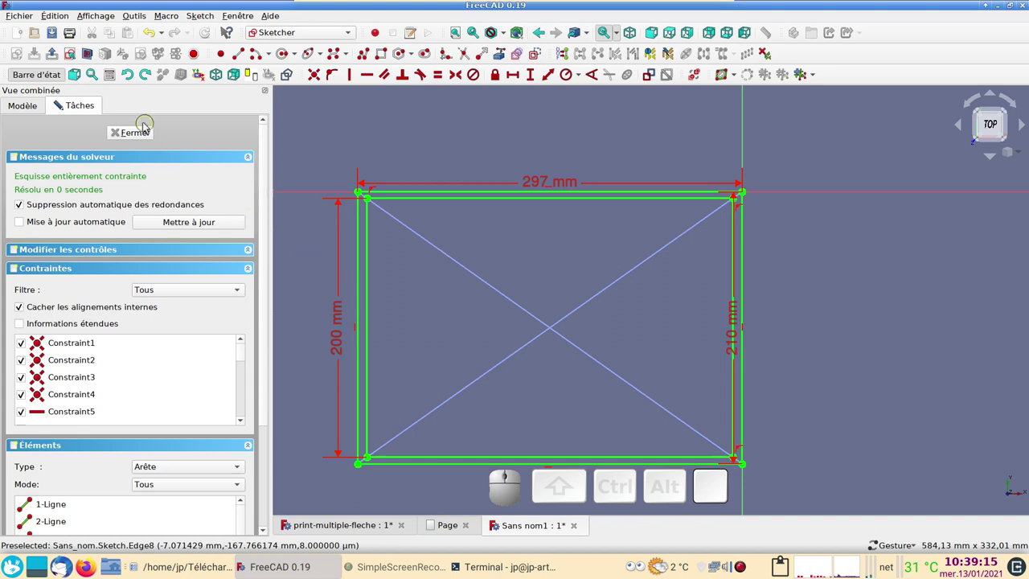
pyautogui.click(143, 130)
pyautogui.scroll(-3)
pyautogui.scroll(3)
pyautogui.rightClick(414, 276)
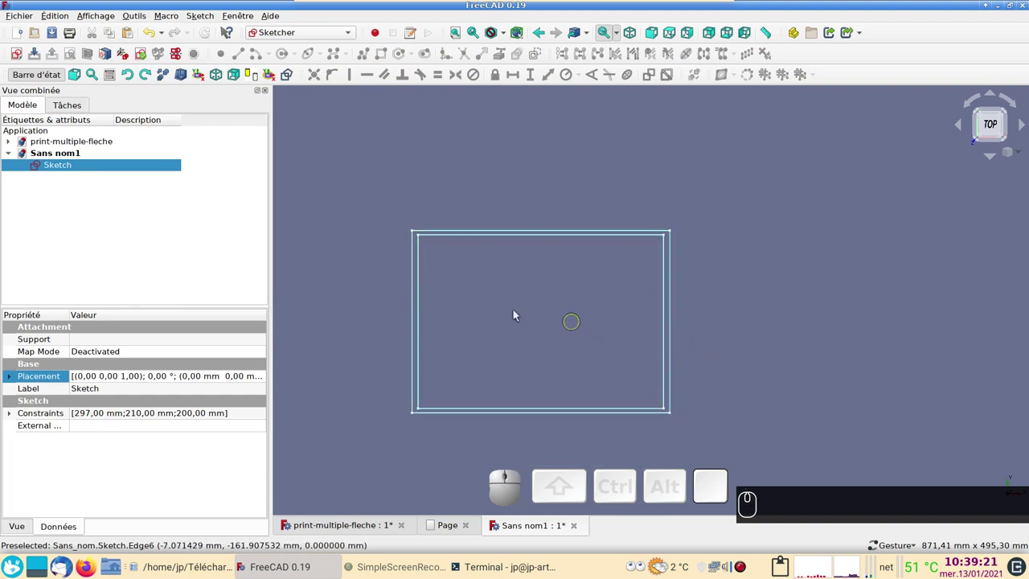
pyautogui.scroll(-3)
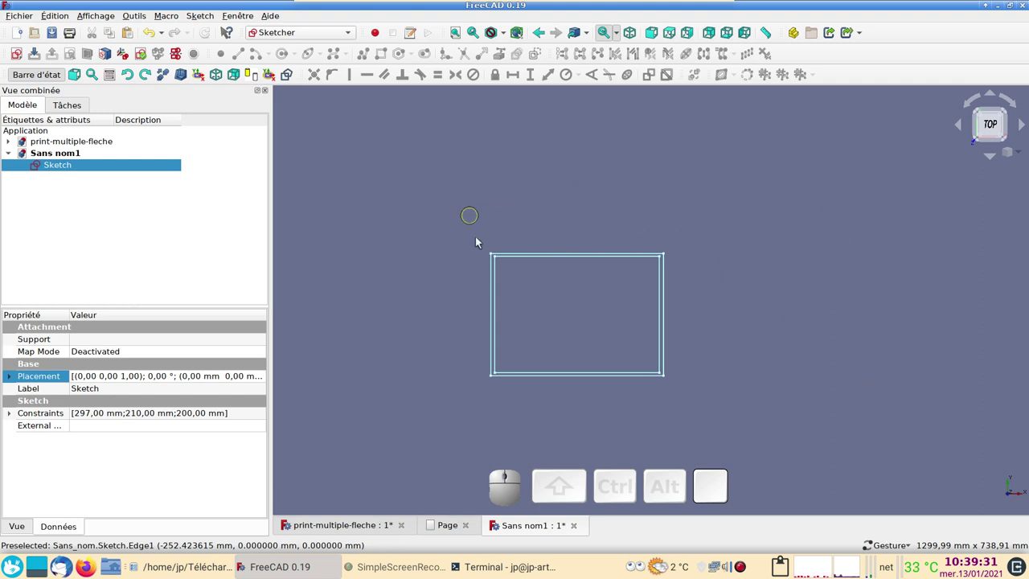
# Switch to the Draft workbench and select the sketch to be repeated
pyautogui.click(298, 32)
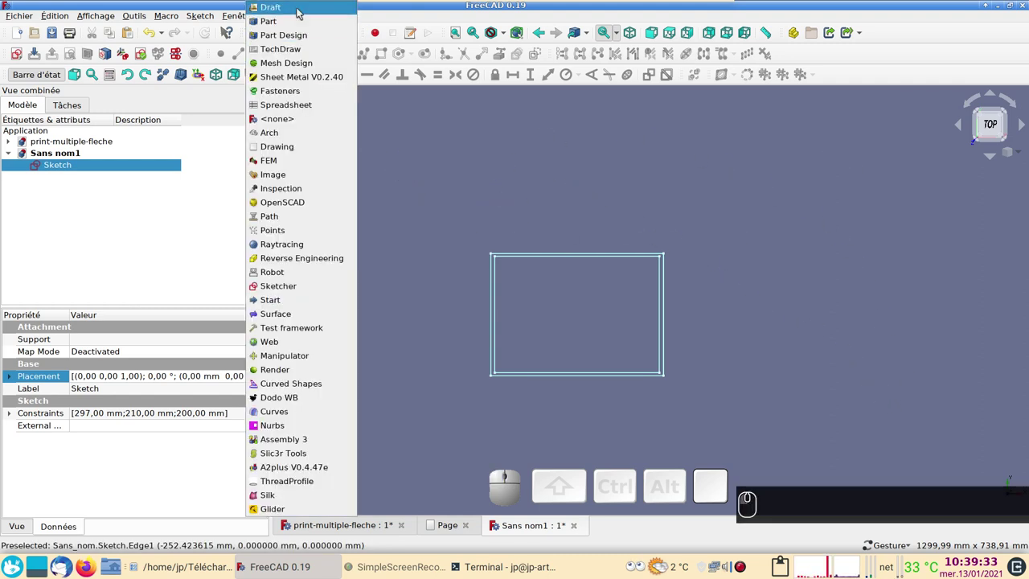
pyautogui.click(301, 8)
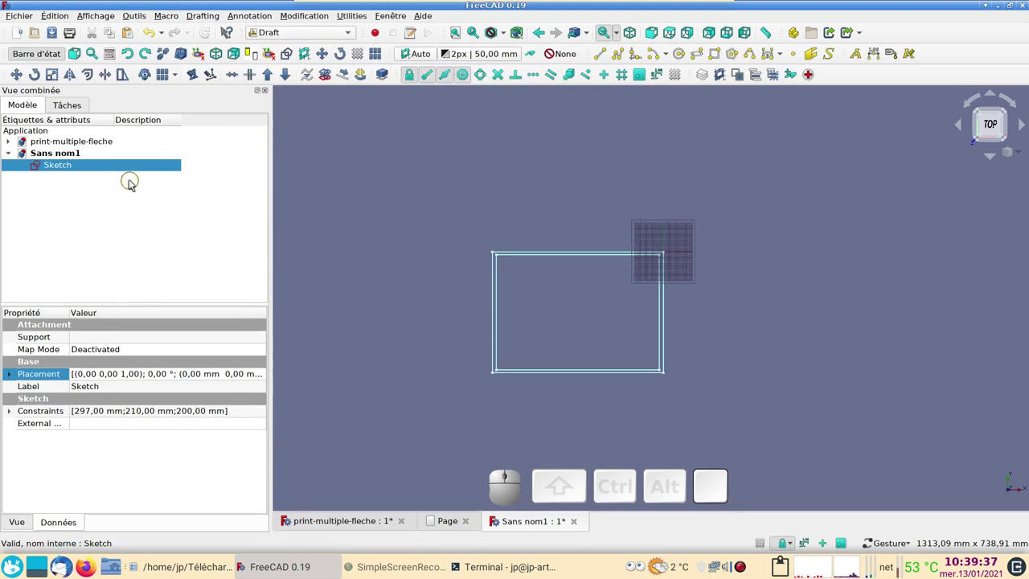
pyautogui.click(118, 166)
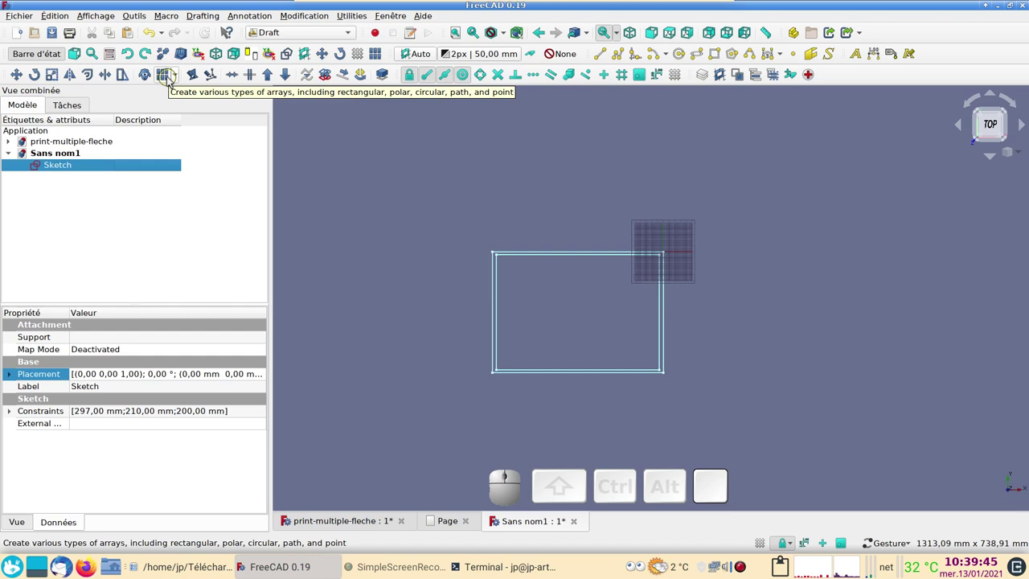
# Create an orthogonal array of the sketch with X interval 297*2 and Y interval 420 mm
pyautogui.click(170, 80)
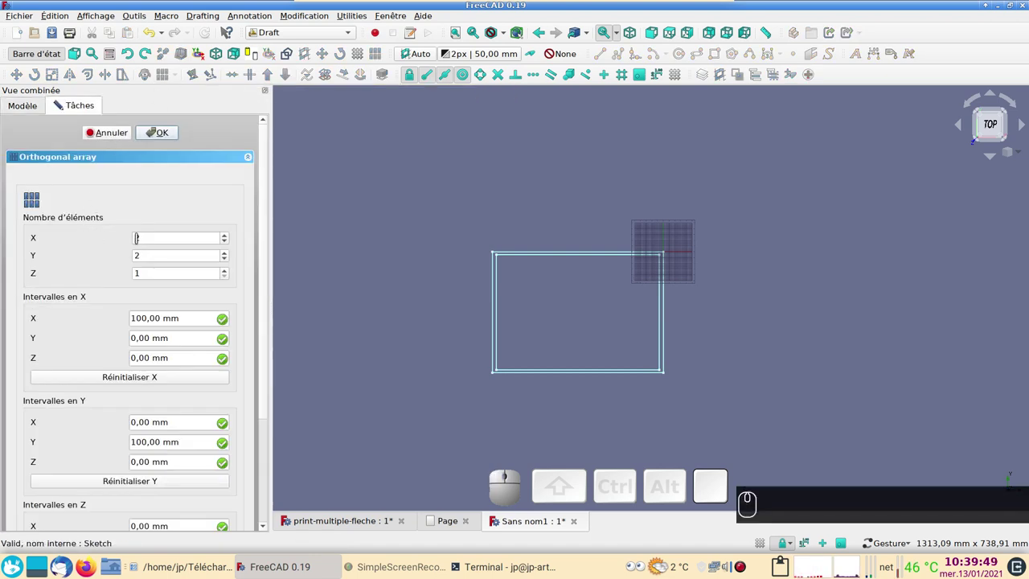
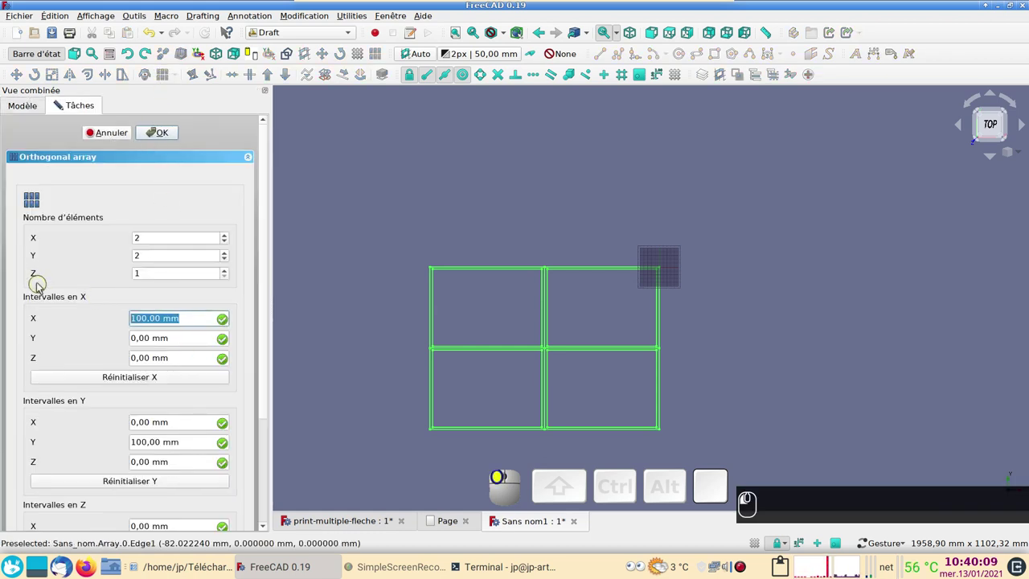
pyautogui.press('KP_2')
pyautogui.press('KP_9')
pyautogui.press('KP_7')
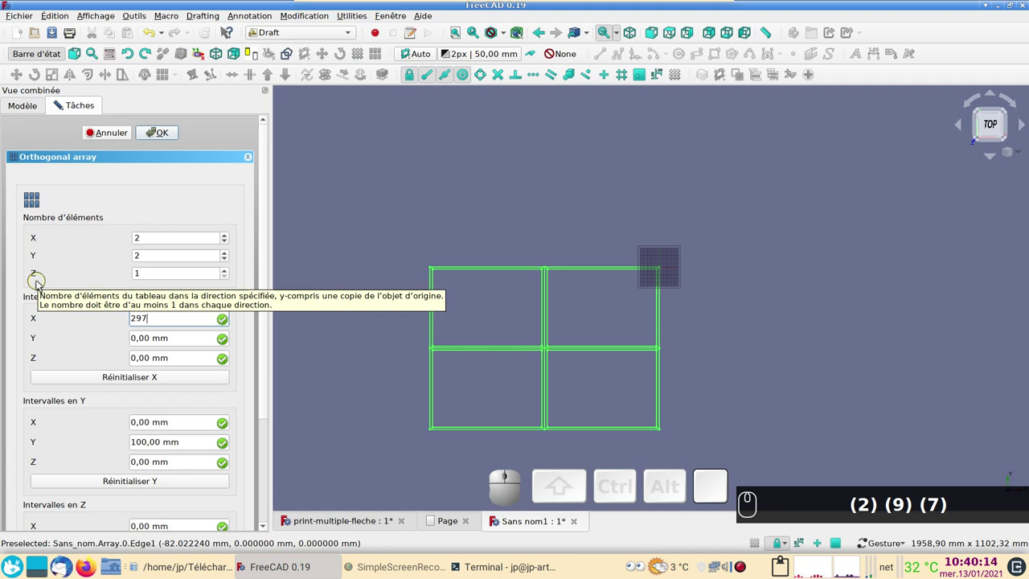
pyautogui.press('KP_Multiply')
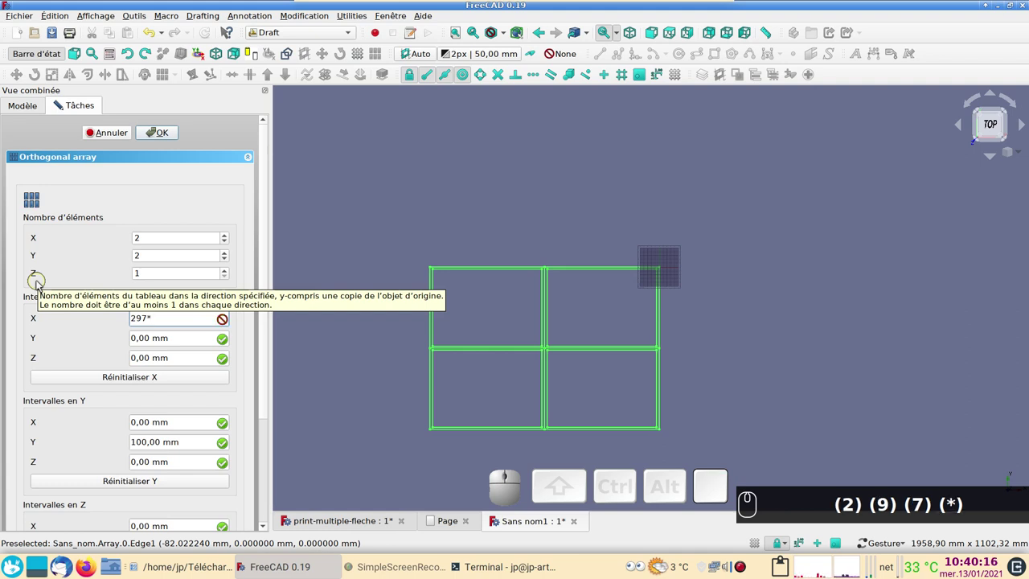
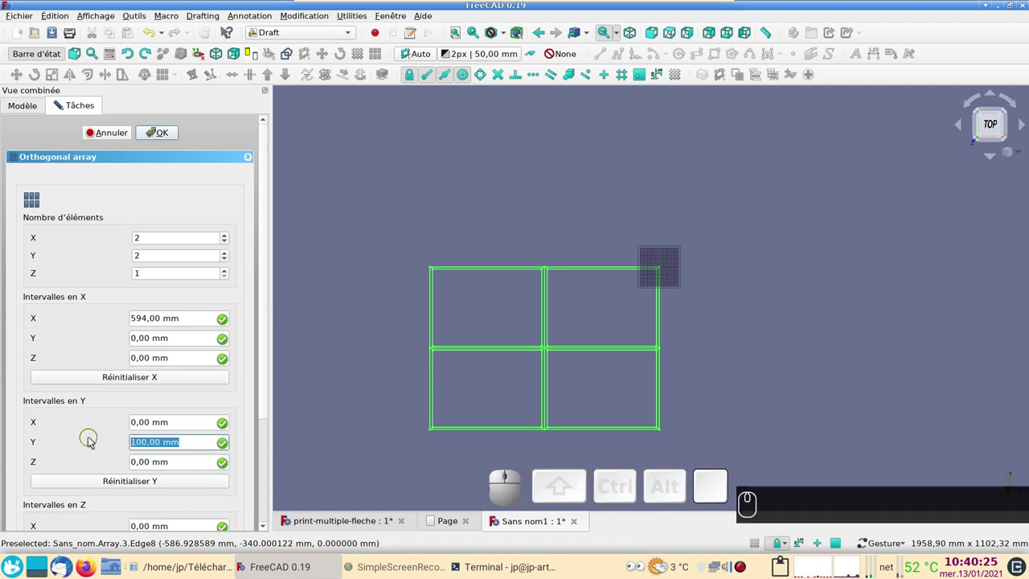
pyautogui.press('KP_4')
pyautogui.press('KP_2')
pyautogui.press('0')
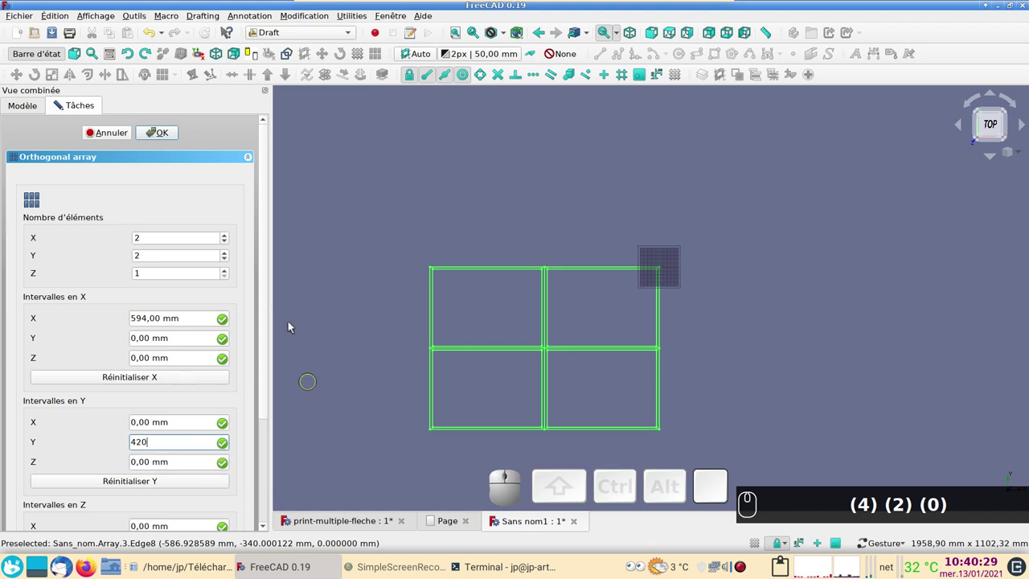
pyautogui.click(169, 129)
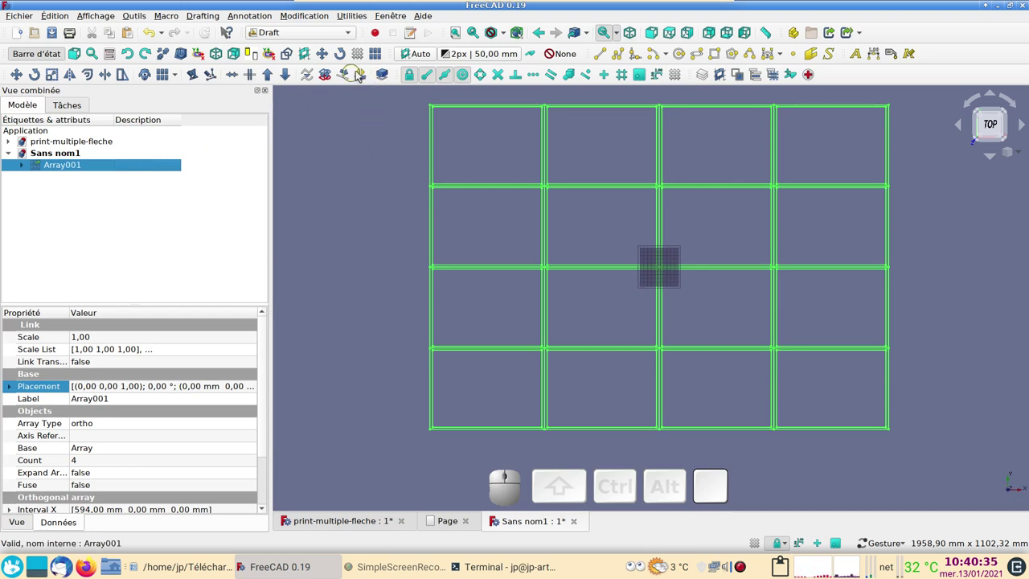
# Create a Shape2DView projection of Array001 and rename it A4-4x4
pyautogui.click(383, 78)
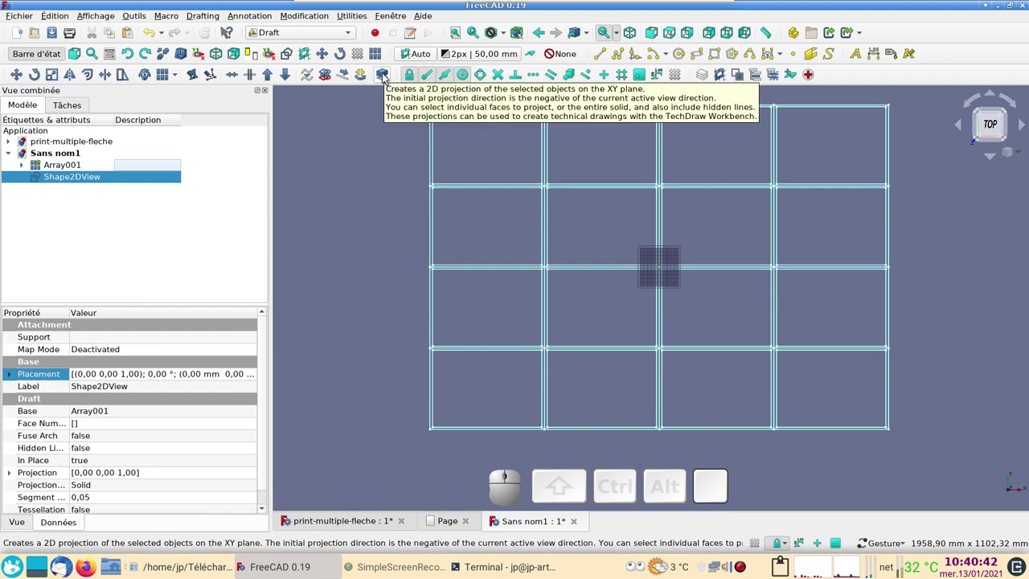
pyautogui.click(166, 182)
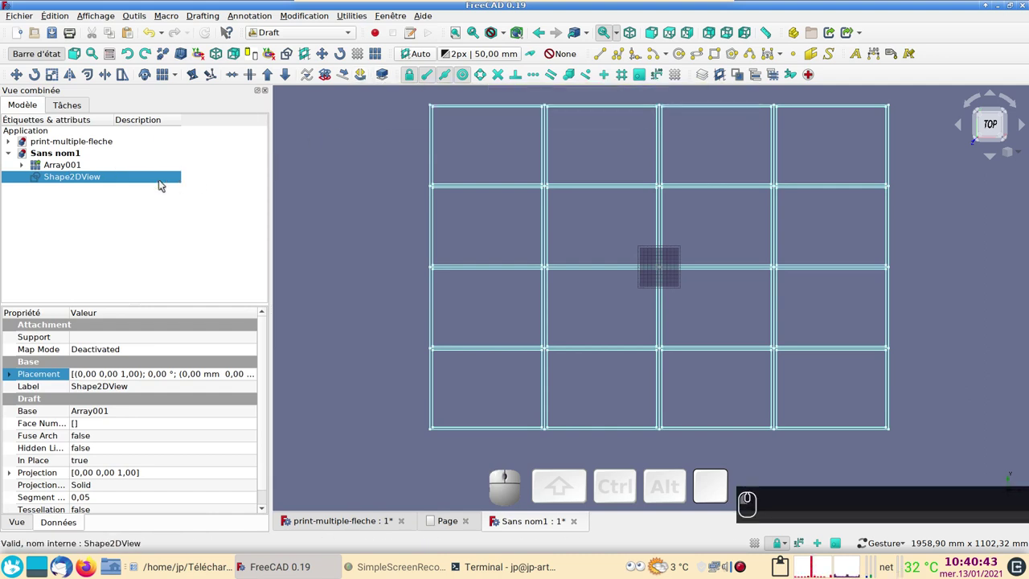
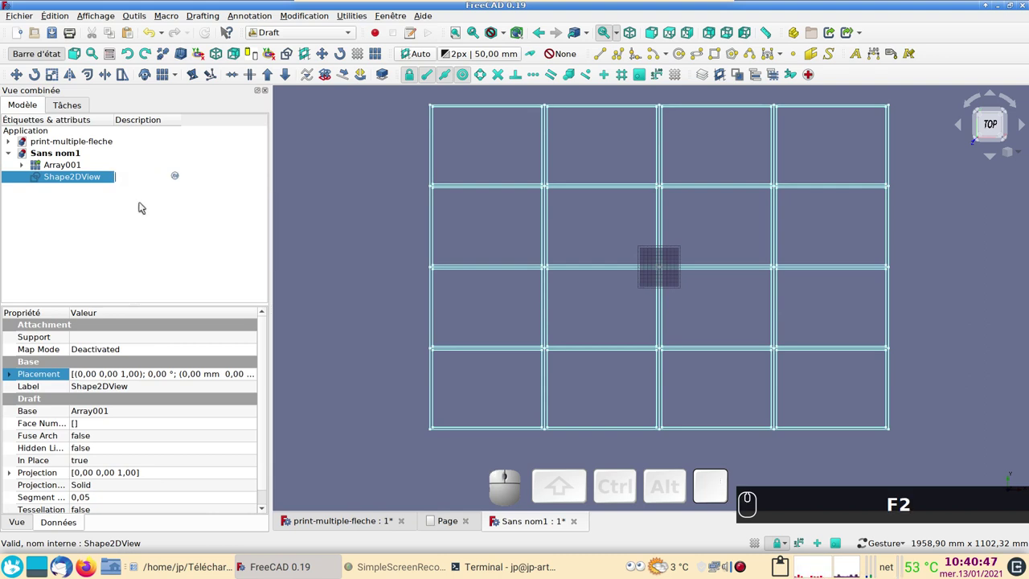
pyautogui.press('shift+a')
pyautogui.press('4')
pyautogui.press('-')
pyautogui.press('2')
pyautogui.press('x')
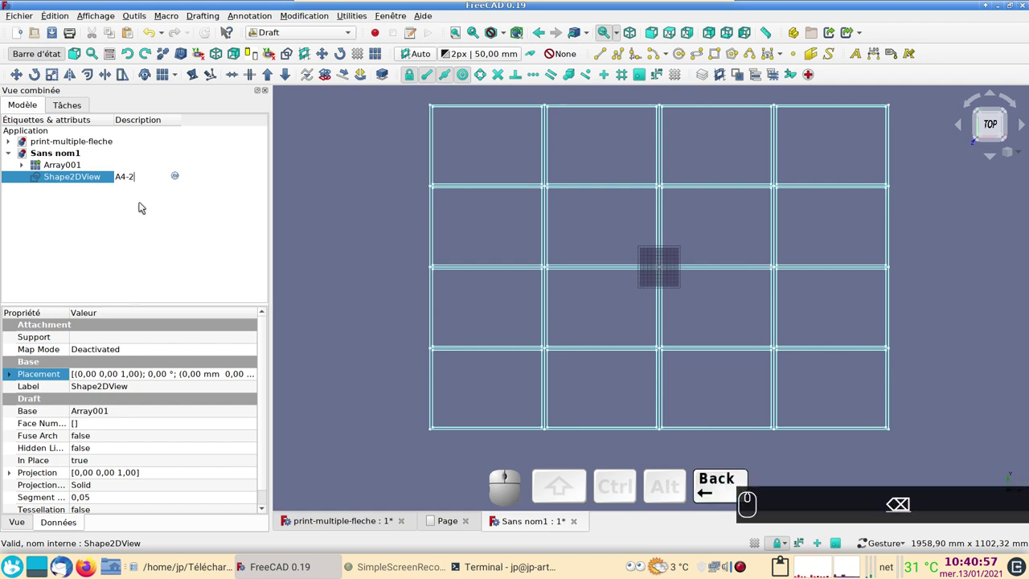
pyautogui.press('4')
pyautogui.press('x')
pyautogui.press('KP_4')
pyautogui.press('Return')
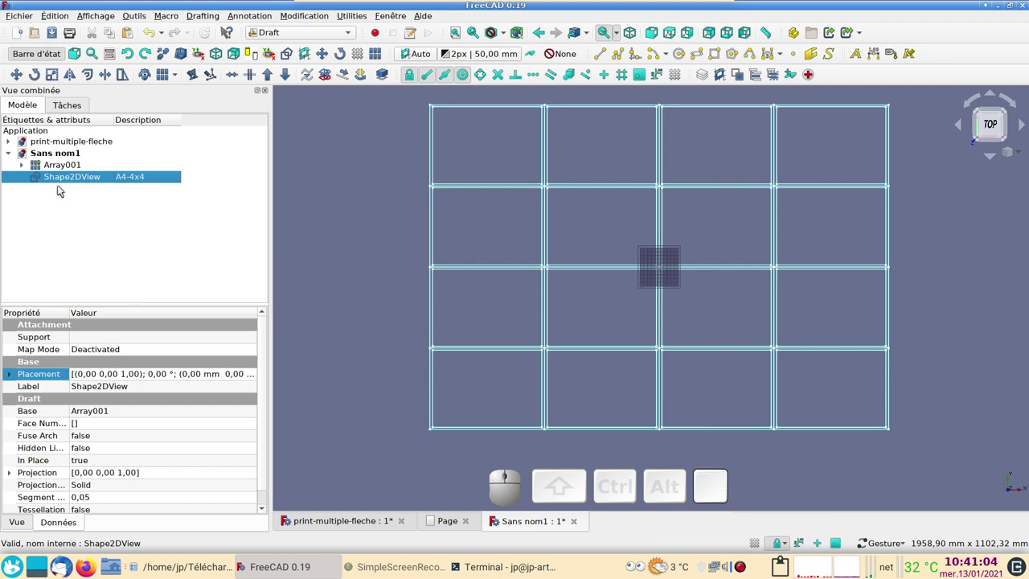
# Toggle visibility so the A4-4x4 projection is hidden and expand Array001 in the tree
pyautogui.click(45, 168)
pyautogui.press('space')
pyautogui.click(24, 168)
pyautogui.press('space')
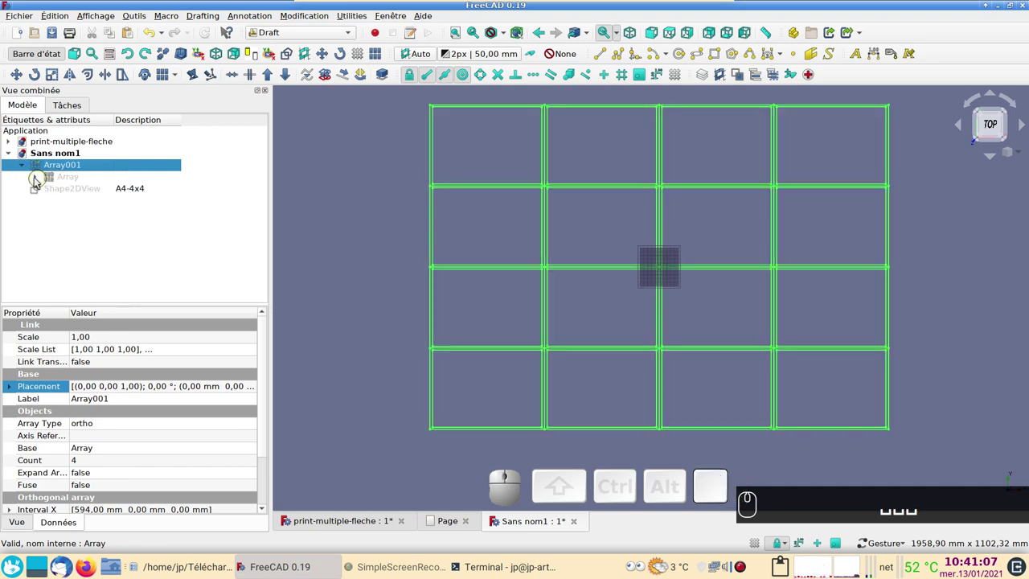
# Hide Array001, show the A4 sketch rectangle and start a Draft orthogonal array of it
pyautogui.press('space')
pyautogui.click(42, 179)
pyautogui.click(74, 188)
pyautogui.press('space')
pyautogui.rightClick(770, 357)
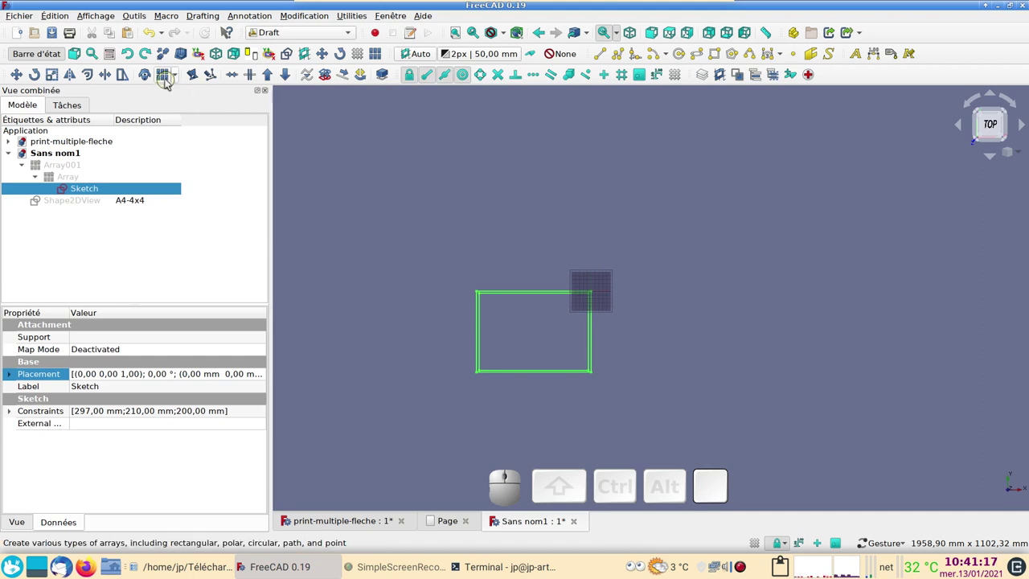
pyautogui.click(164, 73)
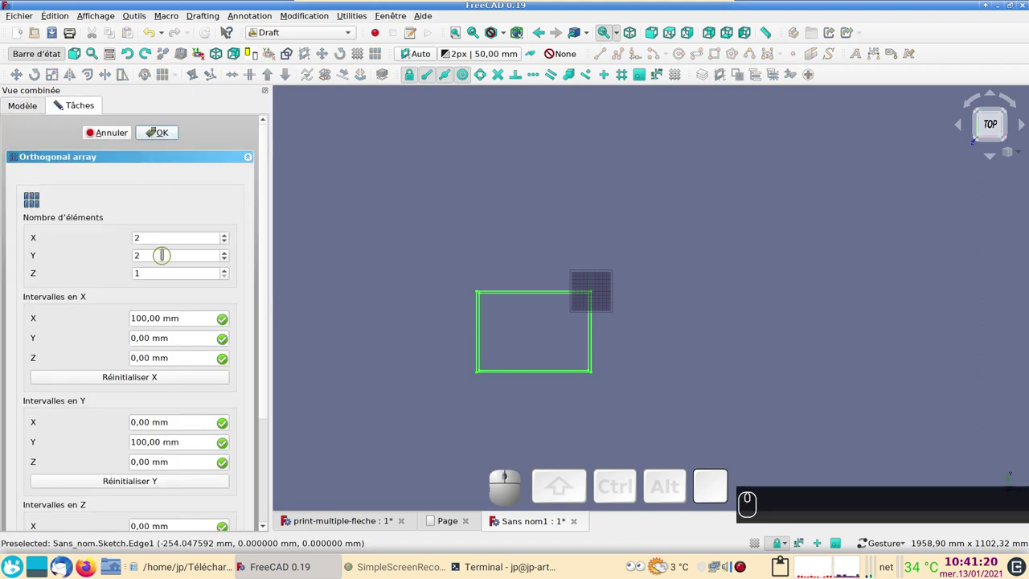
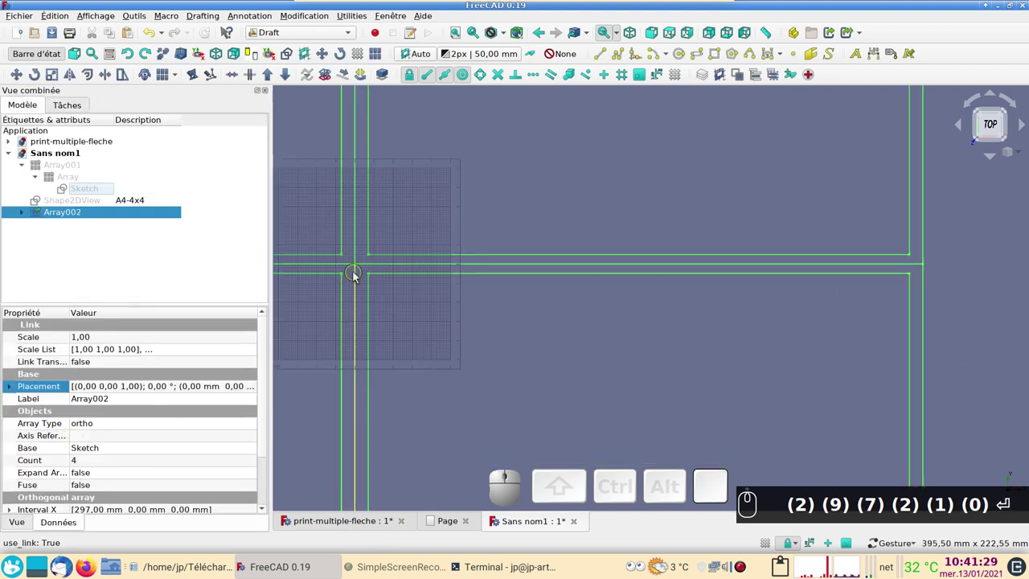
# Display the coordinate axes in the 3D view and orbit around the 2×2 array
pyautogui.scroll(-3)
pyautogui.click(103, 68)
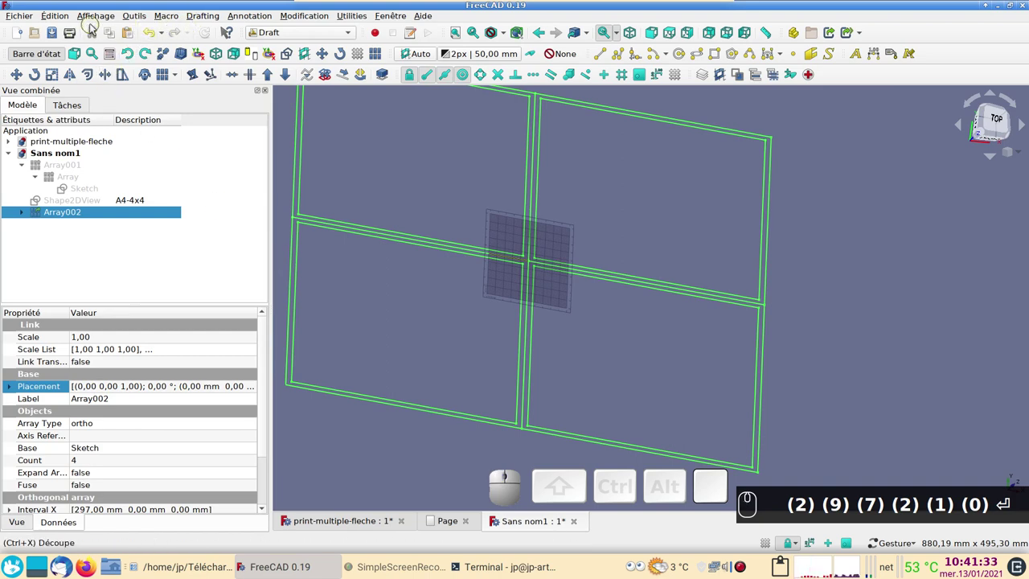
pyautogui.click(95, 19)
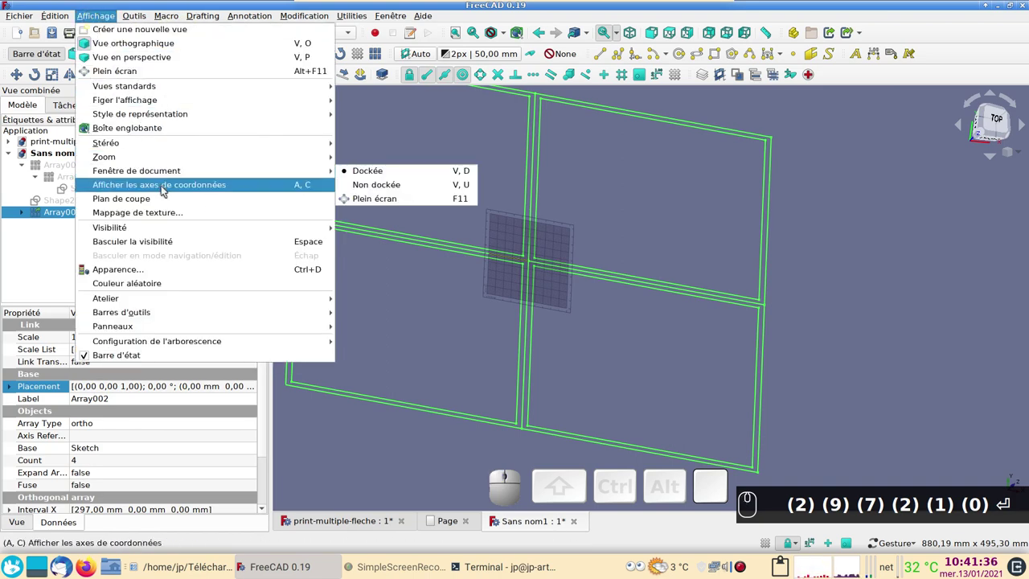
pyautogui.click(164, 190)
pyautogui.moveTo(690, 344); pyautogui.dragTo(463, 262)
pyautogui.scroll(-3)
pyautogui.moveTo(414, 271); pyautogui.dragTo(330, 321)
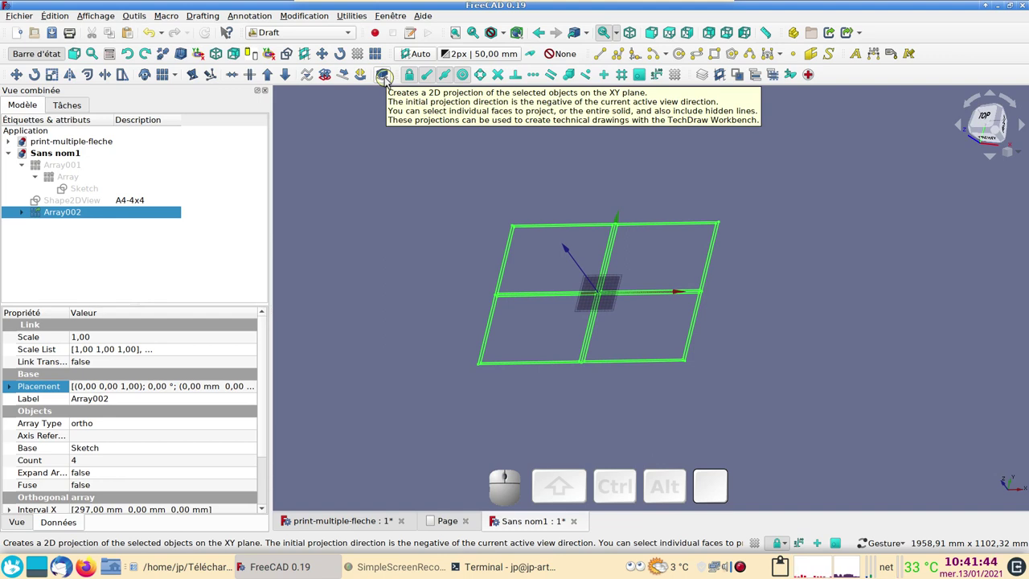
# Make a trial Shape 2D view of the array, undo it, return to top view and restart the projection
pyautogui.click(389, 82)
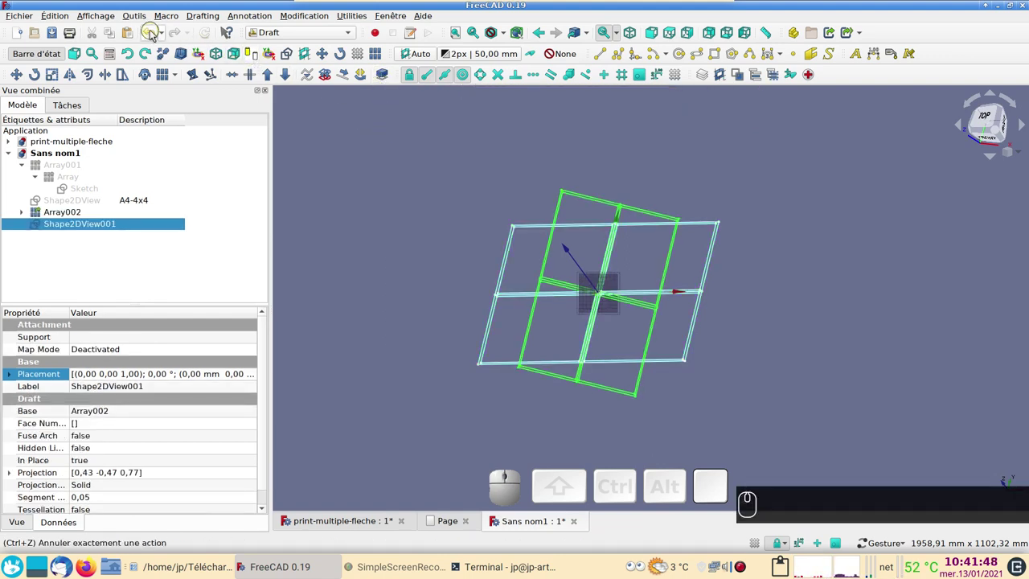
pyautogui.click(158, 33)
pyautogui.press('2')
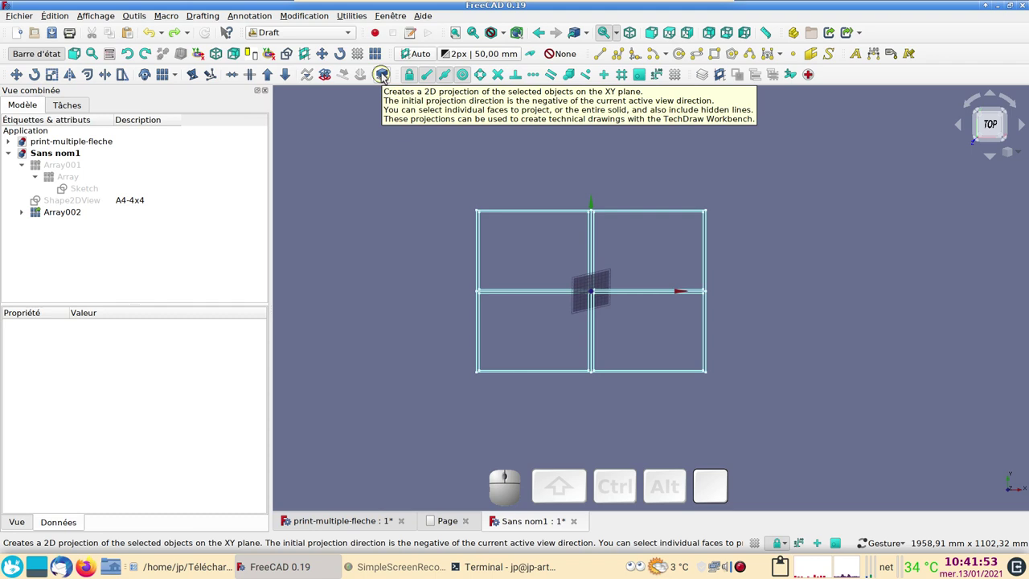
pyautogui.click(103, 68)
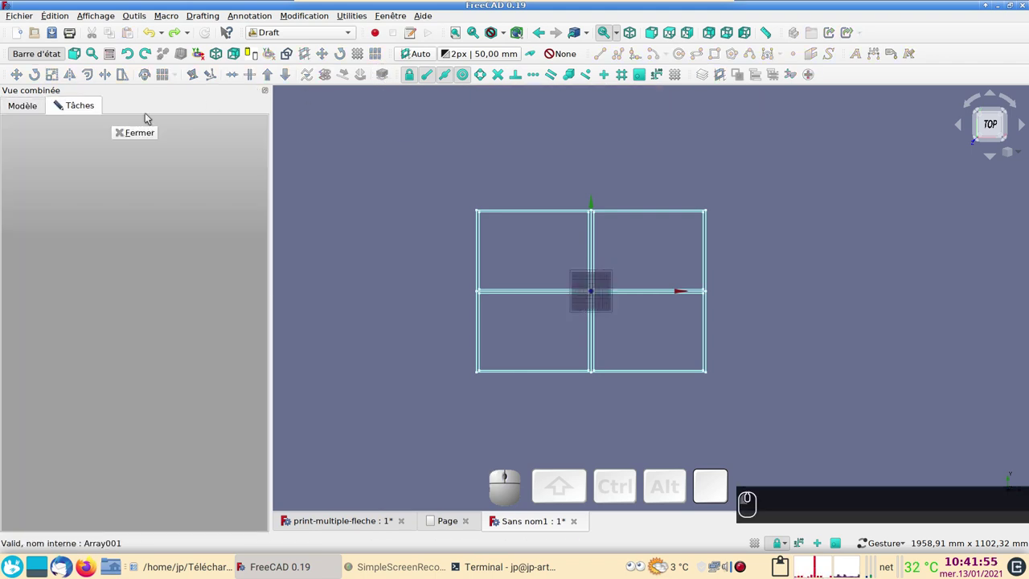
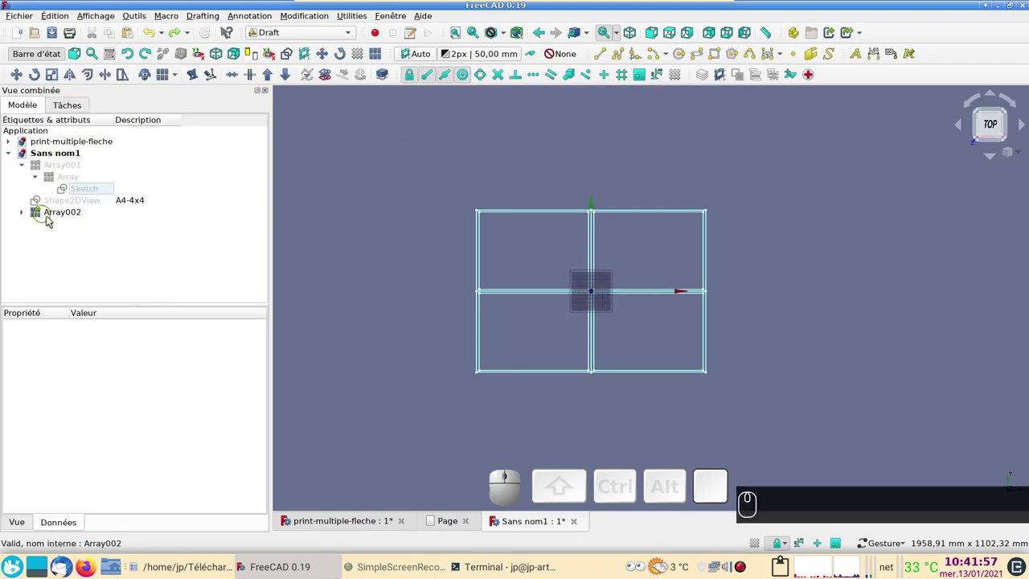
# Project Array002 to a Shape 2D view described A4-2x2 and start saving under a new name
pyautogui.click(60, 210)
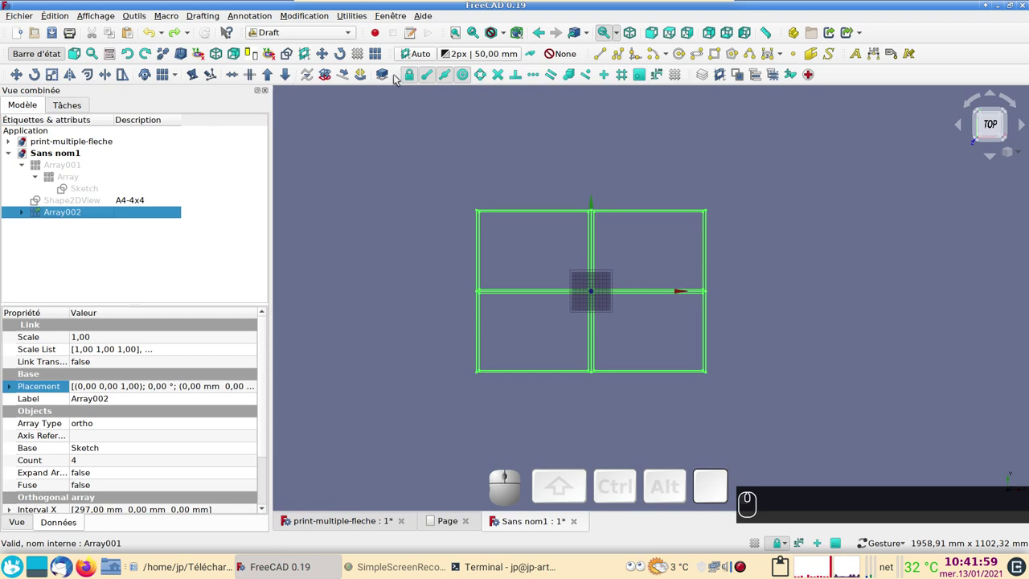
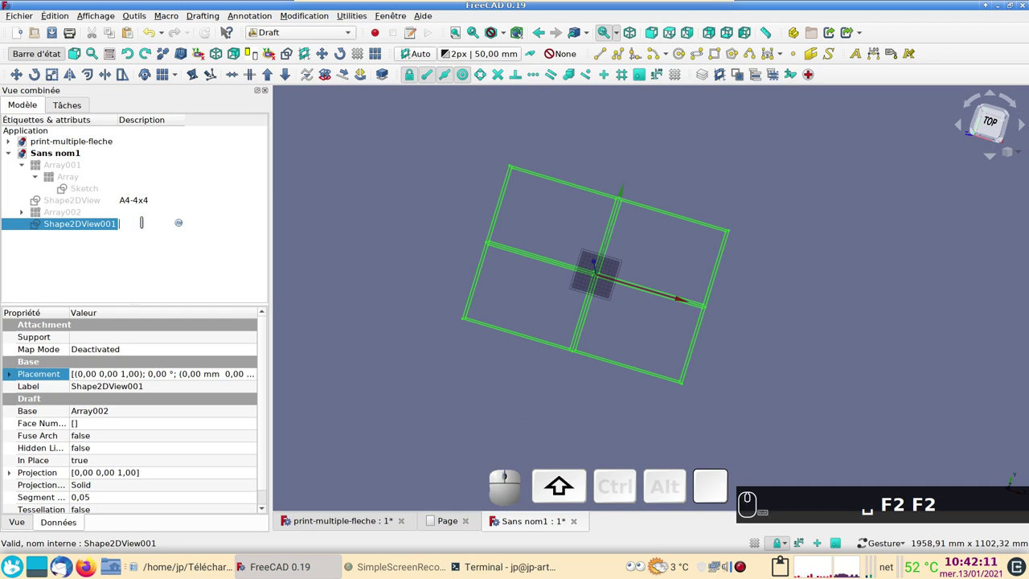
pyautogui.press('shift+a')
pyautogui.press('4')
pyautogui.press('KP_2')
pyautogui.press('x')
pyautogui.press('KP_2')
pyautogui.press('Return')
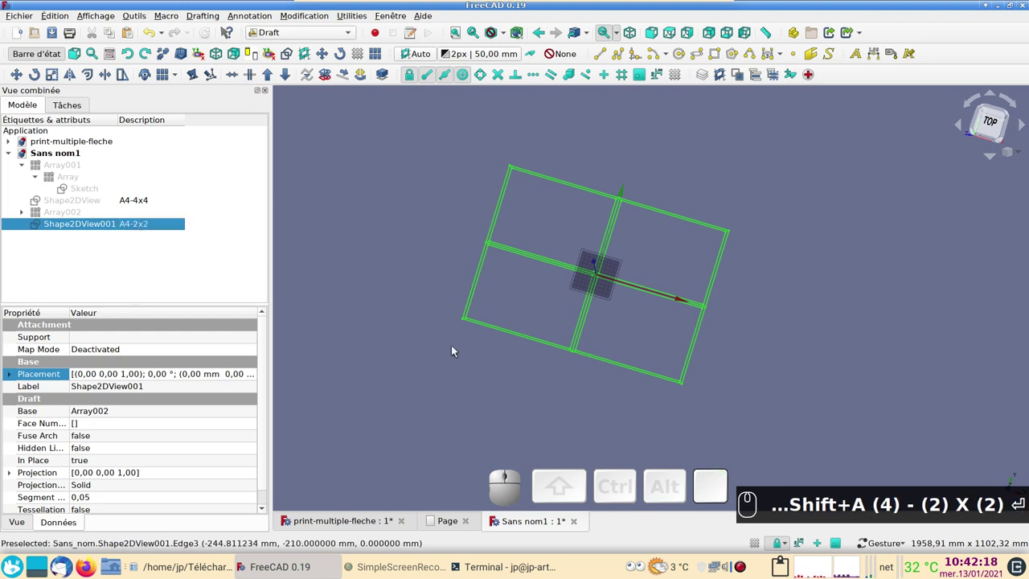
pyautogui.press('ctrl+s')
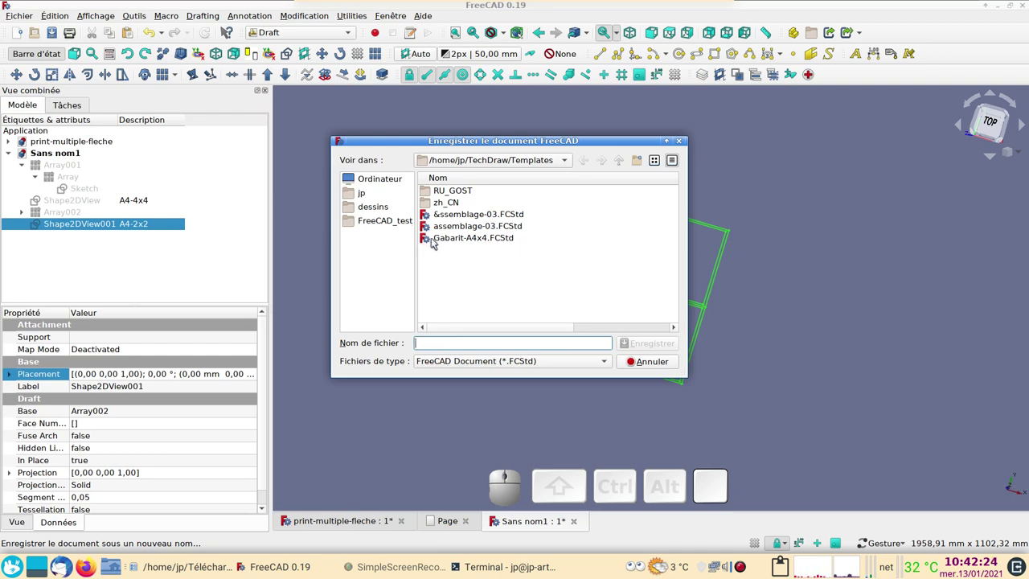
# Name the file Gabarit-A4x4.FCStd and move to the Téléchargements folder
pyautogui.click(435, 242)
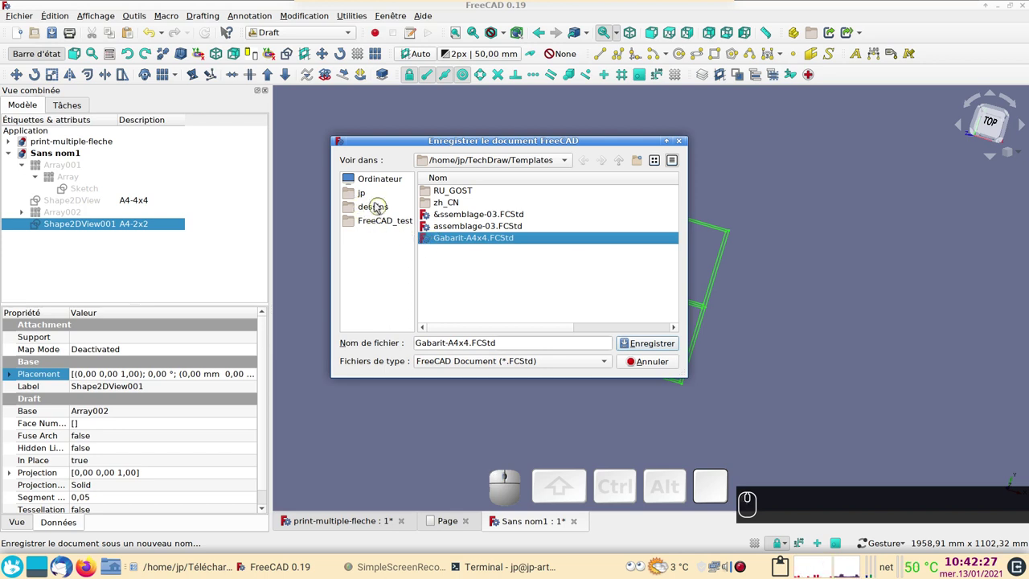
pyautogui.click(371, 199)
pyautogui.click(474, 297)
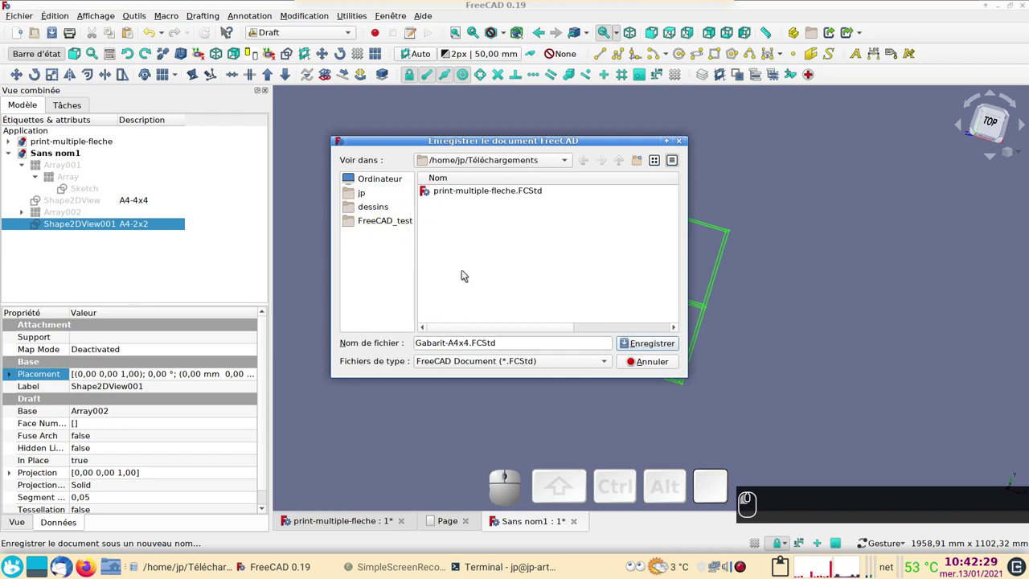
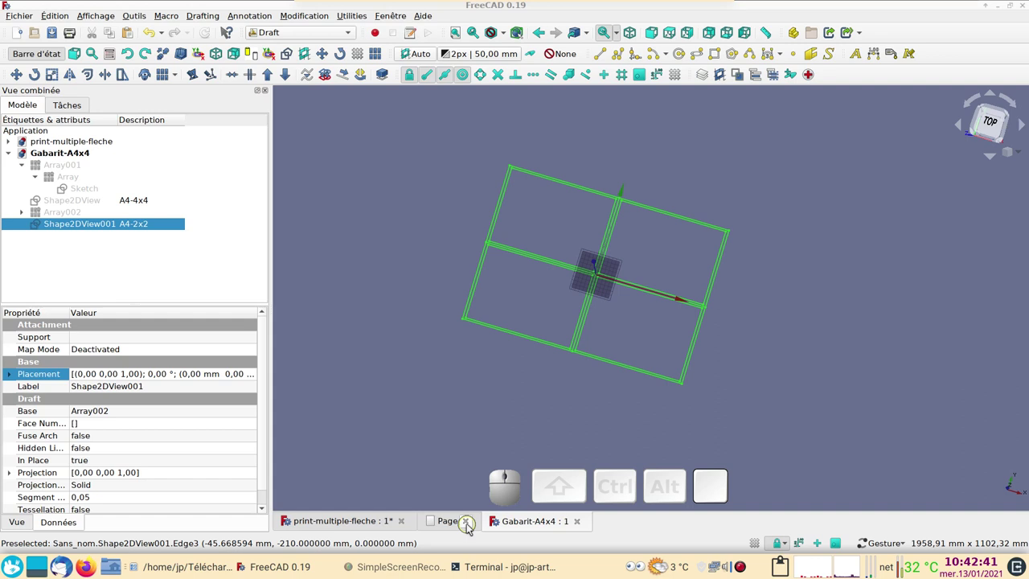
# Switch to the arrow document and delete its TechDraw Page
pyautogui.click(364, 527)
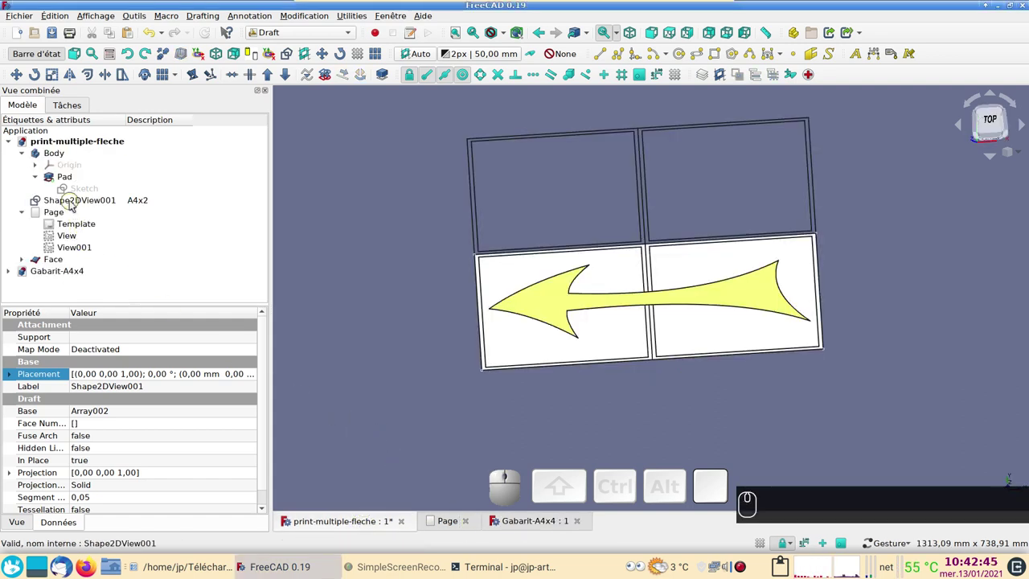
pyautogui.click(63, 218)
pyautogui.press('Delete')
pyautogui.click(614, 309)
# Hide the flat Face, select the arrow's Pad and review its 0.10 mm Length
pyautogui.click(73, 212)
pyautogui.press('space')
pyautogui.moveTo(621, 402); pyautogui.dragTo(651, 414)
pyautogui.scroll(3)
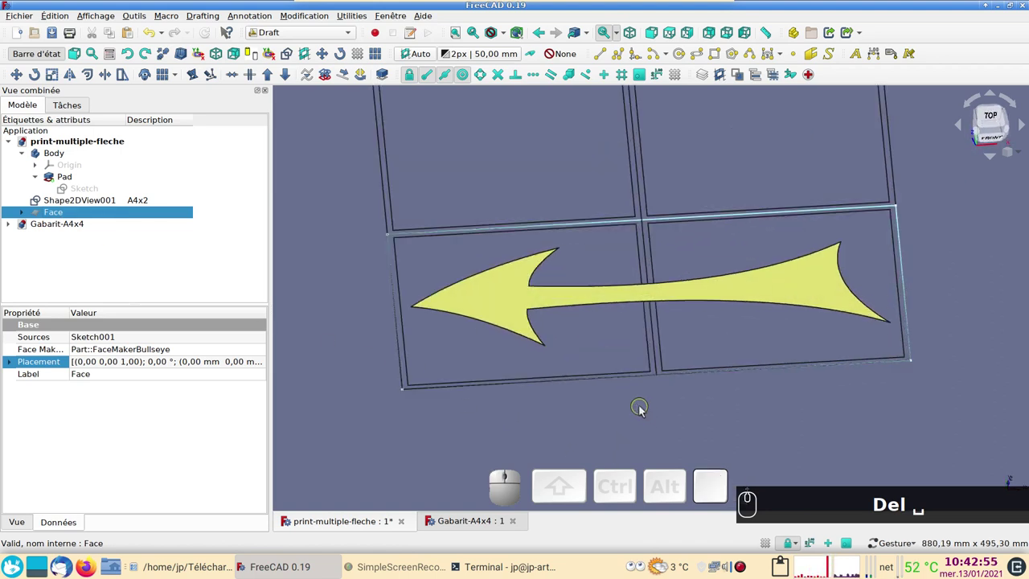
pyautogui.scroll(-3)
pyautogui.click(642, 402)
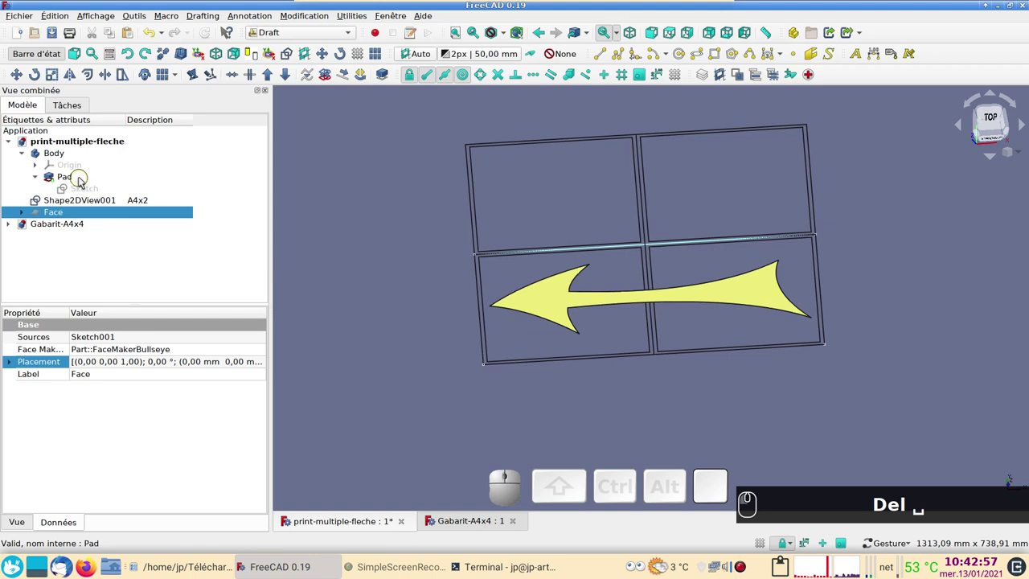
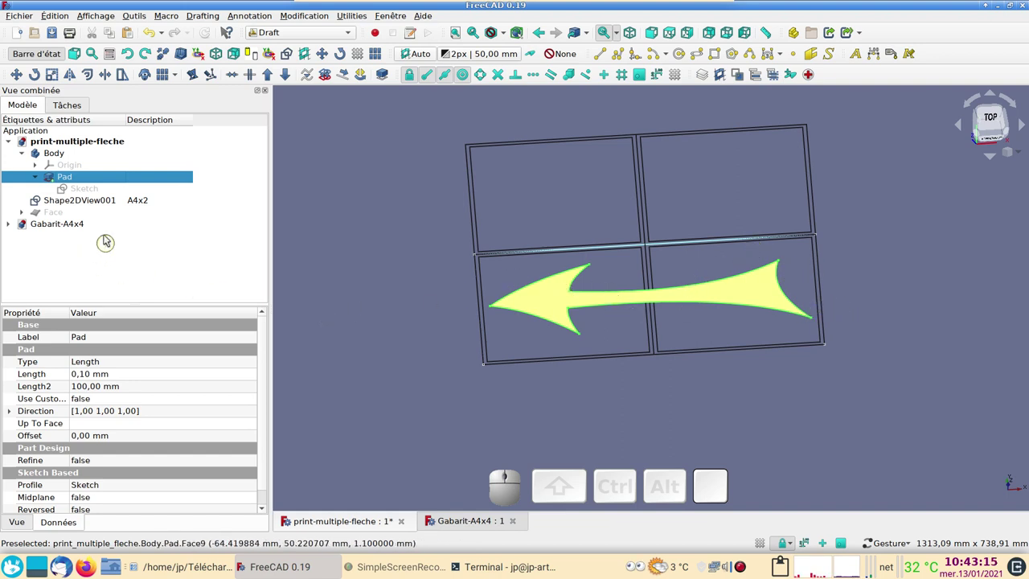
pyautogui.click(128, 374)
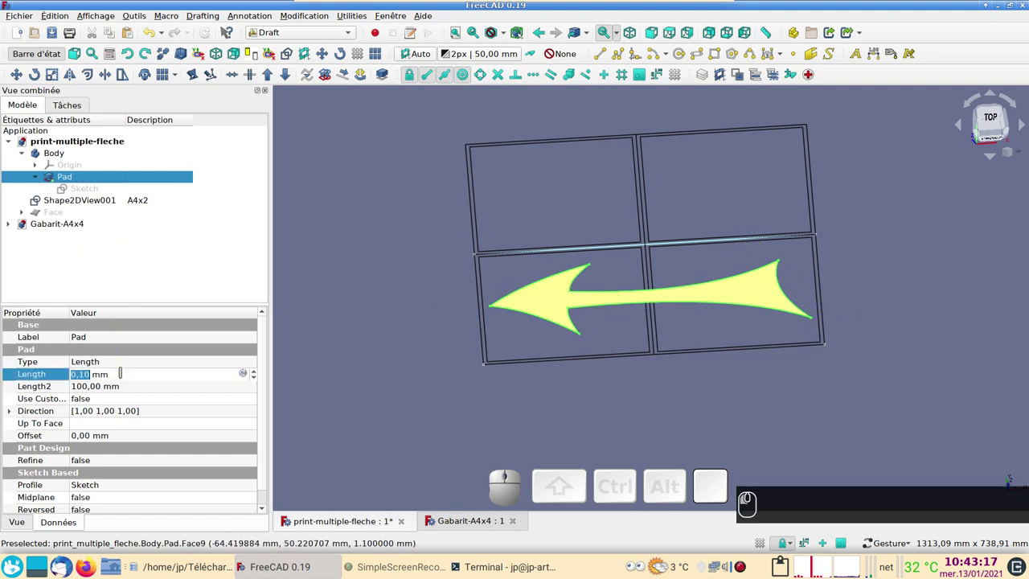
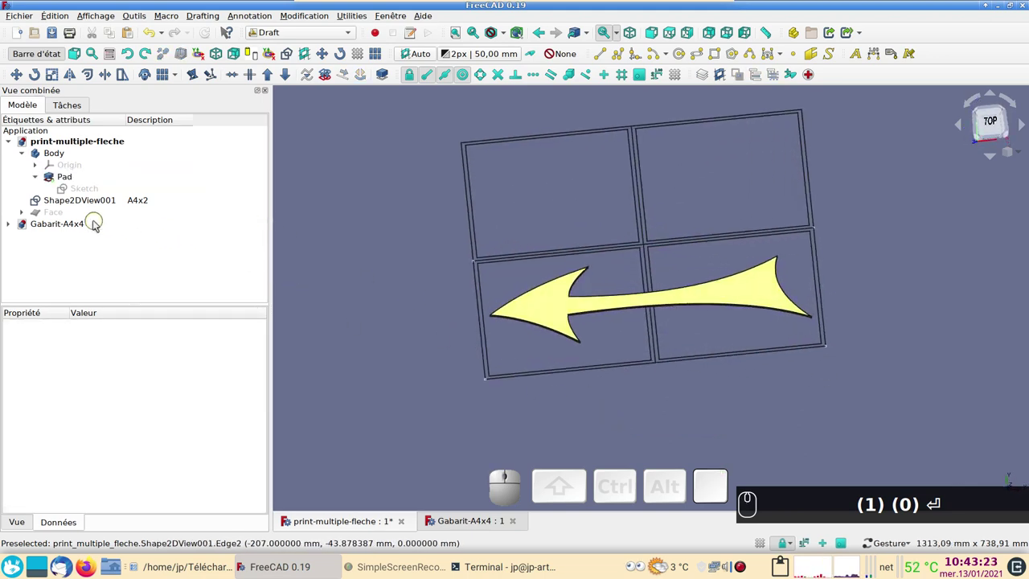
# Delete the old A4x2 projection despite the Sketch001 dependency warning and switch to Gabarit-A4x4
pyautogui.click(96, 203)
pyautogui.press('Delete')
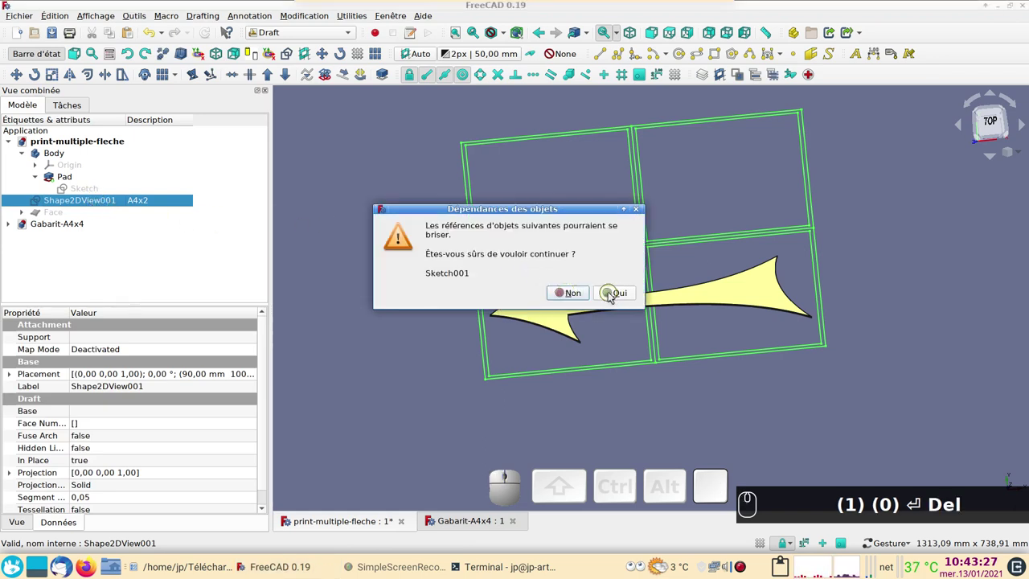
pyautogui.click(611, 296)
pyautogui.click(582, 387)
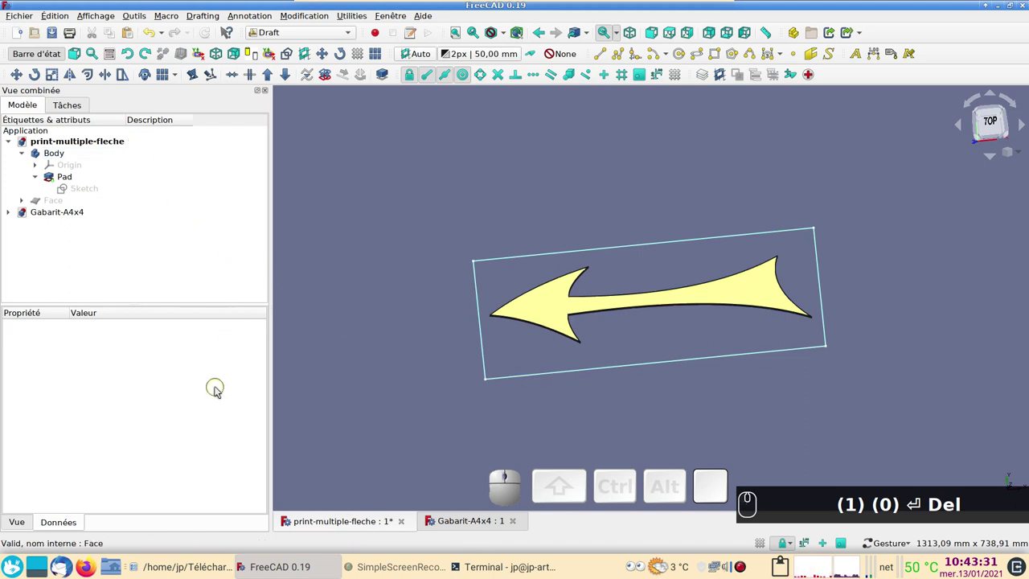
pyautogui.click(447, 522)
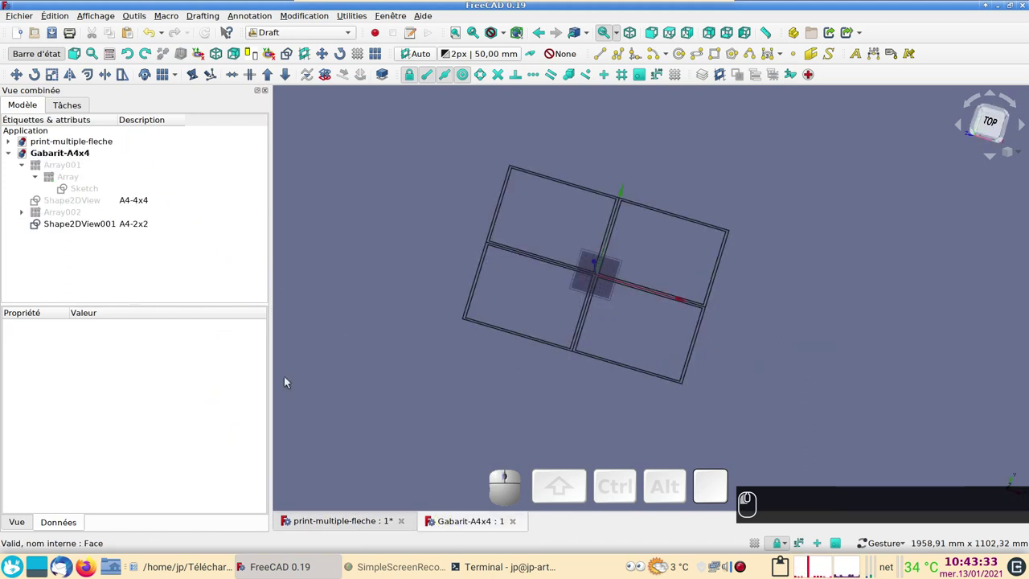
# Copy the A4-2x2 projection alone, unchecking its Sketch and Array002 dependencies
pyautogui.click(95, 226)
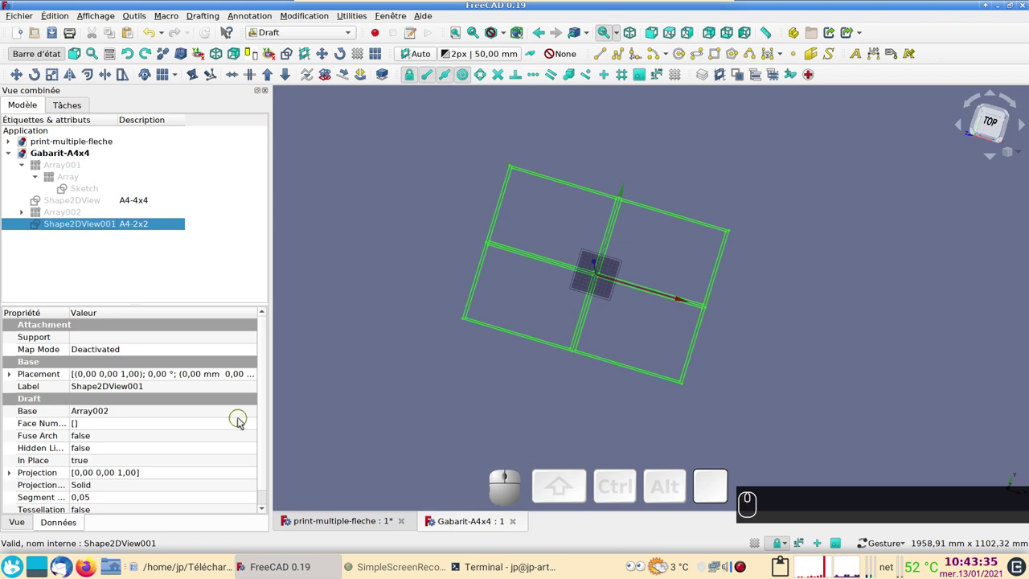
pyautogui.press('ctrl+c')
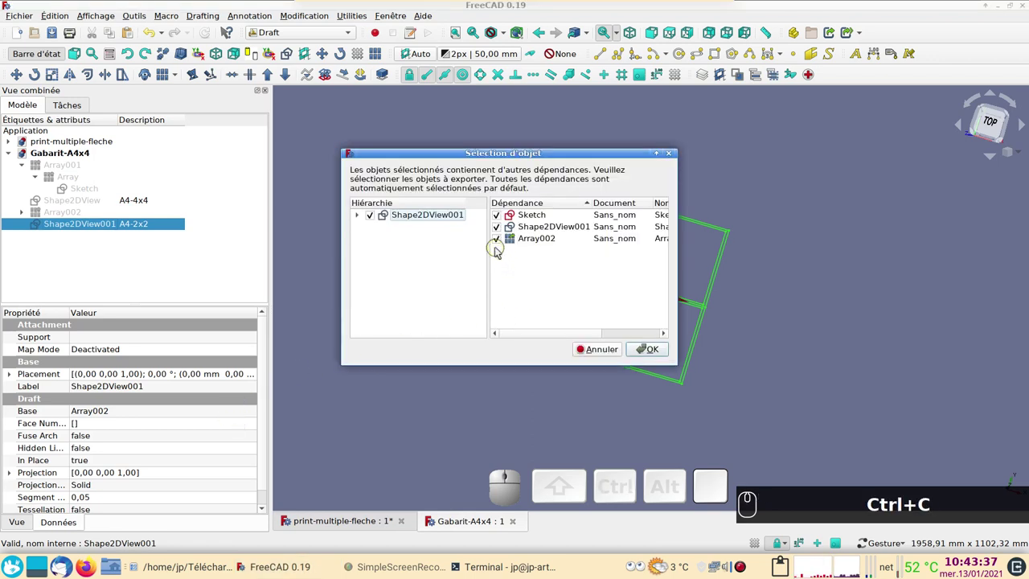
pyautogui.click(497, 241)
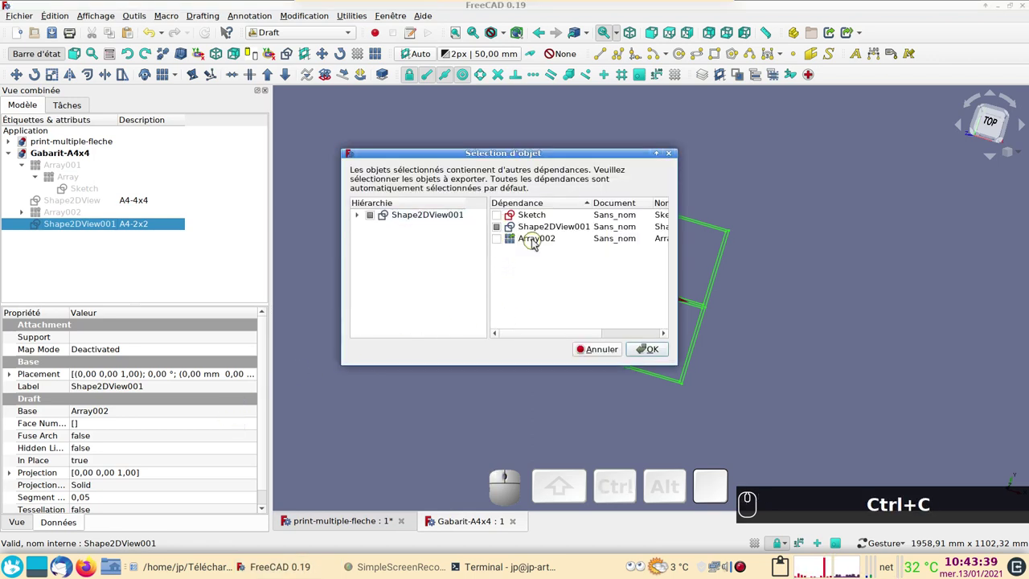
pyautogui.click(549, 226)
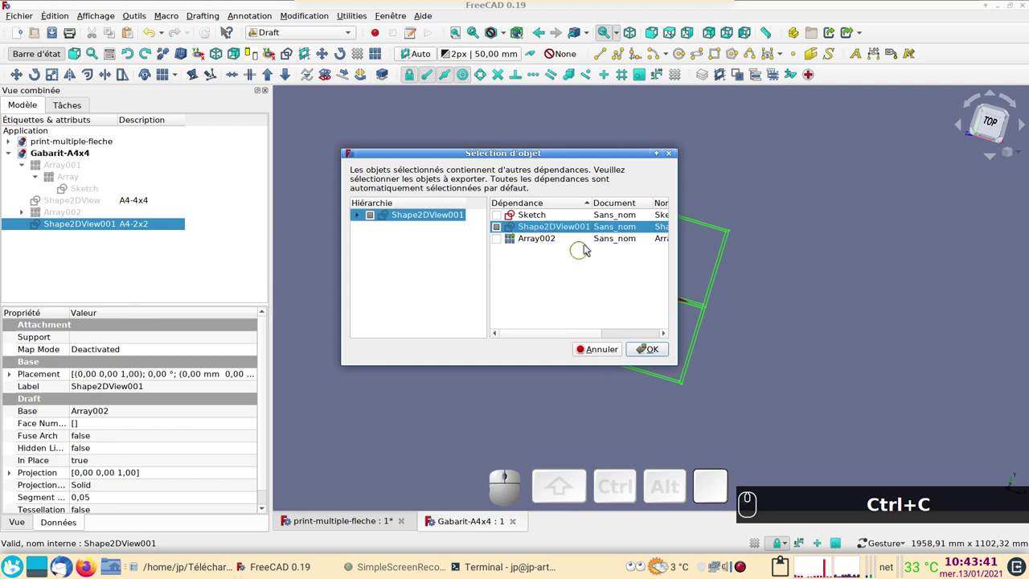
pyautogui.click(645, 349)
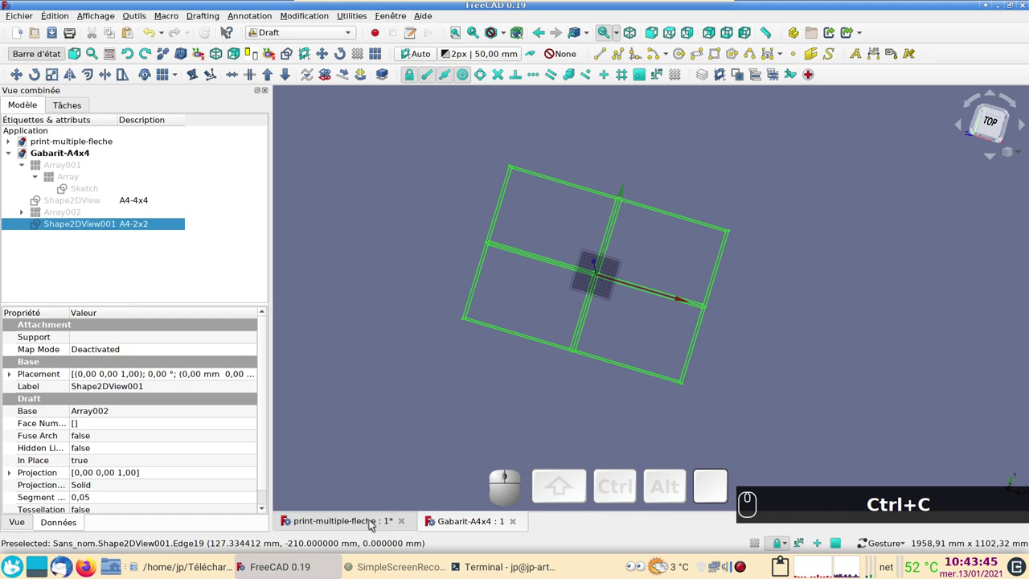
# Paste the A4-2x2 tile grid into the arrow document and drag it into Body, viewed top-down
pyautogui.click(369, 525)
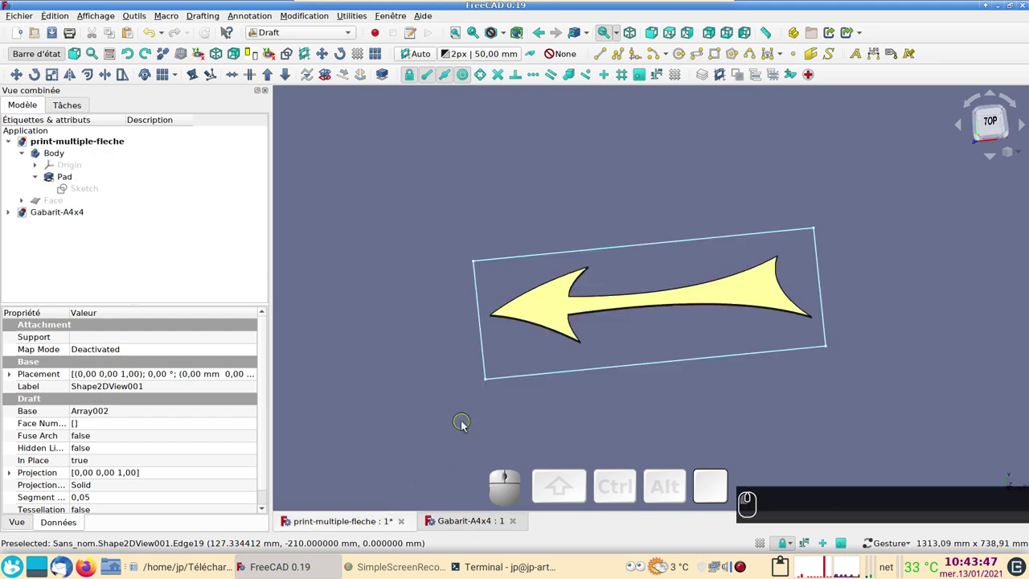
pyautogui.press('ctrl+v')
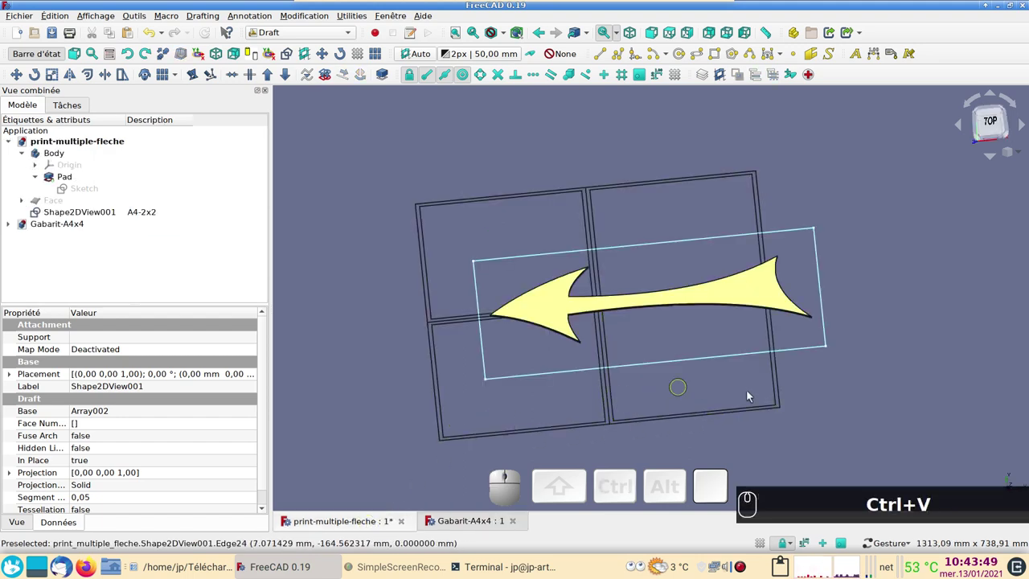
pyautogui.moveTo(876, 365); pyautogui.dragTo(774, 383)
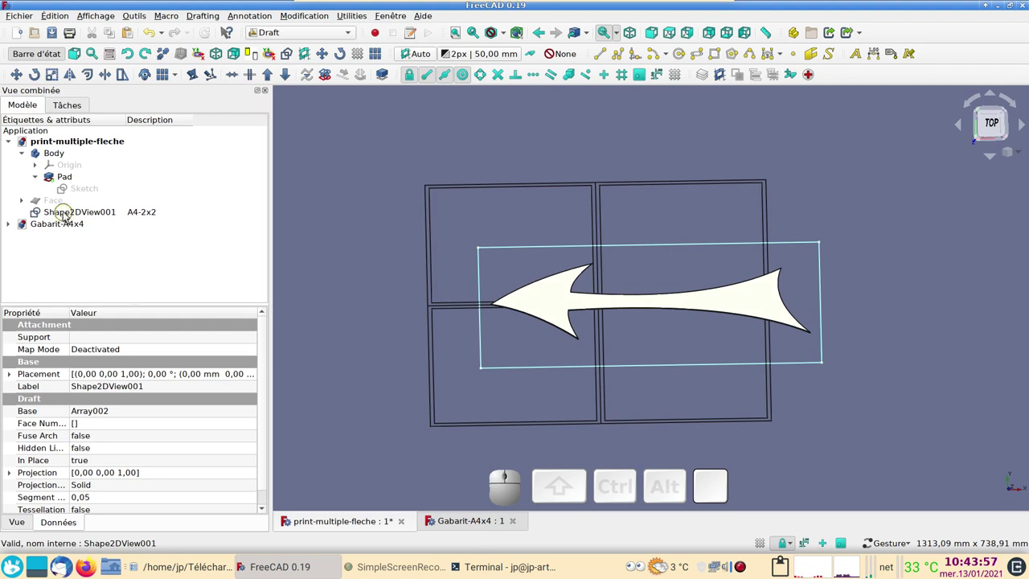
pyautogui.click(68, 217)
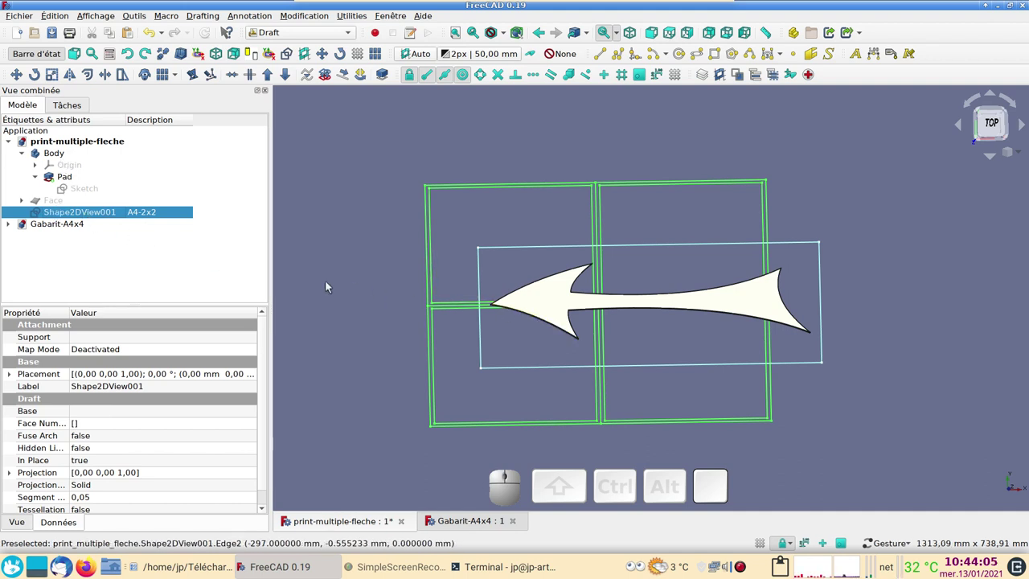
pyautogui.moveTo(58, 217); pyautogui.dragTo(62, 158)
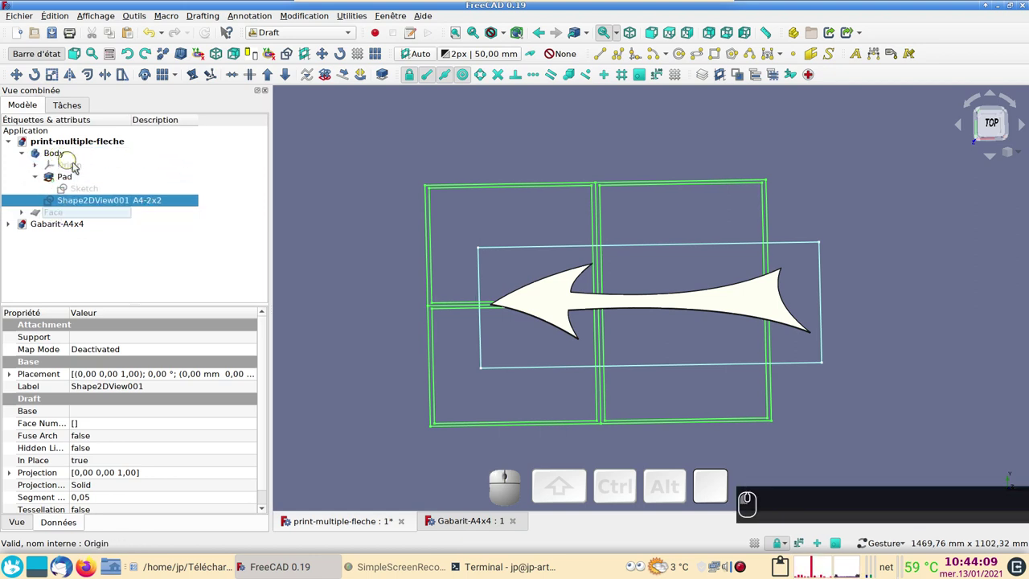
pyautogui.click(28, 155)
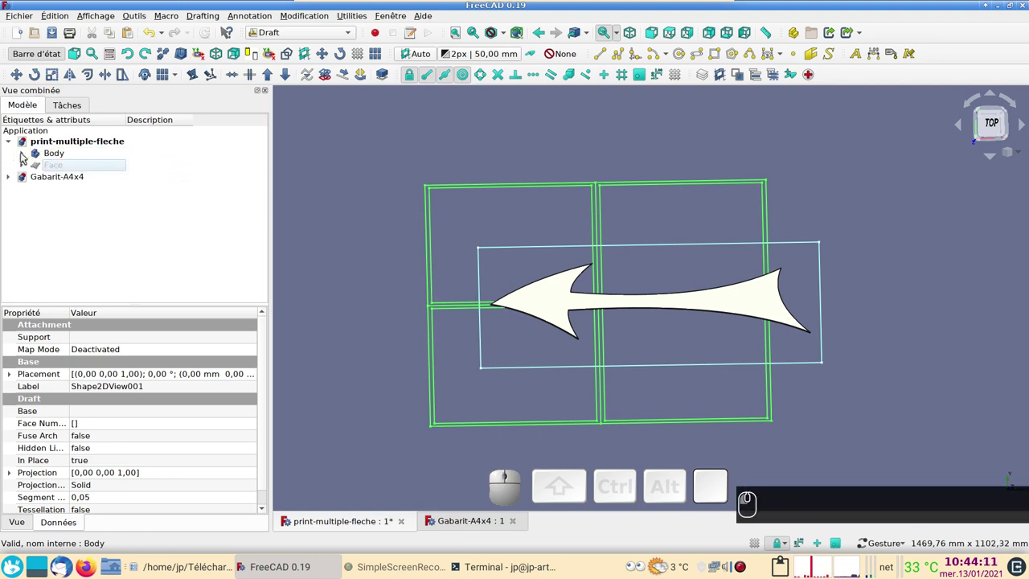
pyautogui.click(28, 155)
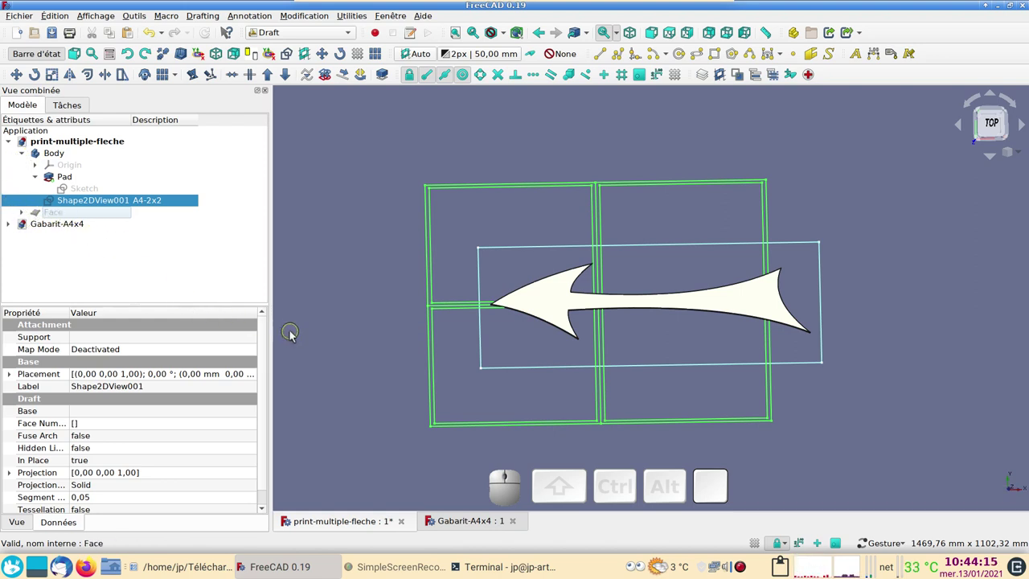
pyautogui.press('KP_2')
pyautogui.scroll(3)
pyautogui.scroll(-3)
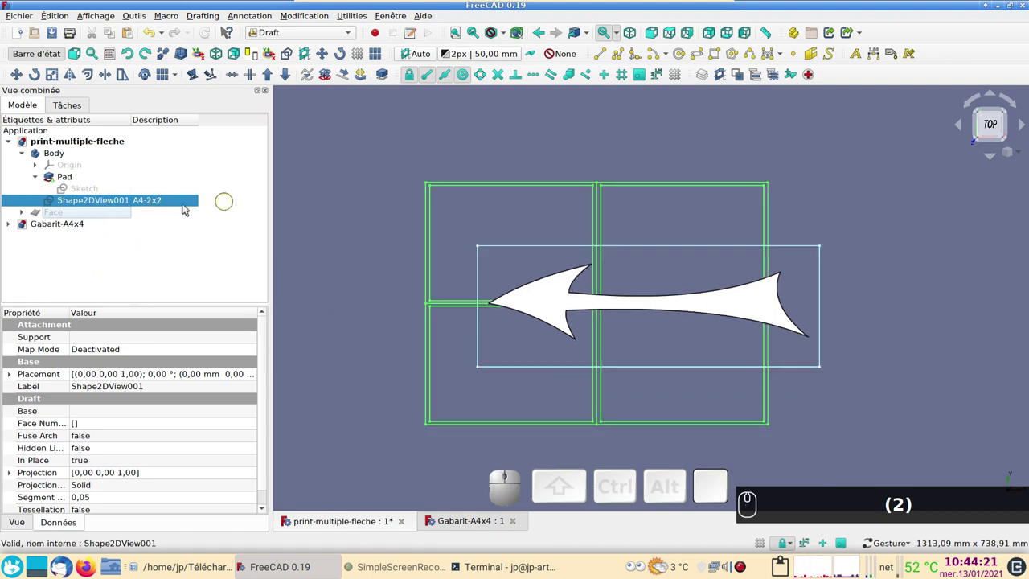
# Set the tile grid's Placement translation to X 90 mm, Y 100 mm and confirm
pyautogui.rightClick(106, 202)
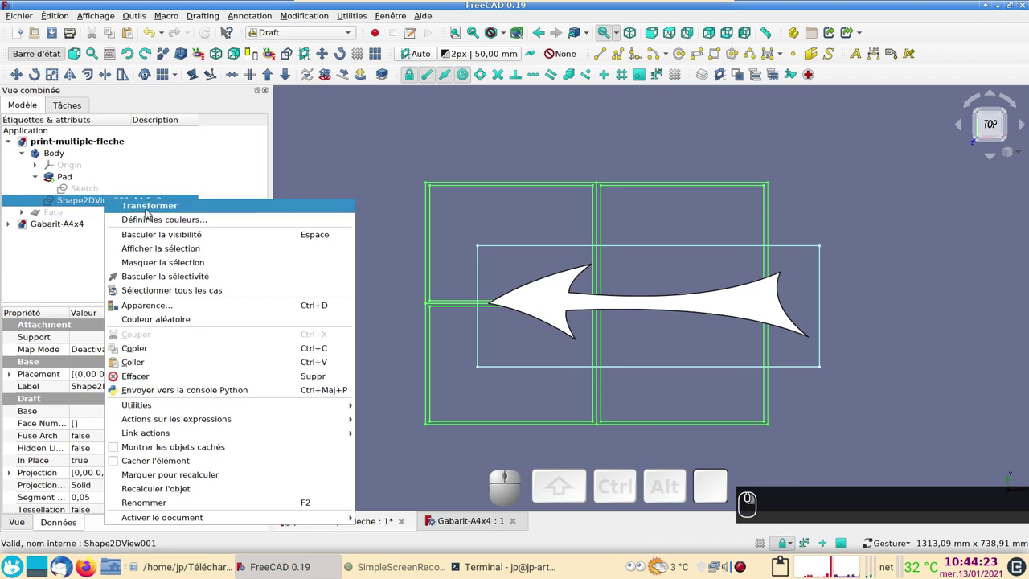
pyautogui.click(151, 209)
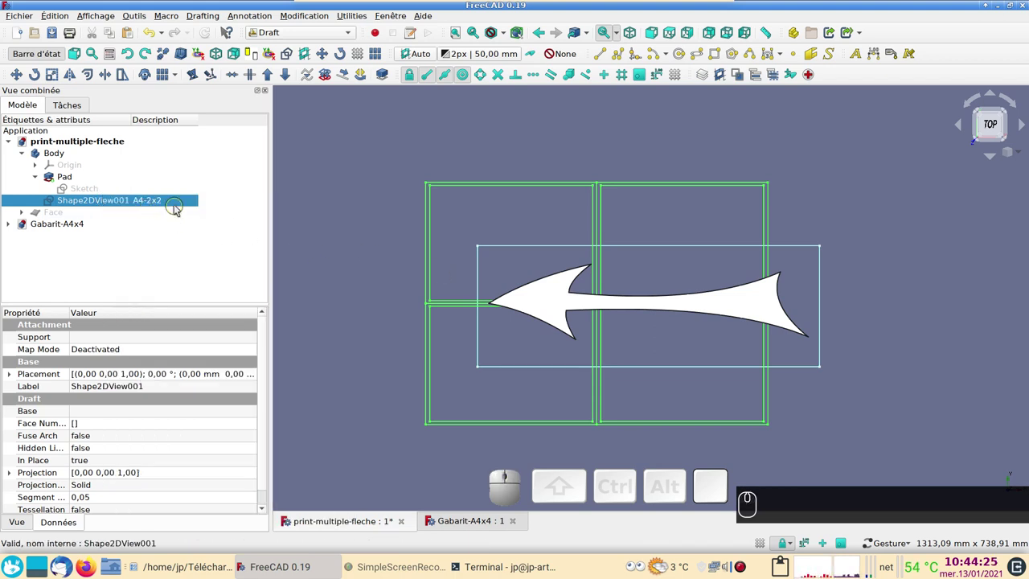
pyautogui.click(175, 205)
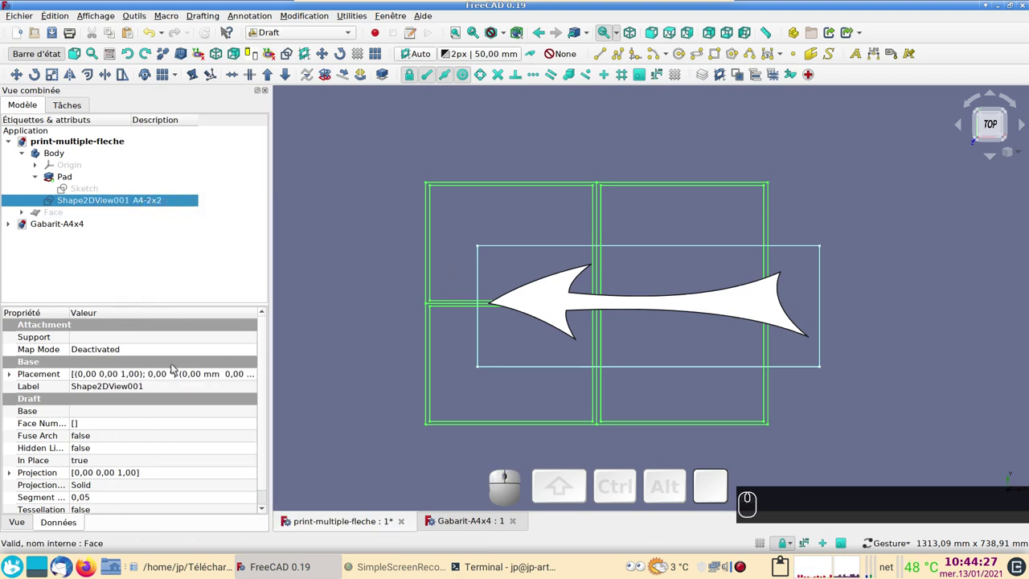
pyautogui.click(192, 373)
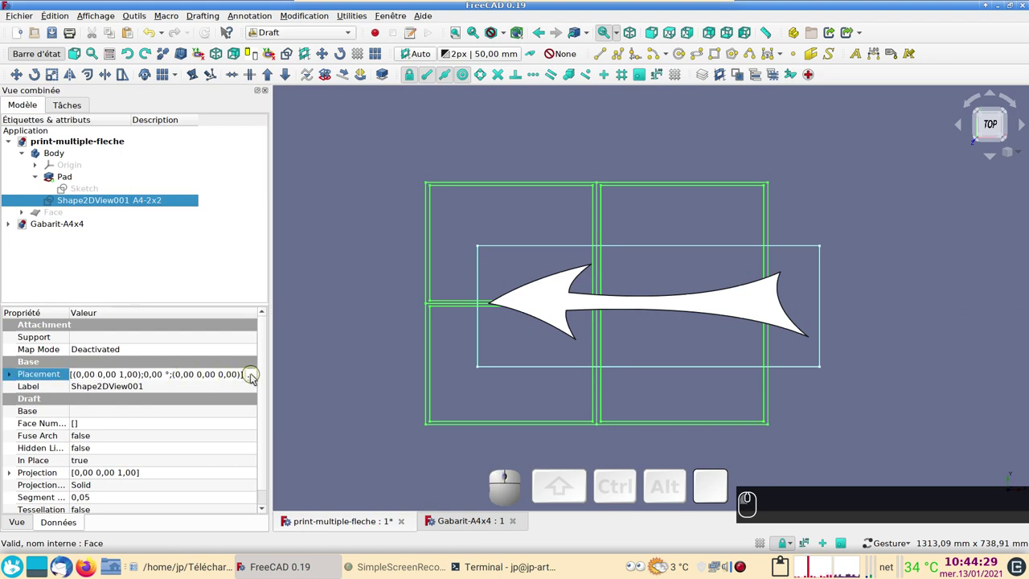
pyautogui.click(254, 377)
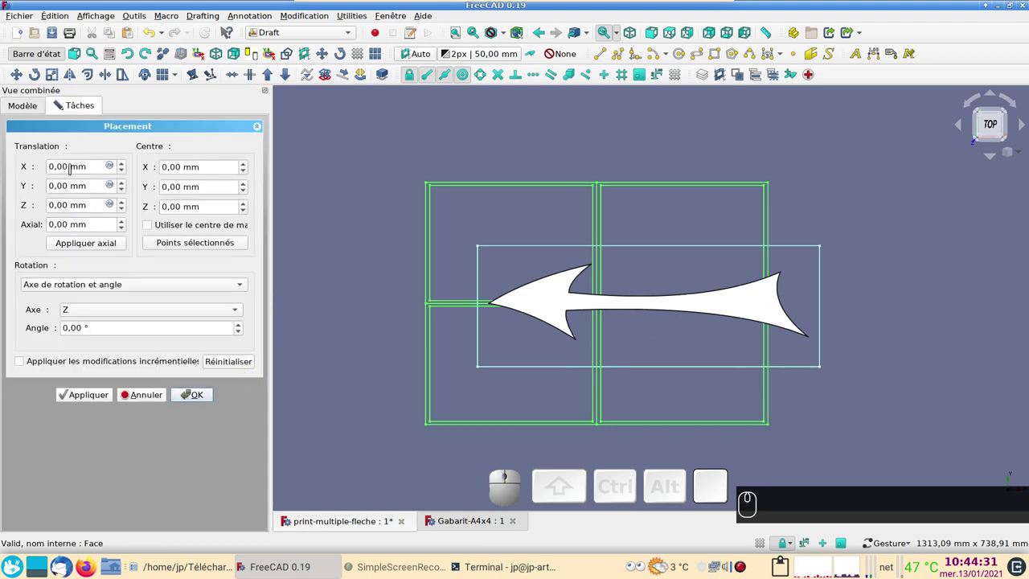
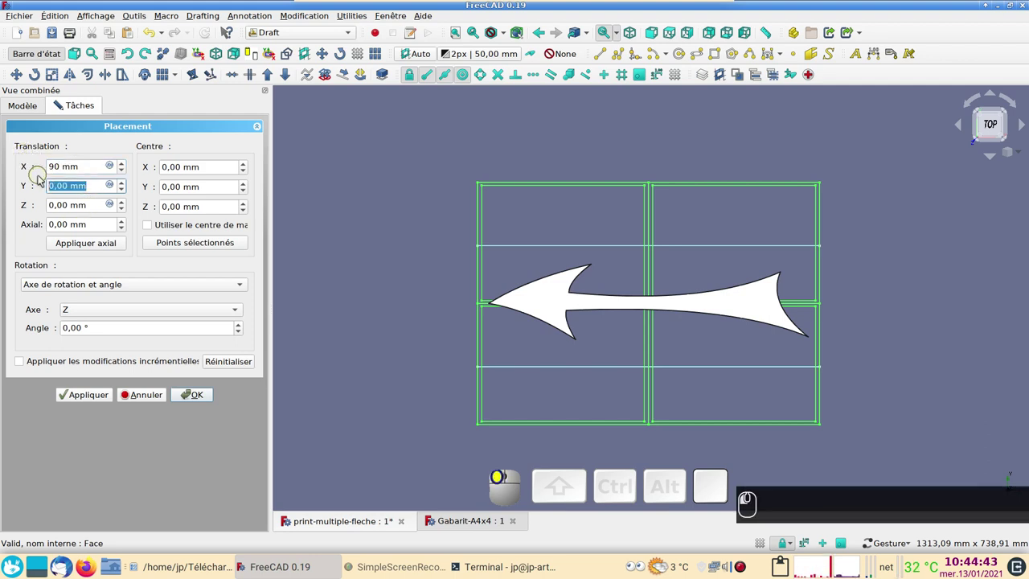
pyautogui.press('KP_1')
pyautogui.press('KP_0')
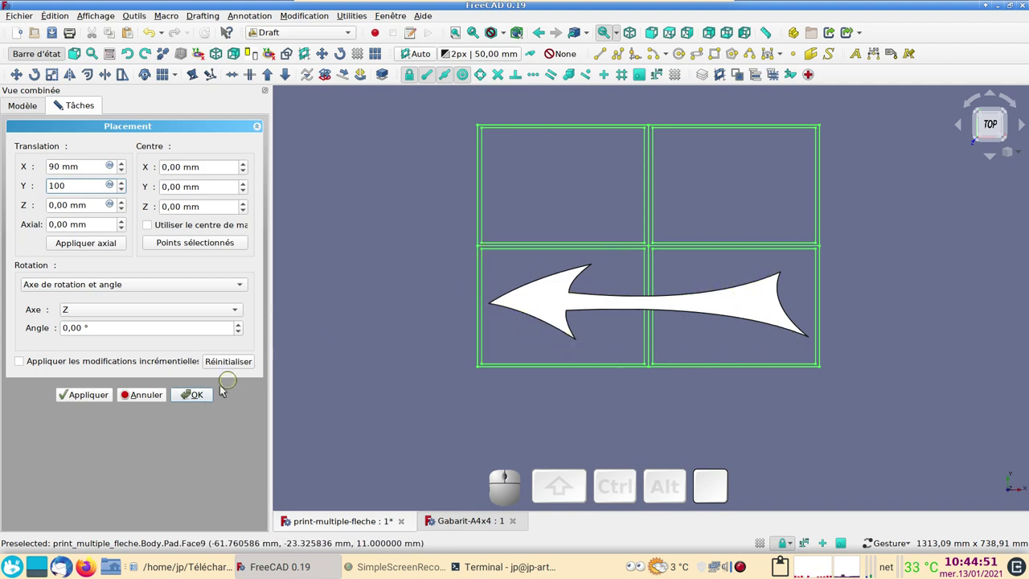
pyautogui.click(203, 399)
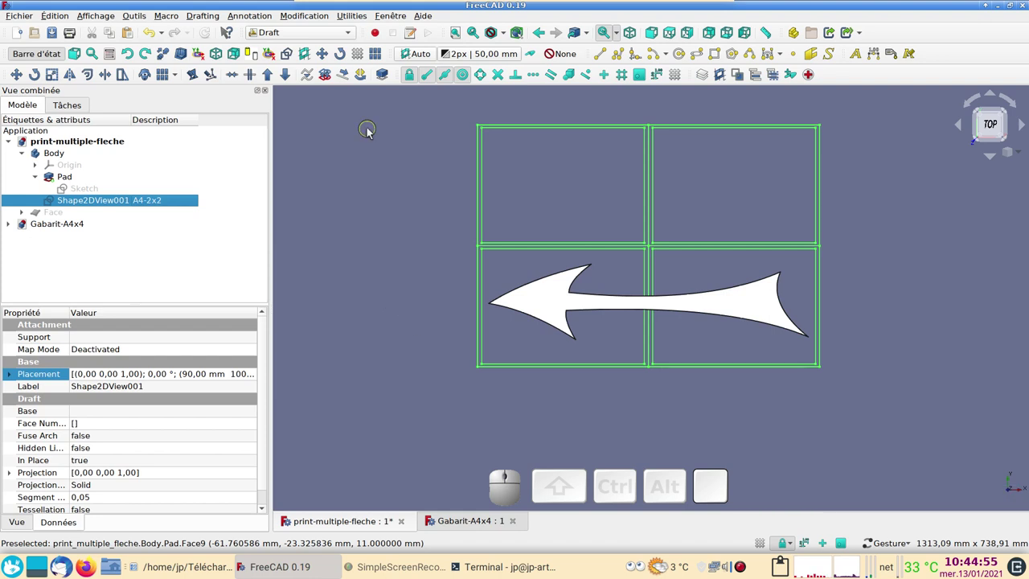
# Switch to TechDraw and insert a new page from the A4_Landscape_blank.svg template
pyautogui.click(305, 38)
pyautogui.click(316, 71)
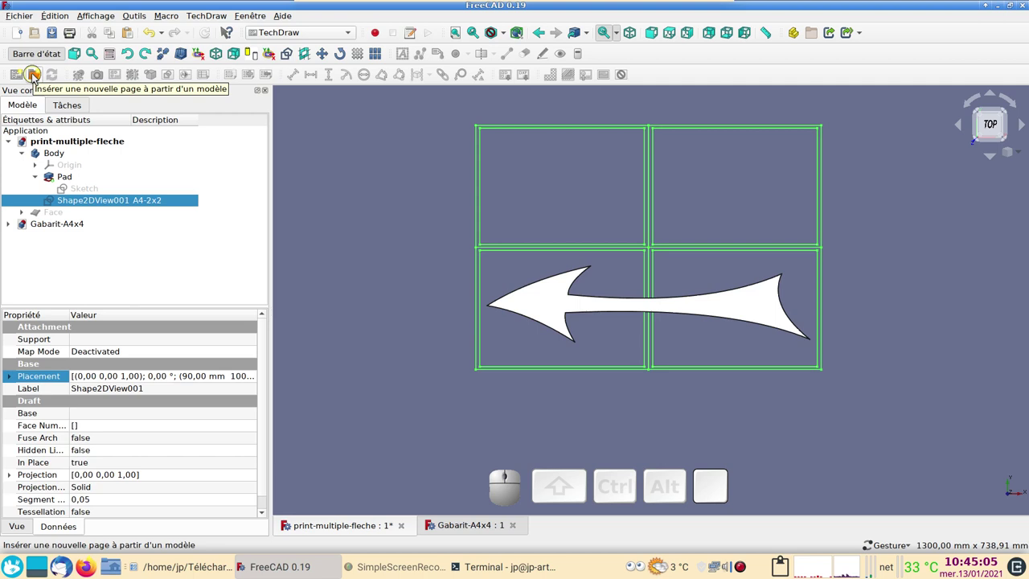
pyautogui.click(38, 75)
pyautogui.scroll(-3)
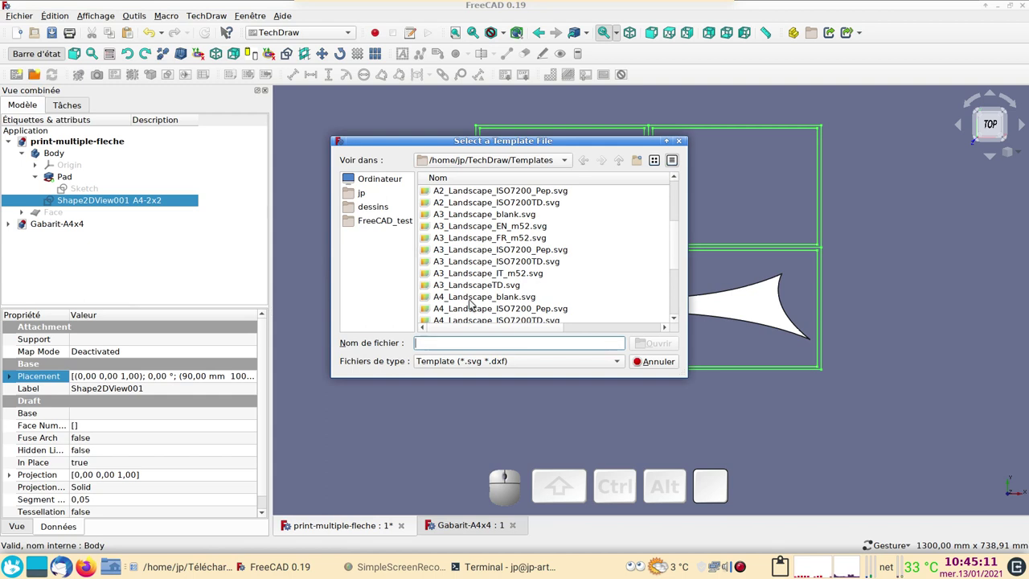
pyautogui.click(473, 304)
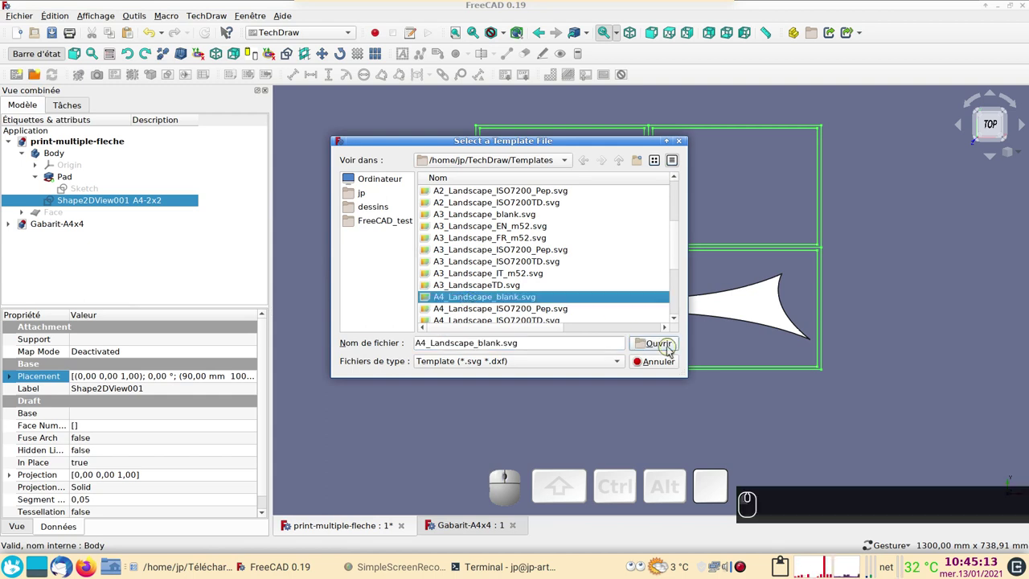
pyautogui.click(668, 347)
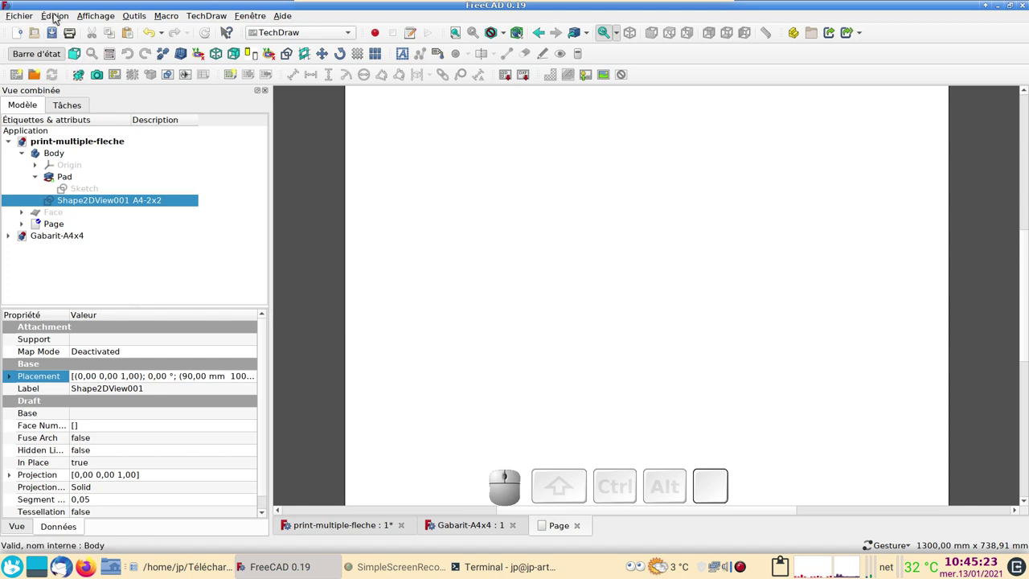
# Visit the General preferences via Édition > Préférences and dismiss them unchanged
pyautogui.click(61, 15)
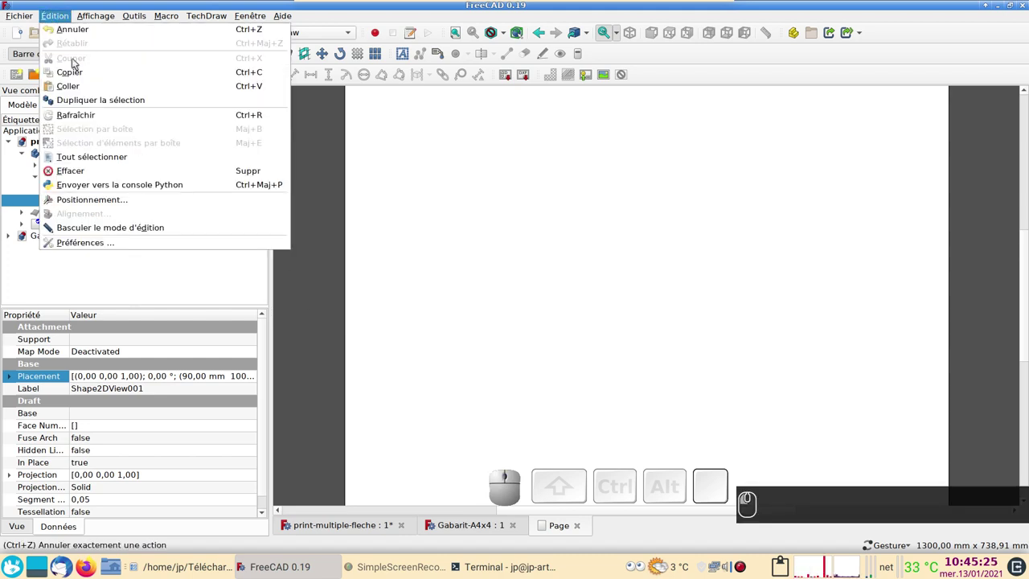
pyautogui.click(98, 247)
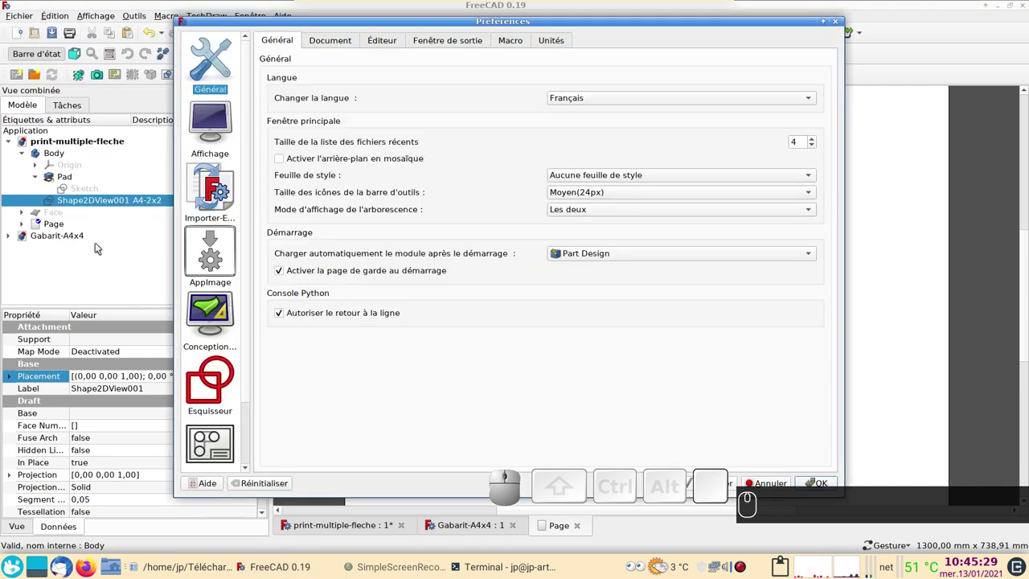
pyautogui.press('Escape')
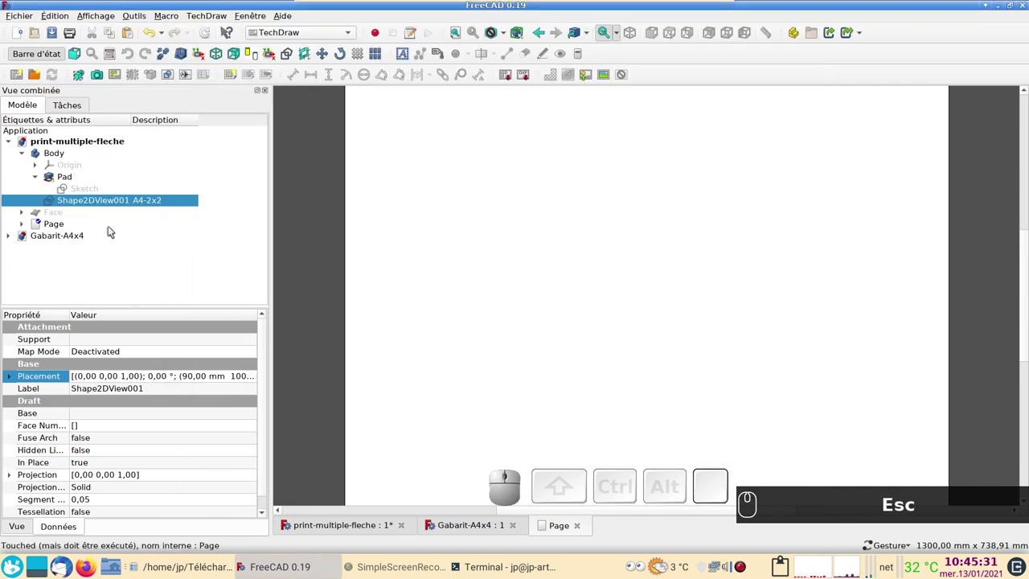
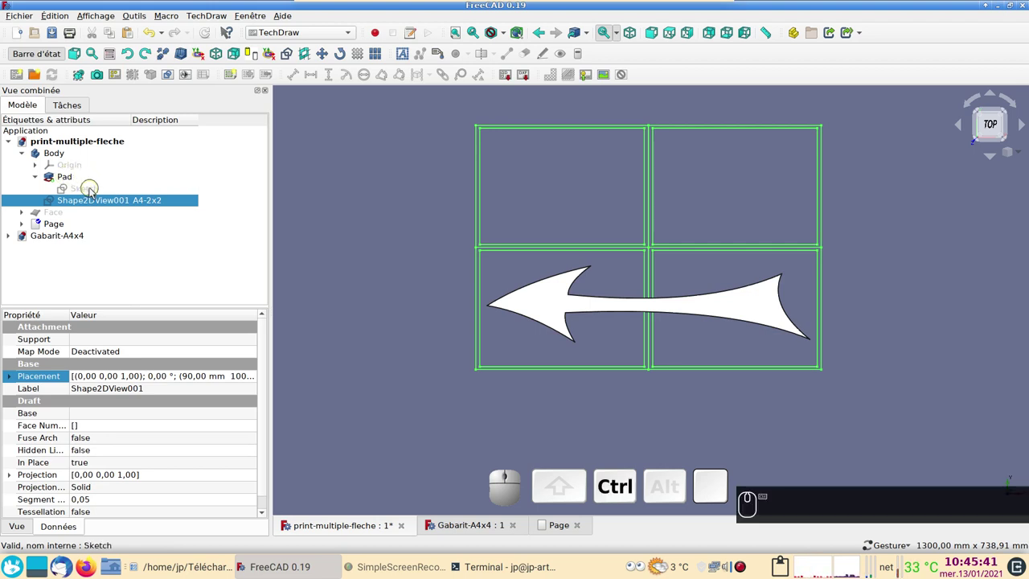
# Preview Sketch and Shape2DView001 as linked views on the page, then cancel with Annuler
pyautogui.click(93, 191)
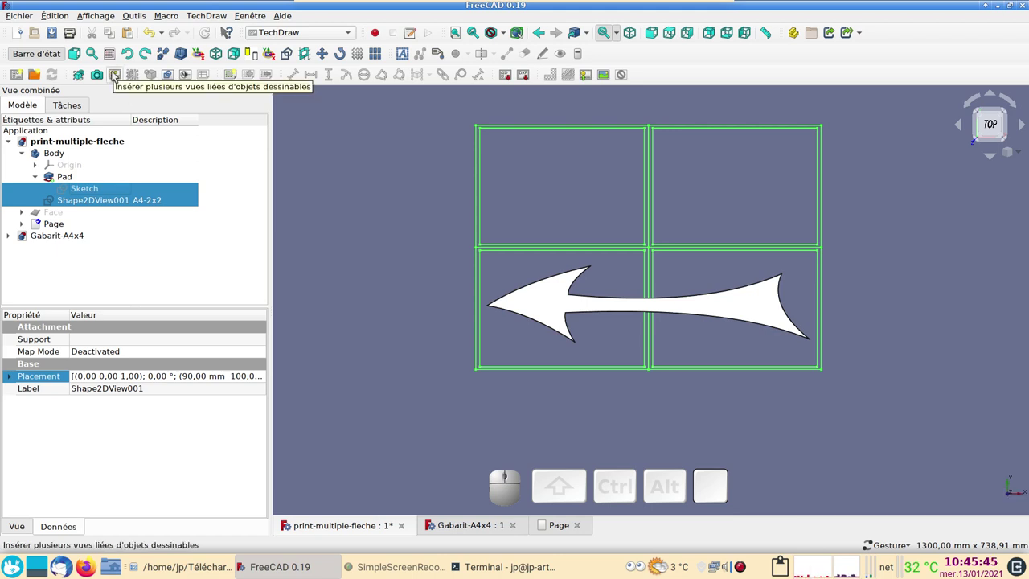
pyautogui.click(120, 73)
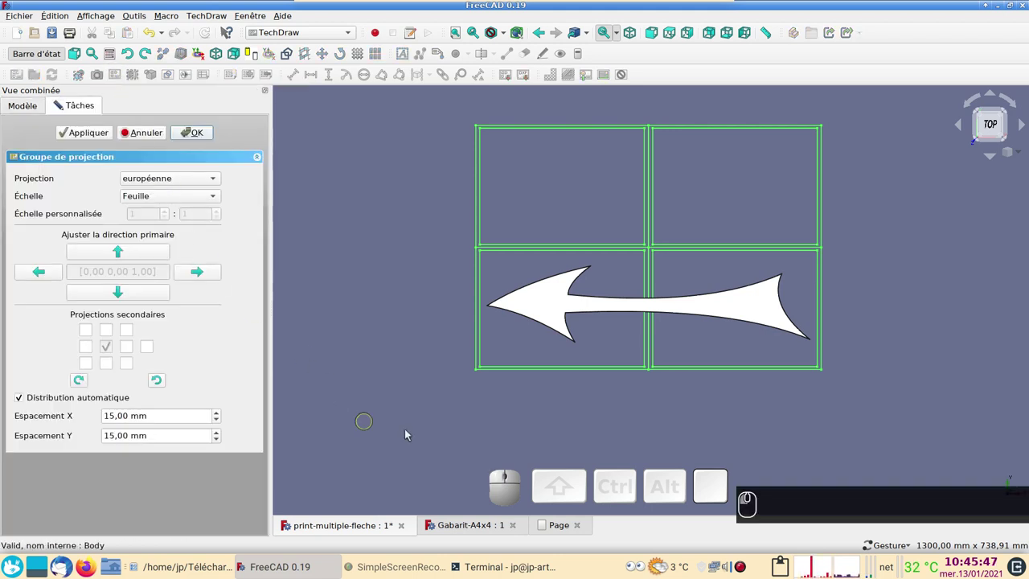
pyautogui.click(560, 528)
pyautogui.scroll(-3)
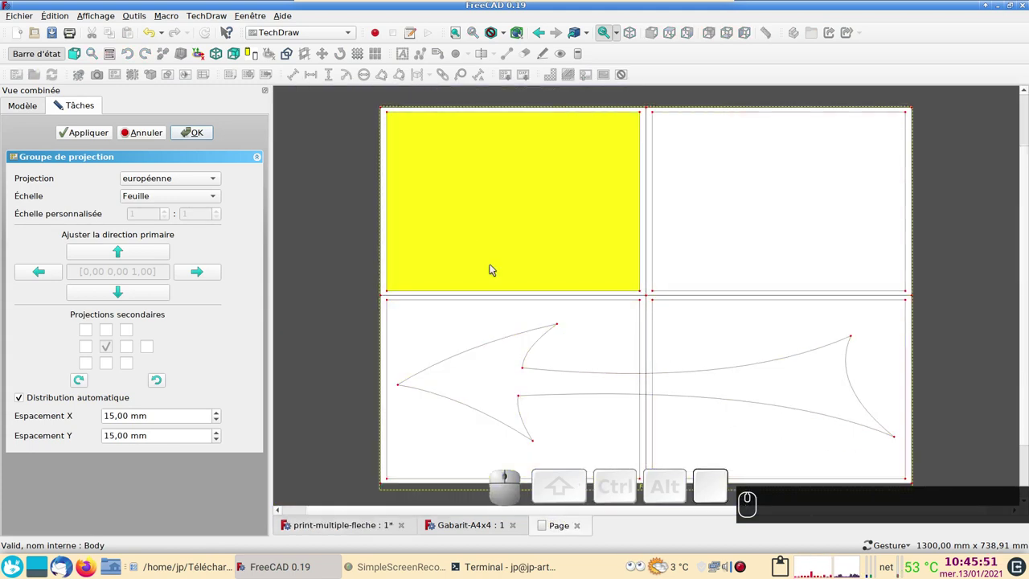
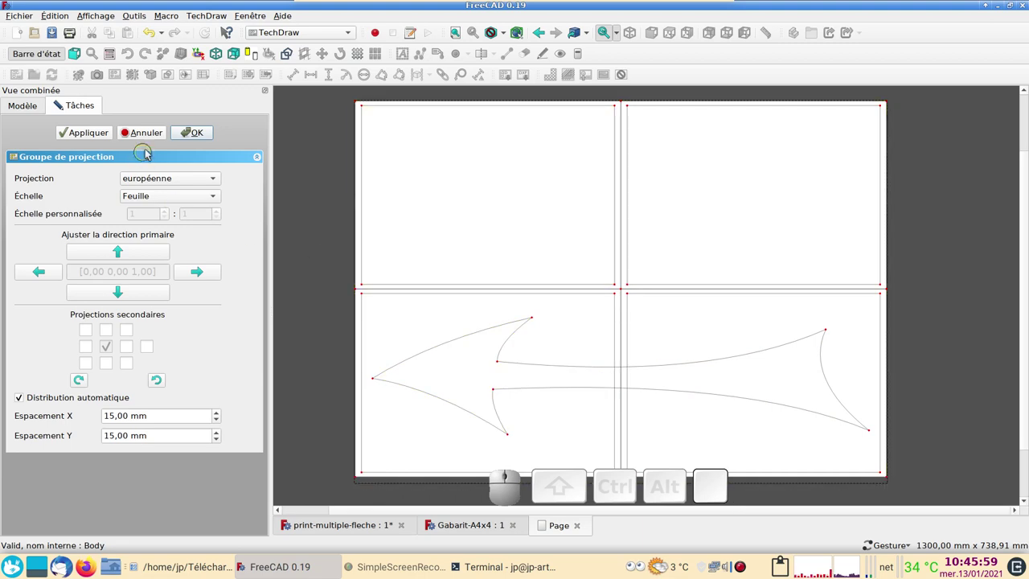
pyautogui.click(158, 137)
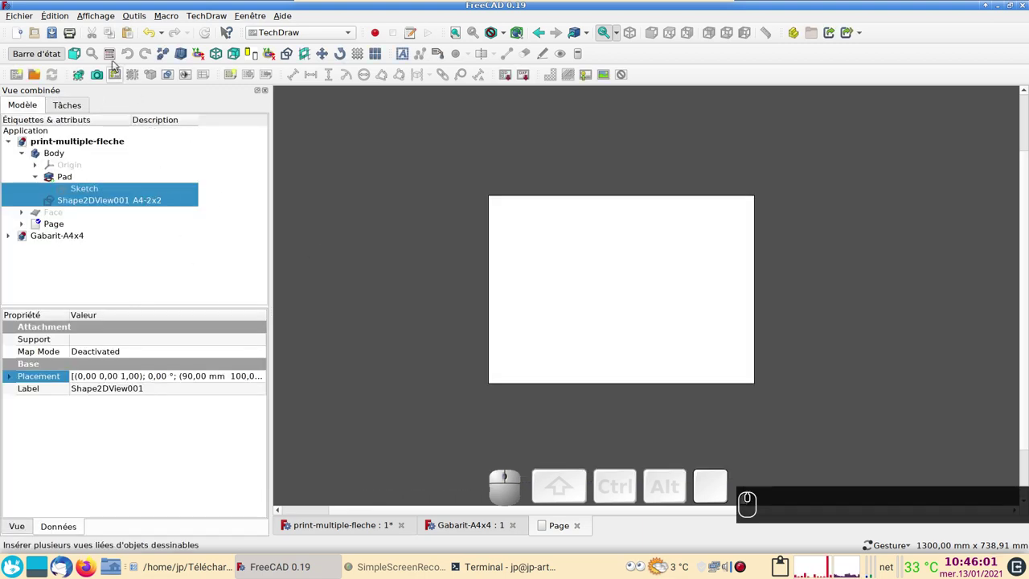
# In the TechDraw Couleurs preferences, tick Faces transparentes
pyautogui.click(62, 17)
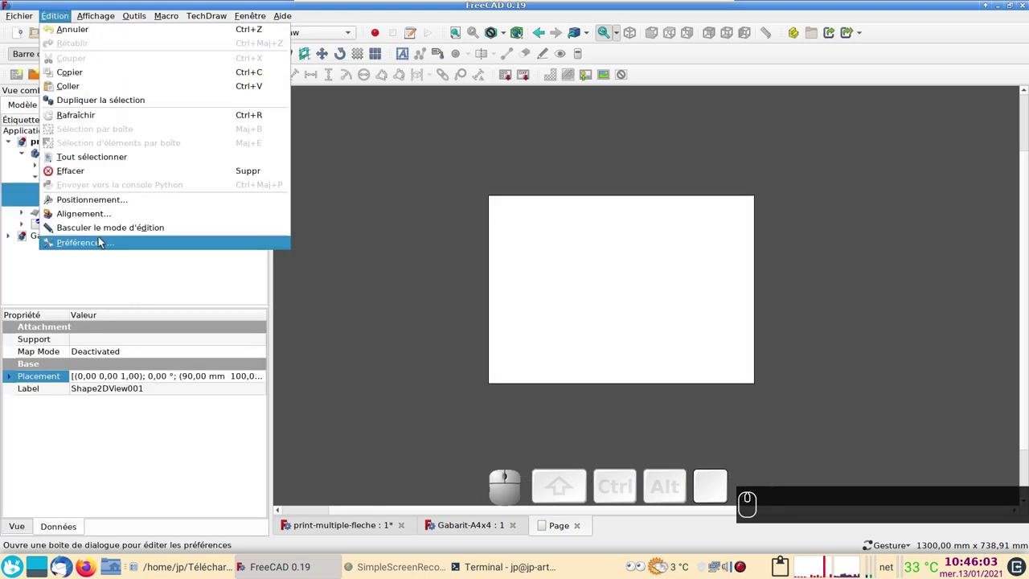
pyautogui.click(103, 241)
pyautogui.scroll(-3)
pyautogui.click(219, 389)
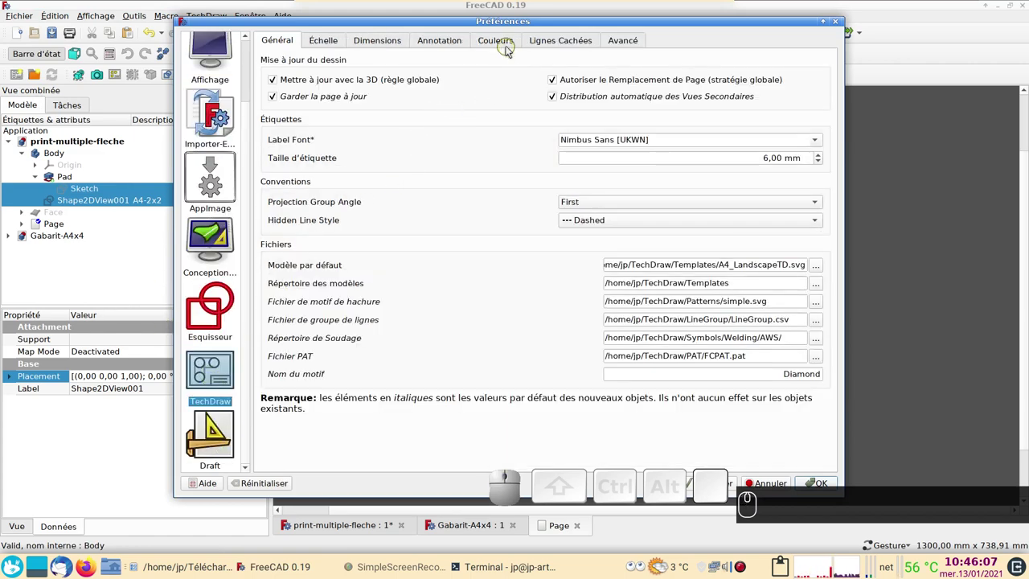
pyautogui.click(509, 42)
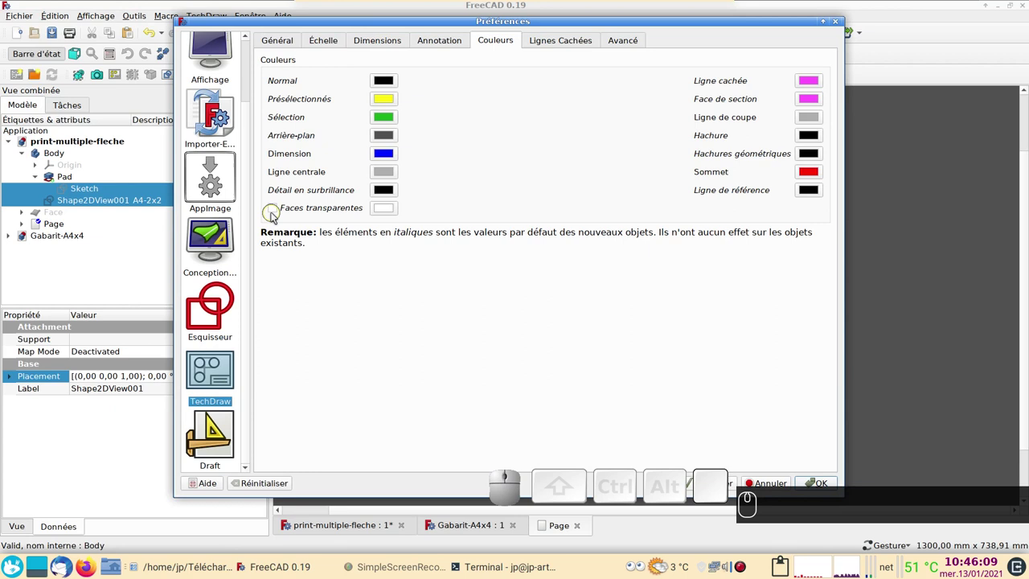
pyautogui.click(275, 211)
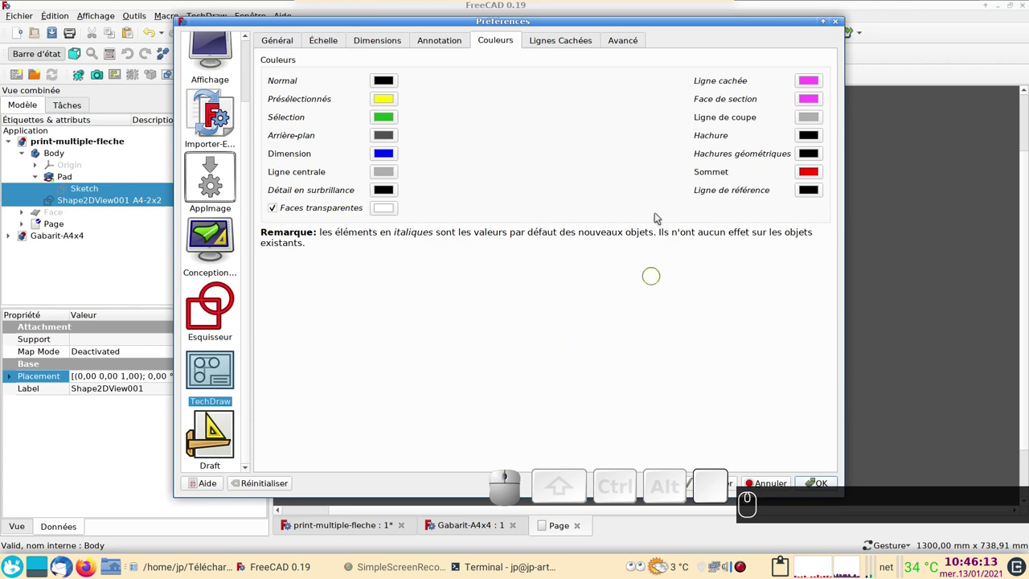
# Move the dialog aside, apply the change and confirm with OK
pyautogui.moveTo(667, 26); pyautogui.dragTo(382, 316)
pyautogui.click(408, 473)
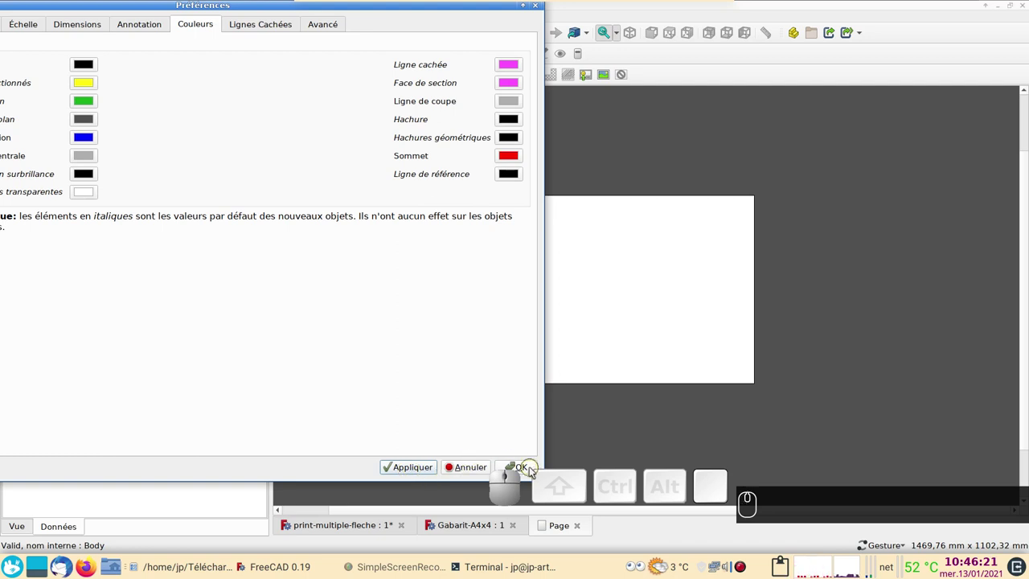
pyautogui.click(530, 467)
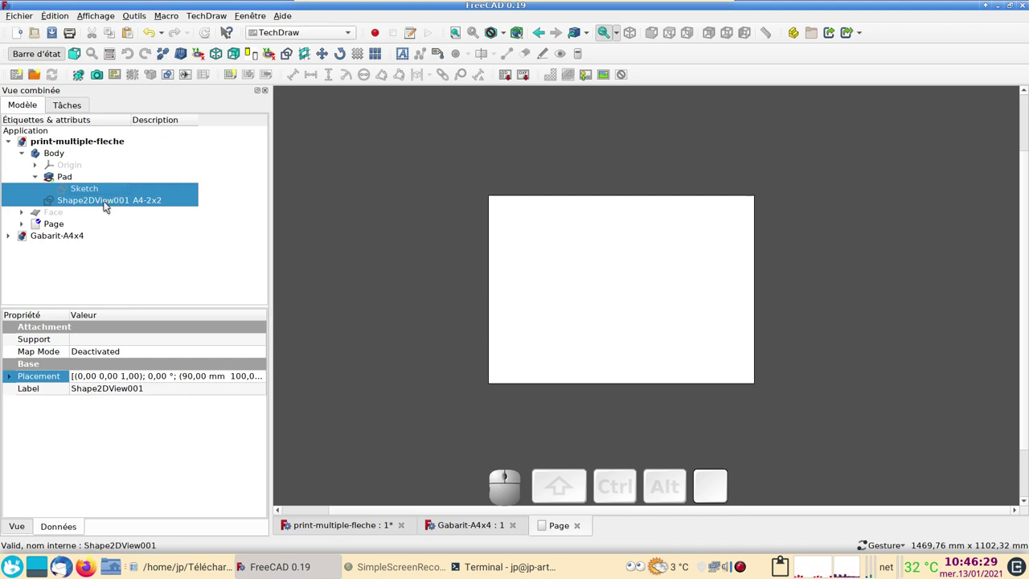
# Insert a projection group of Shape2DView001 with default settings and confirm it
pyautogui.click(121, 77)
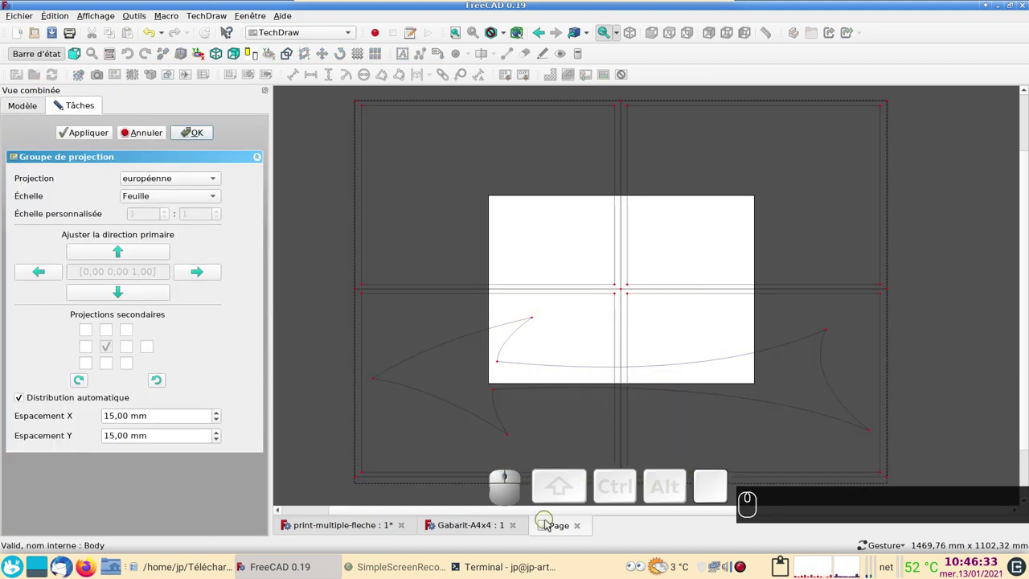
pyautogui.click(553, 524)
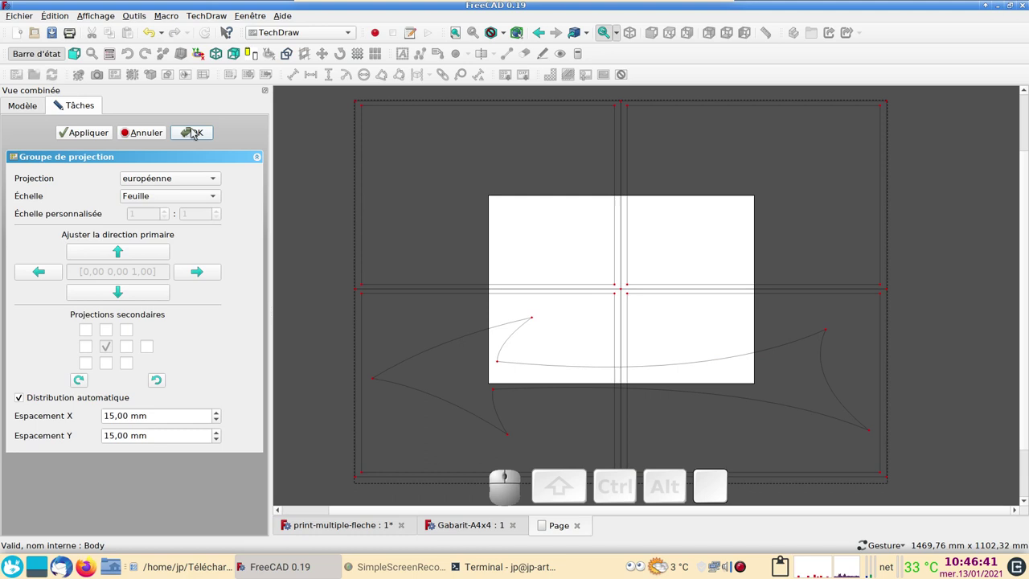
pyautogui.click(196, 134)
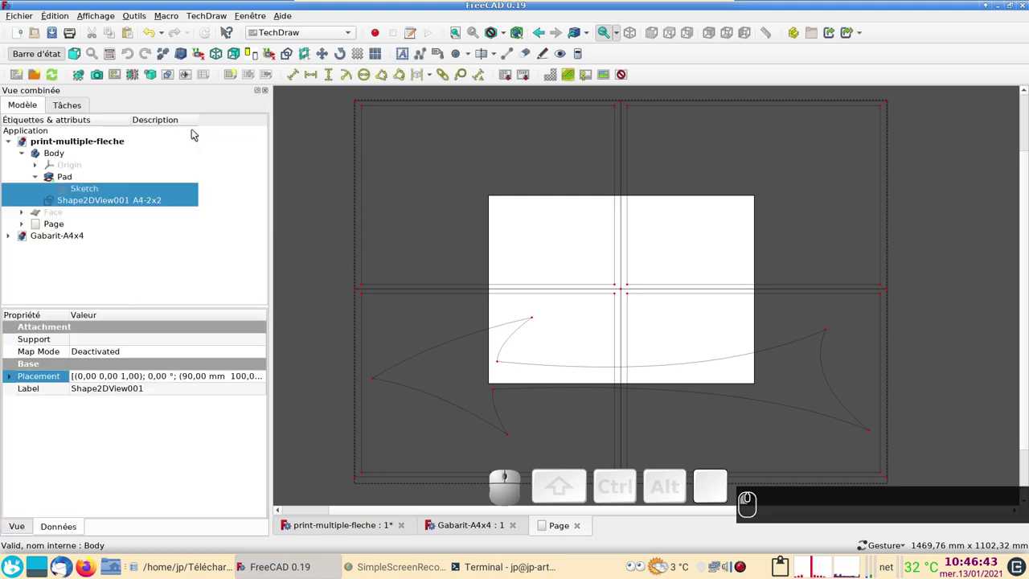
# Drag the projection group so the arrowhead tile sits inside the A4 sheet
pyautogui.scroll(-3)
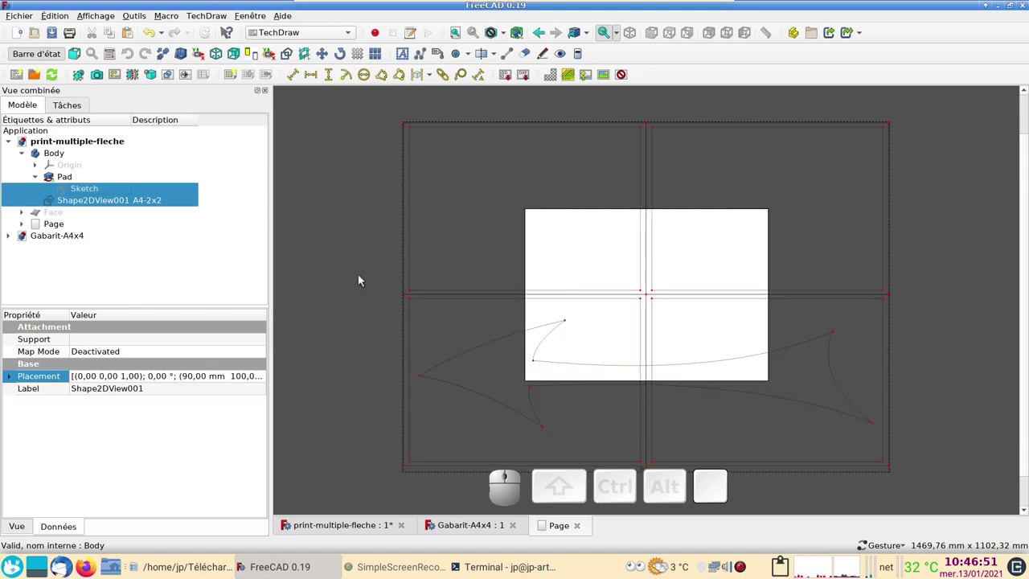
pyautogui.scroll(-3)
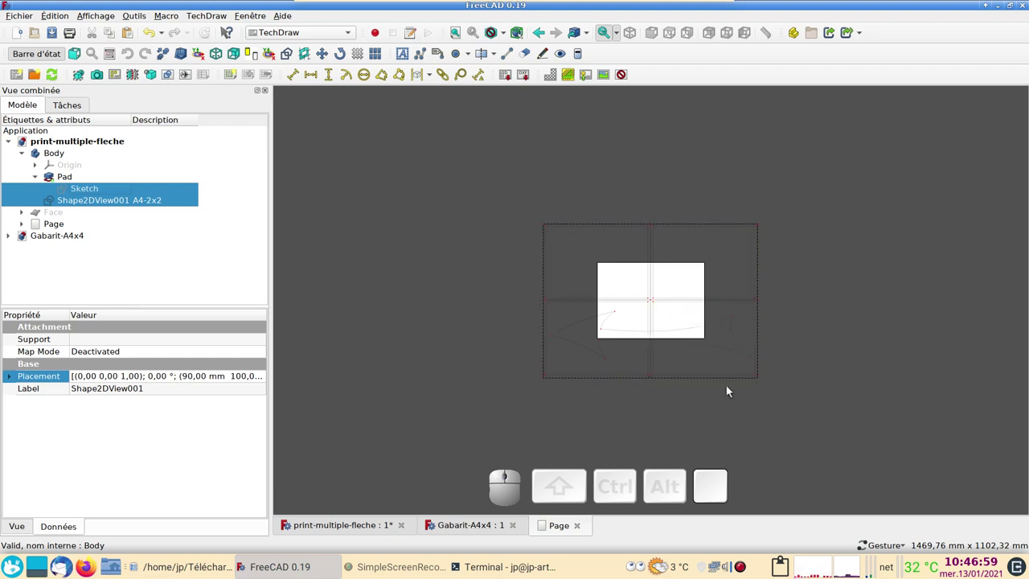
pyautogui.scroll(3)
pyautogui.scroll(3)
pyautogui.scroll(-3)
pyautogui.rightClick(356, 347)
pyautogui.rightClick(347, 314)
pyautogui.moveTo(346, 312); pyautogui.dragTo(323, 303)
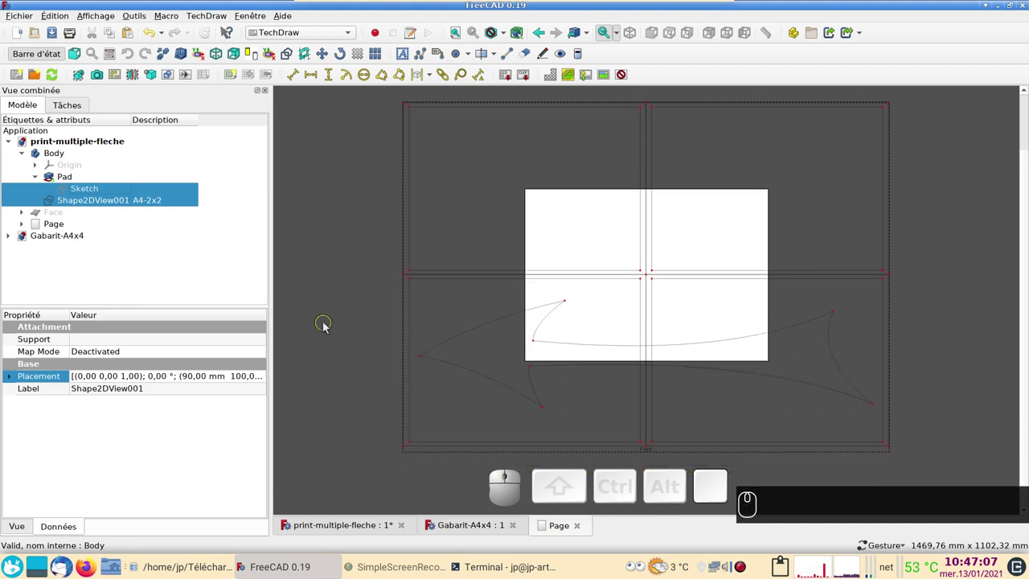
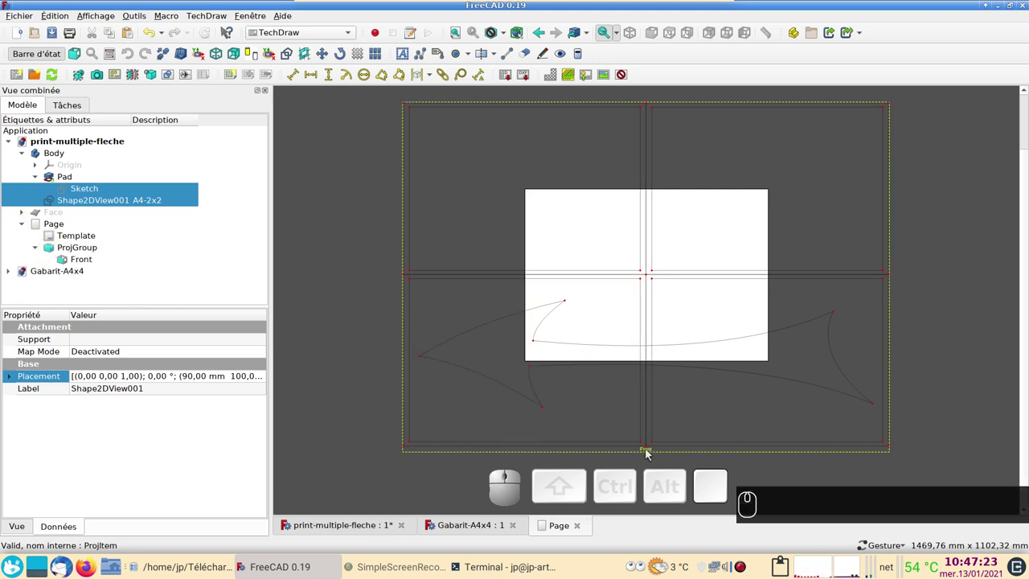
pyautogui.moveTo(650, 454); pyautogui.dragTo(768, 370)
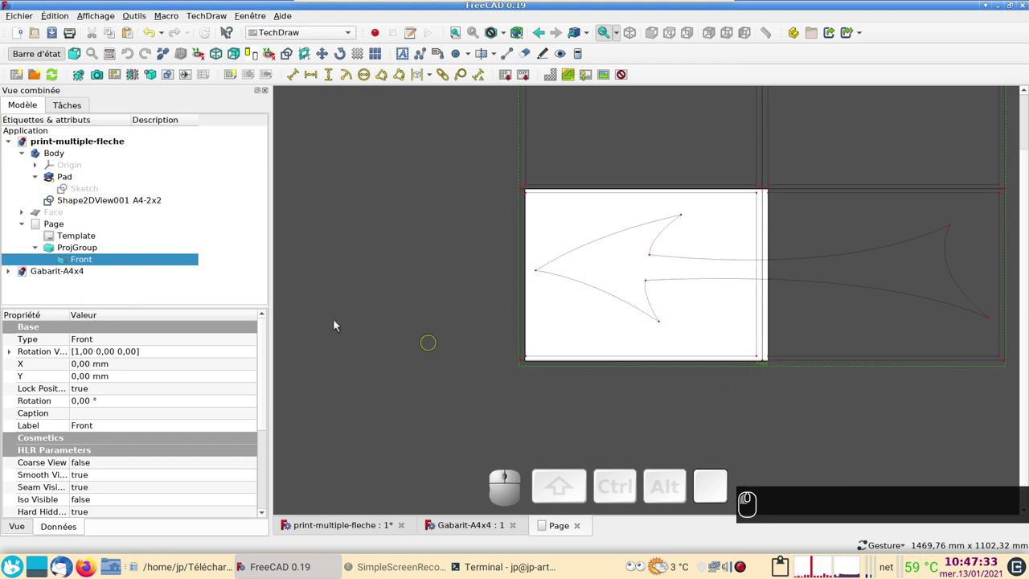
# Select Front and browse its Vue properties down to the Lines group
pyautogui.click(70, 263)
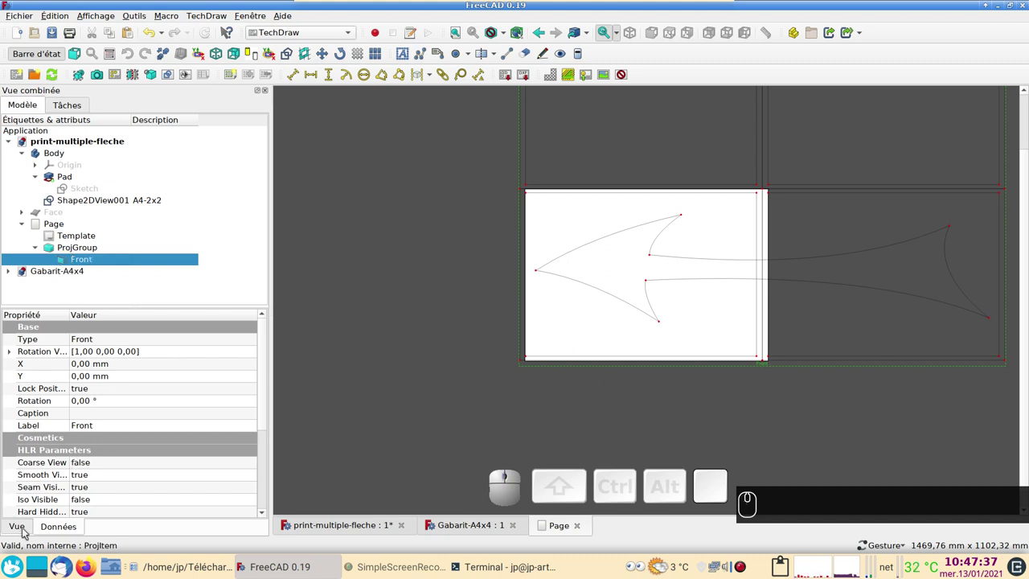
pyautogui.click(29, 529)
pyautogui.scroll(-3)
pyautogui.scroll(-3)
pyautogui.scroll(-3)
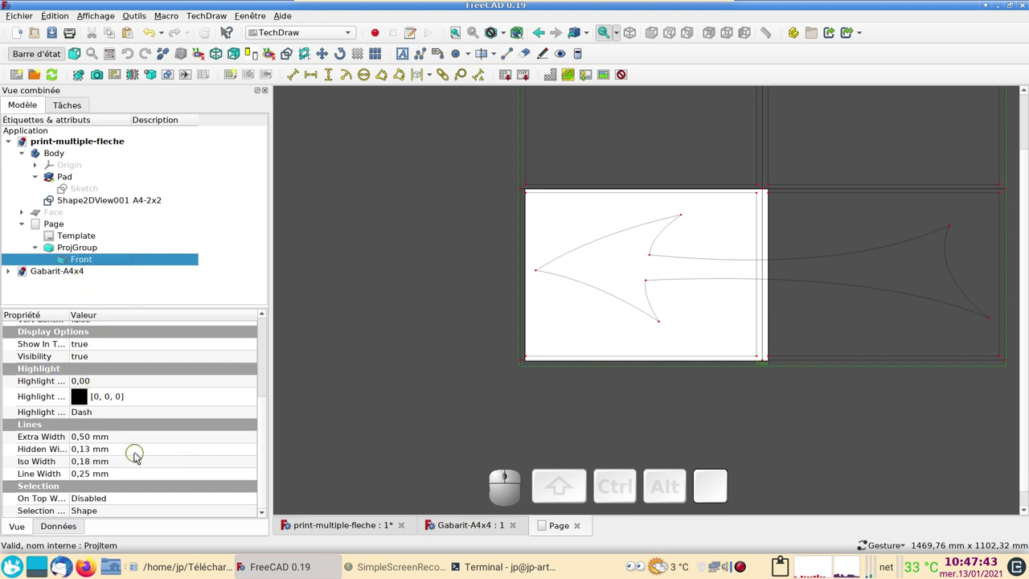
pyautogui.scroll(3)
pyautogui.click(23, 531)
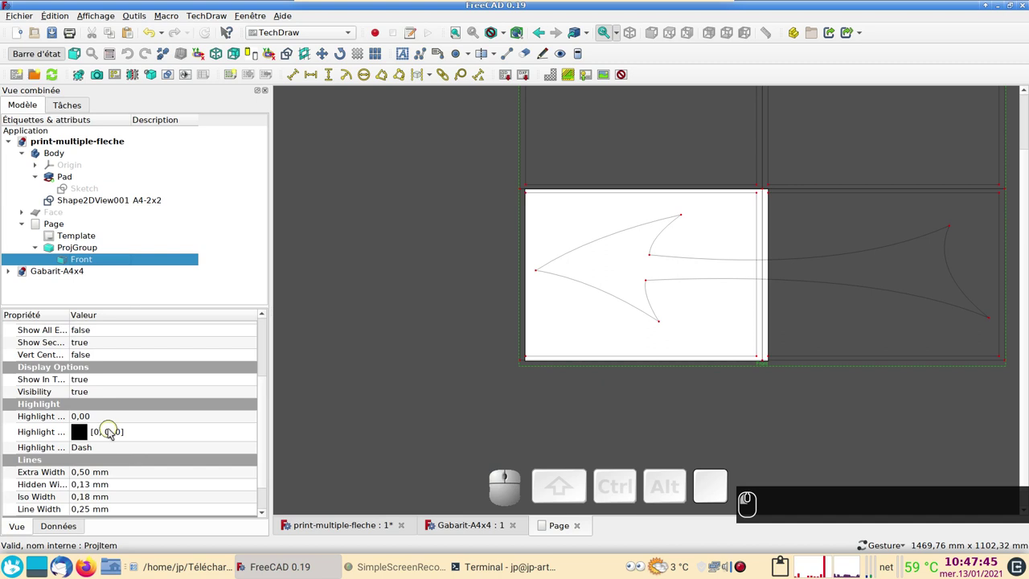
pyautogui.scroll(3)
pyautogui.scroll(3)
pyautogui.scroll(-3)
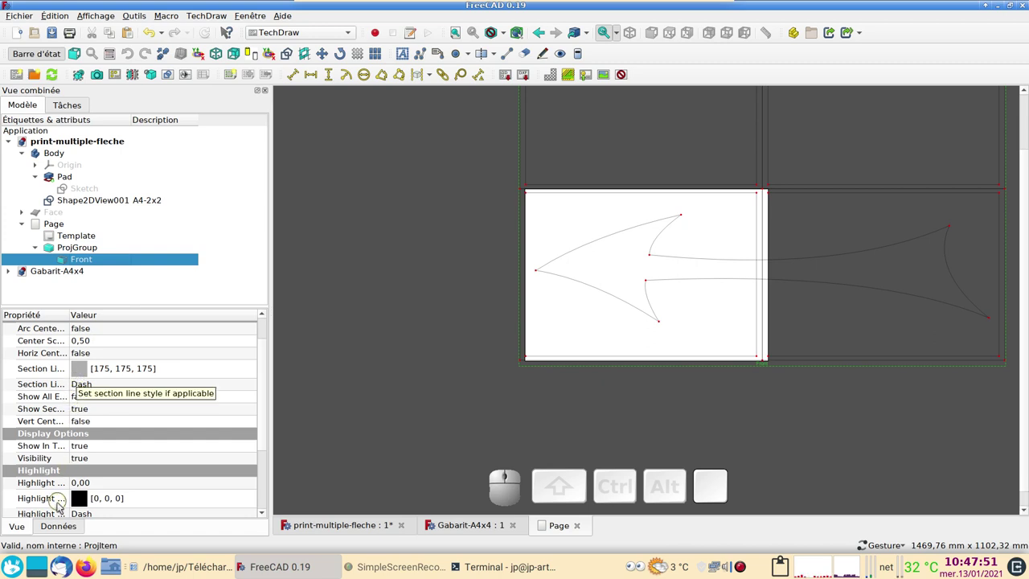
pyautogui.click(69, 528)
pyautogui.click(29, 529)
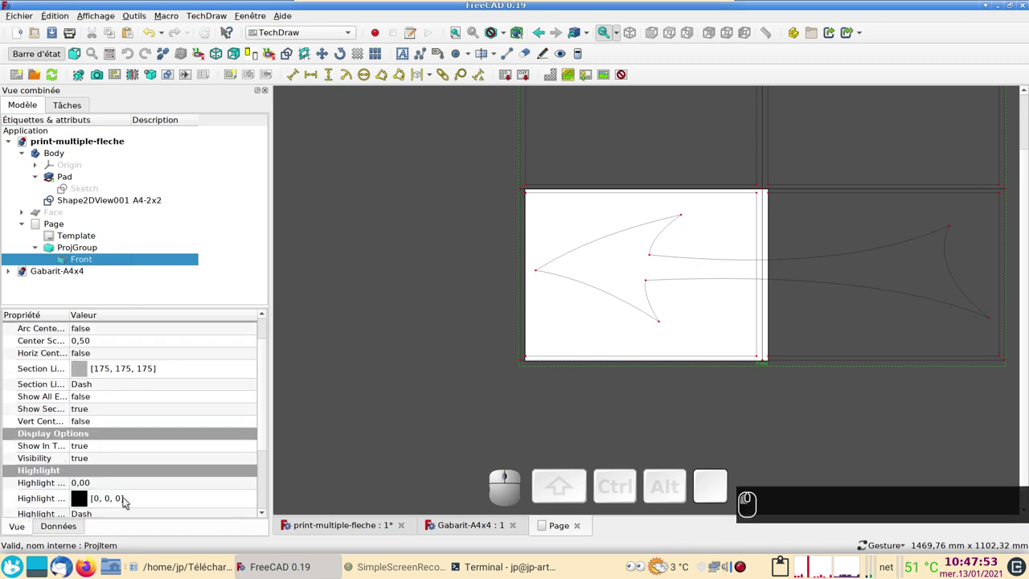
pyautogui.scroll(-3)
pyautogui.scroll(-3)
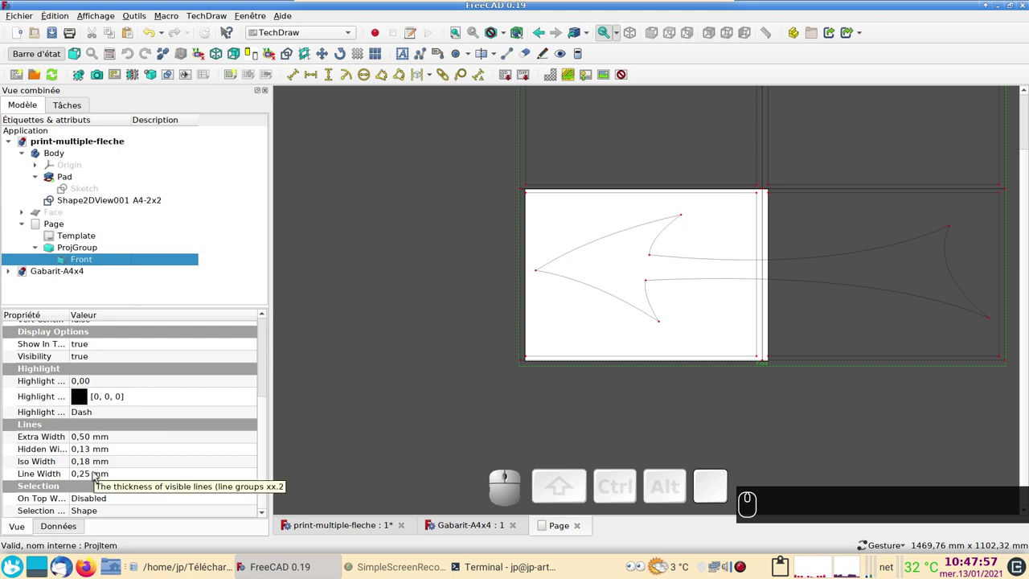
# Set the Front view's Line Width to 1,00 mm
pyautogui.click(96, 475)
pyautogui.press('1')
pyautogui.press('Return')
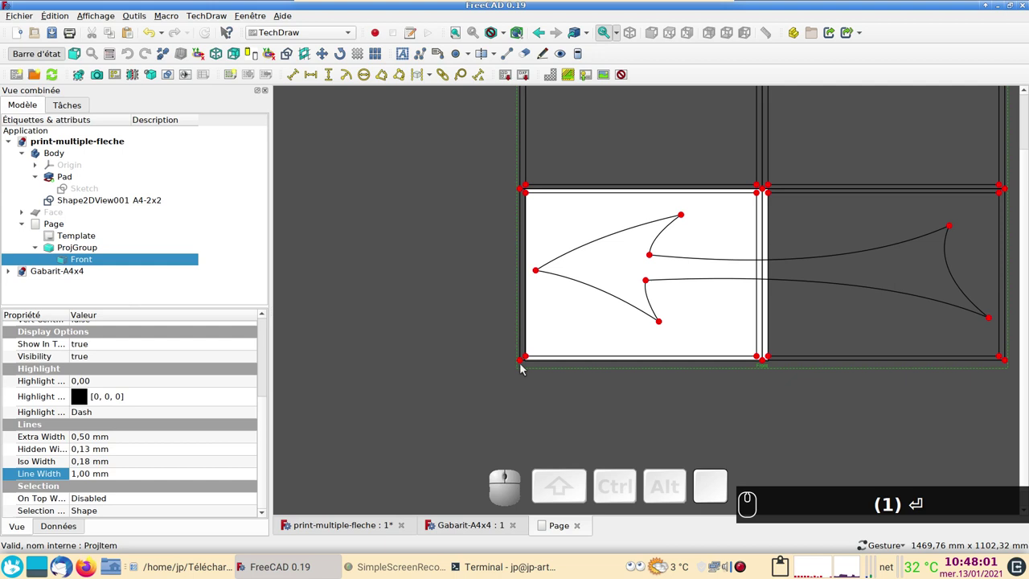
# Zoom in on the arrowhead tile of the page
pyautogui.scroll(3)
pyautogui.scroll(3)
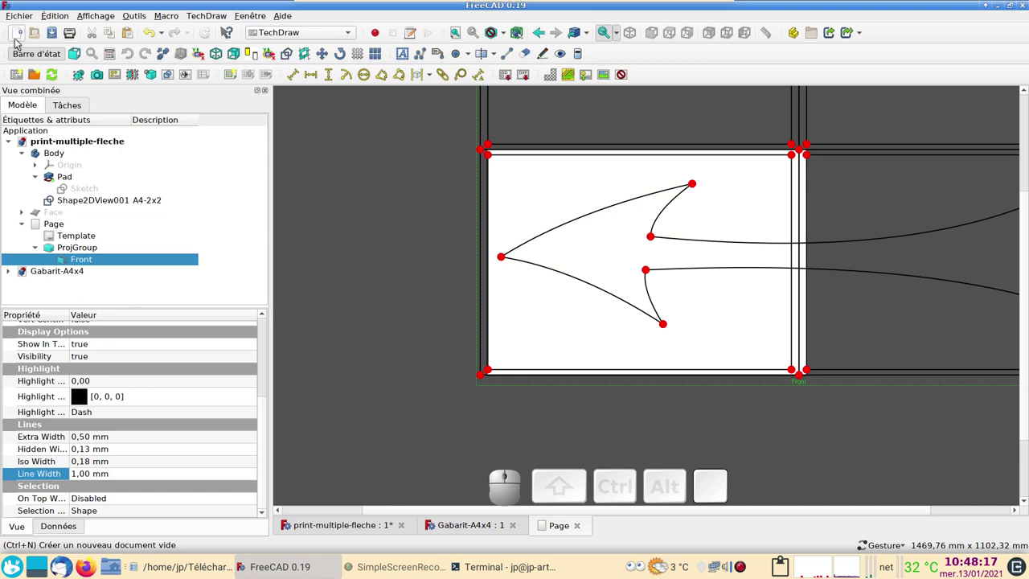
# Review the Canon_iP3000 Page, Options de la tâche and Avancé settings and confirm A4 landscape
pyautogui.click(75, 39)
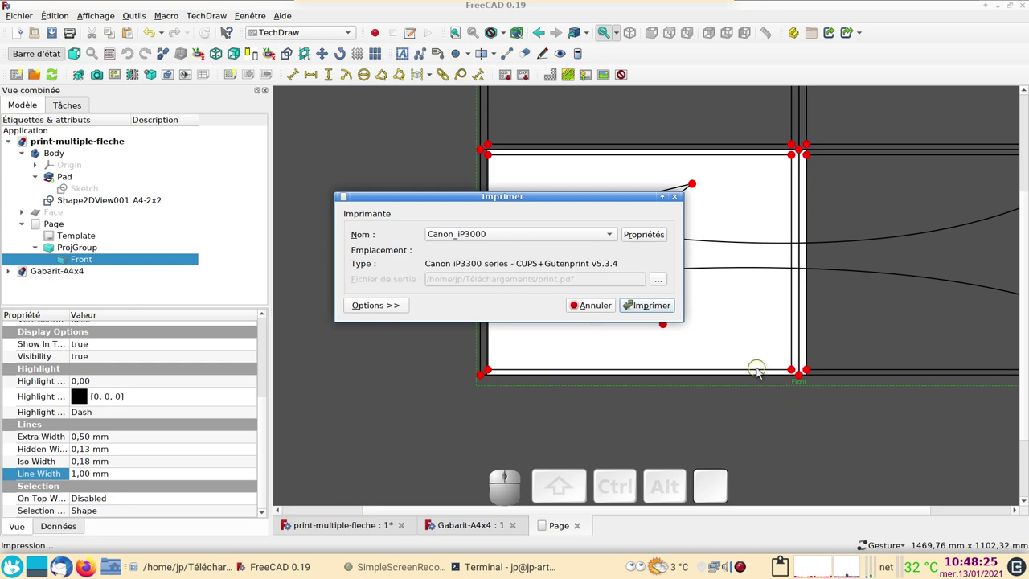
pyautogui.click(651, 237)
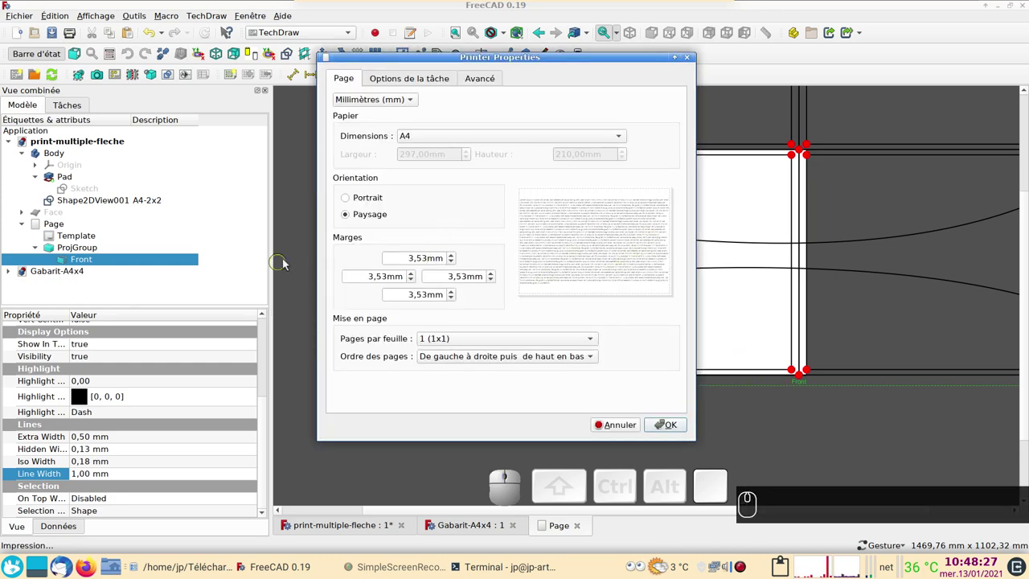
pyautogui.click(412, 82)
pyautogui.click(483, 81)
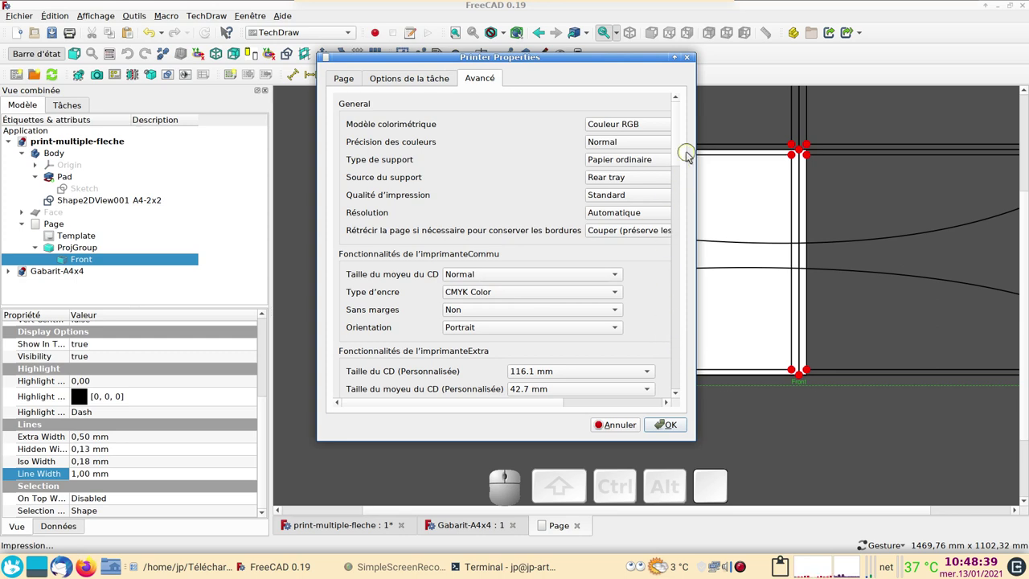
pyautogui.moveTo(684, 152); pyautogui.dragTo(388, 81)
pyautogui.click(356, 74)
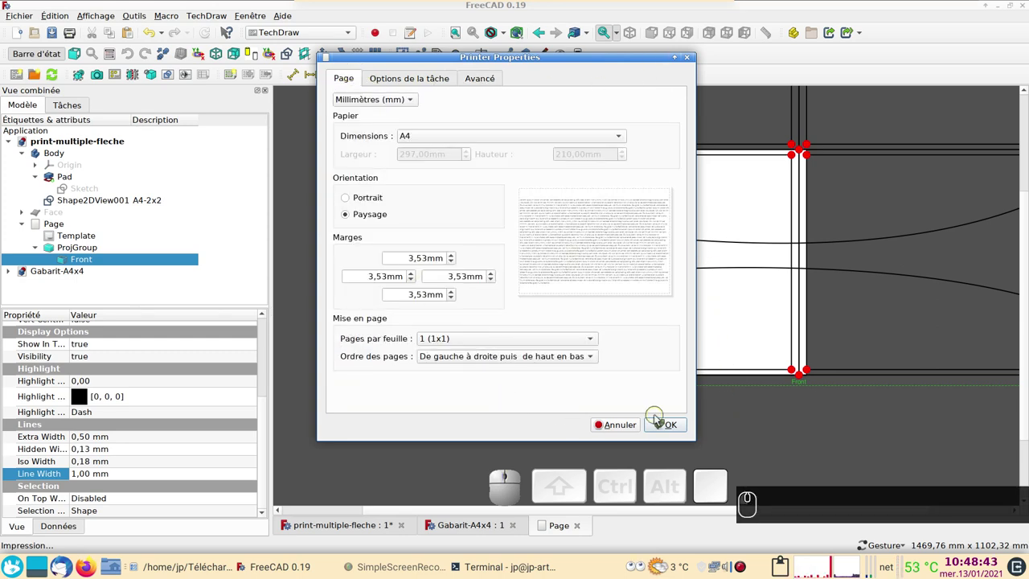
pyautogui.click(616, 426)
# Send the page to the printer and clear the page selection
pyautogui.click(616, 333)
pyautogui.click(603, 304)
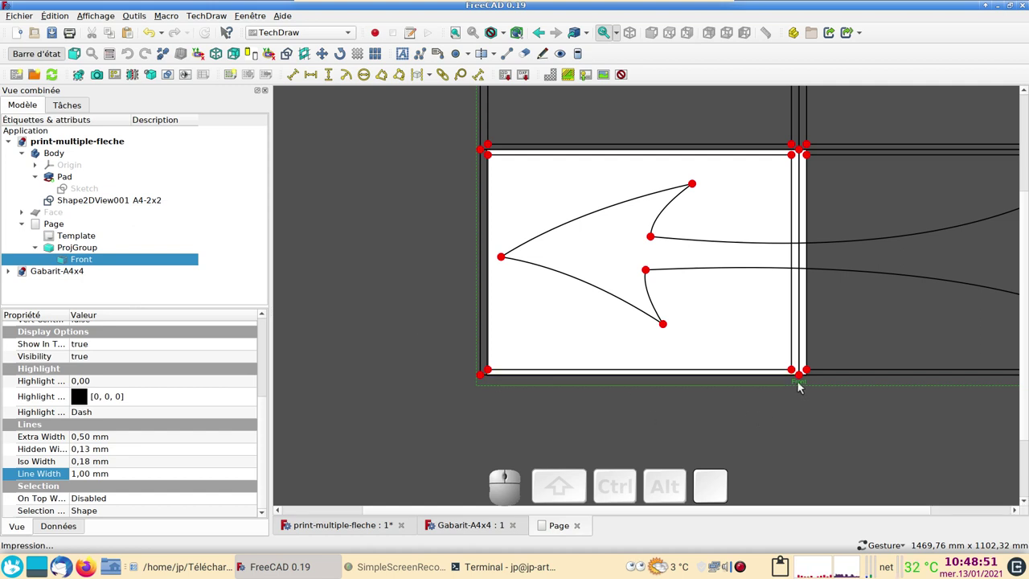
pyautogui.click(804, 394)
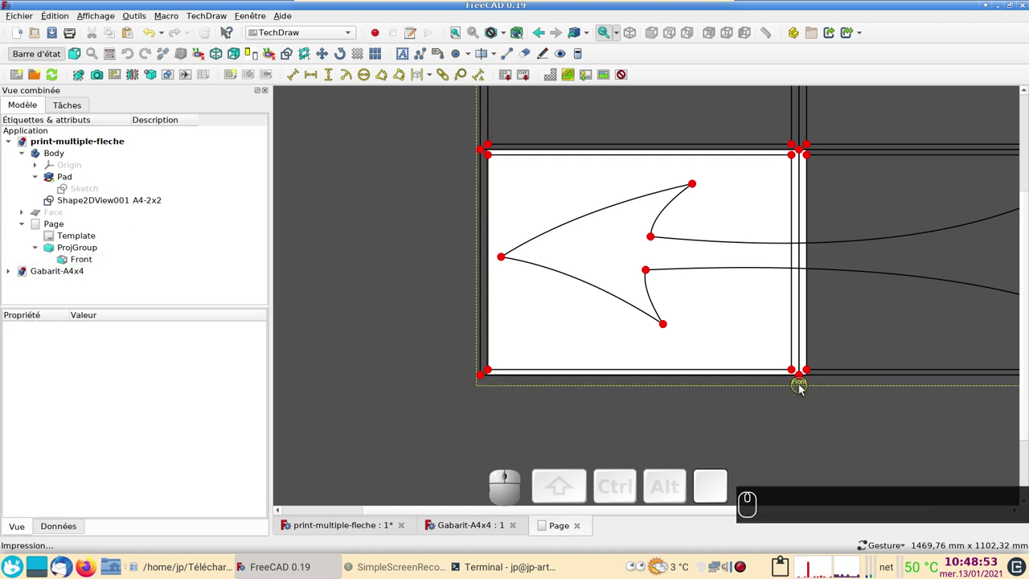
# Shift the view so the arrow tail covers the sheet and print it via Ctrl+P
pyautogui.moveTo(804, 384); pyautogui.dragTo(520, 386)
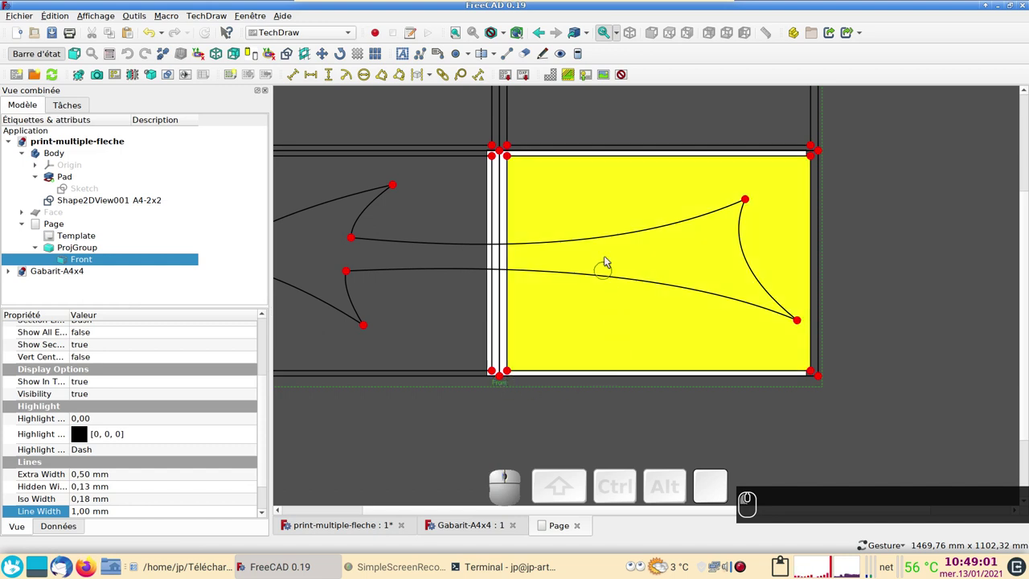
pyautogui.moveTo(784, 177); pyautogui.dragTo(832, 358)
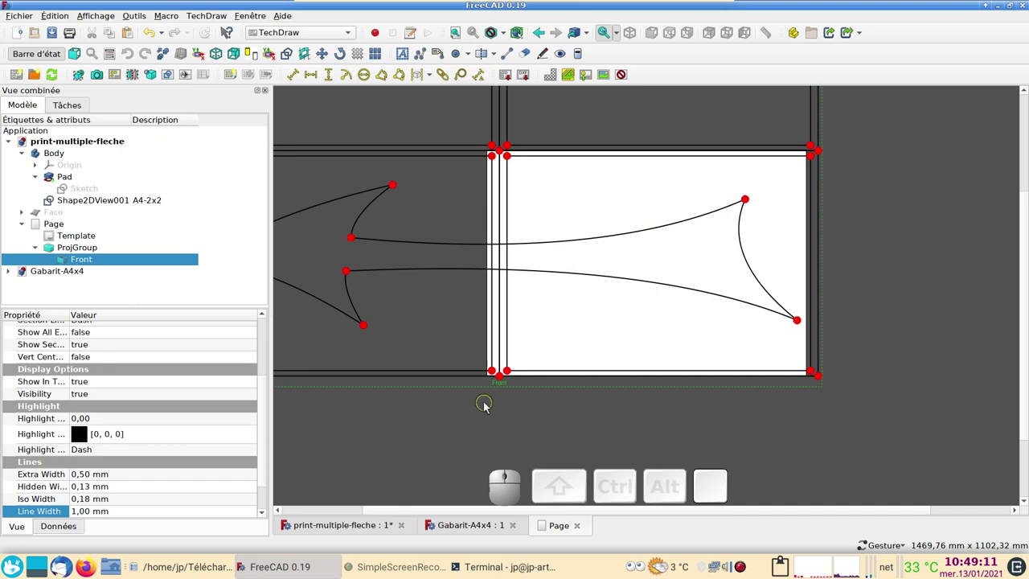
pyautogui.press('ctrl+p')
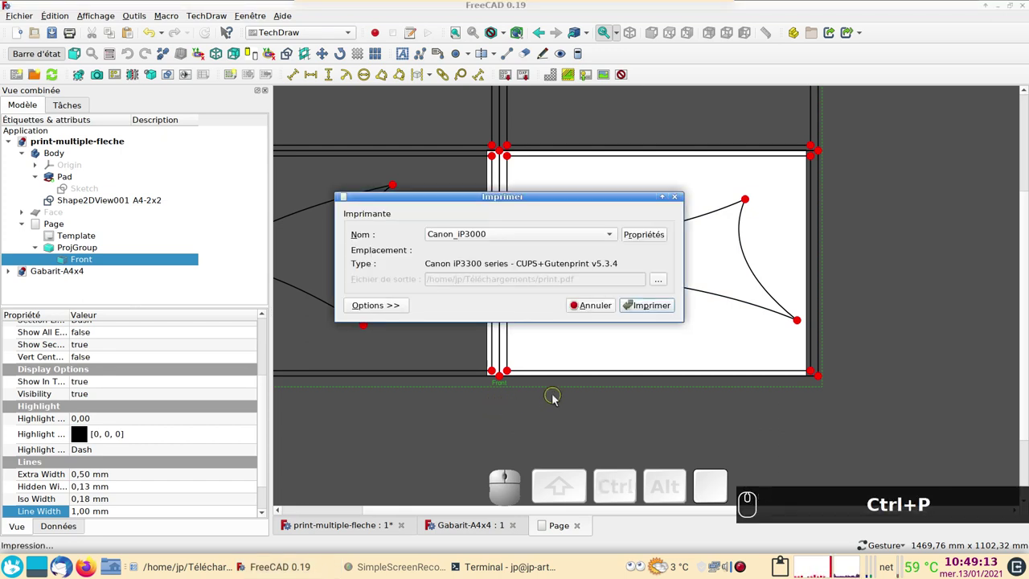
pyautogui.click(591, 308)
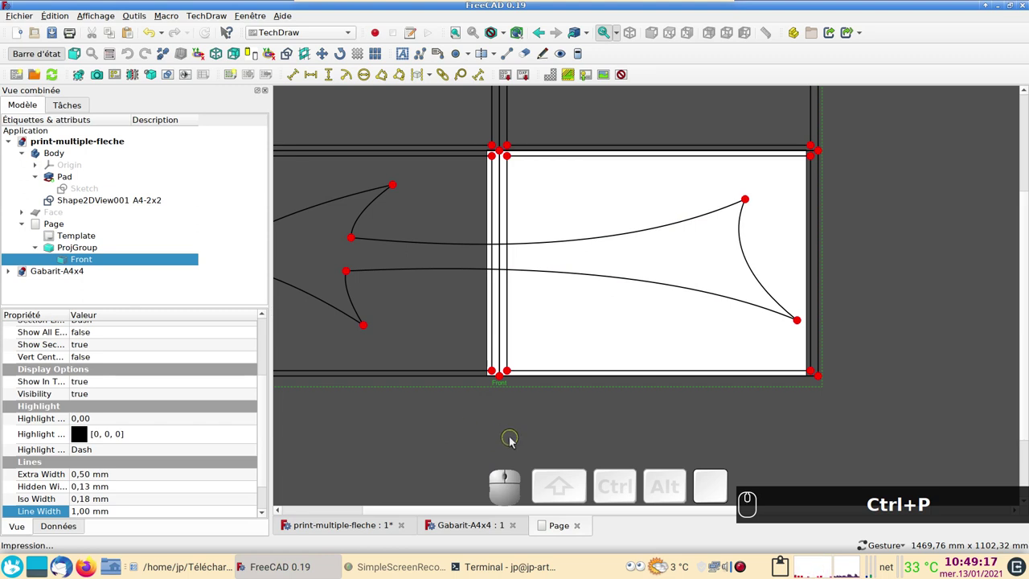
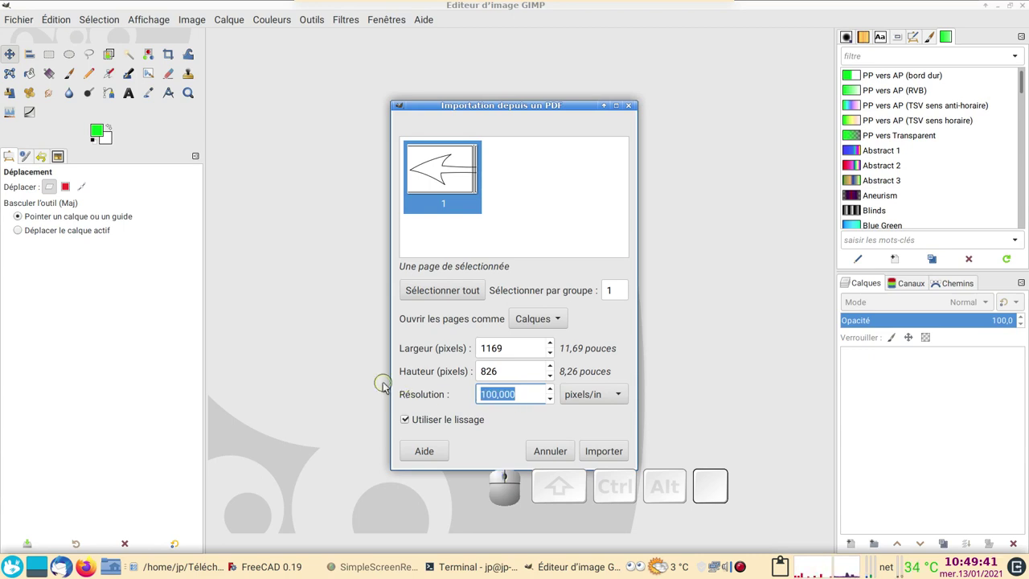
# Import print-fleche-a.pdf at 400 pixels/in resolution
pyautogui.press('KP_0')
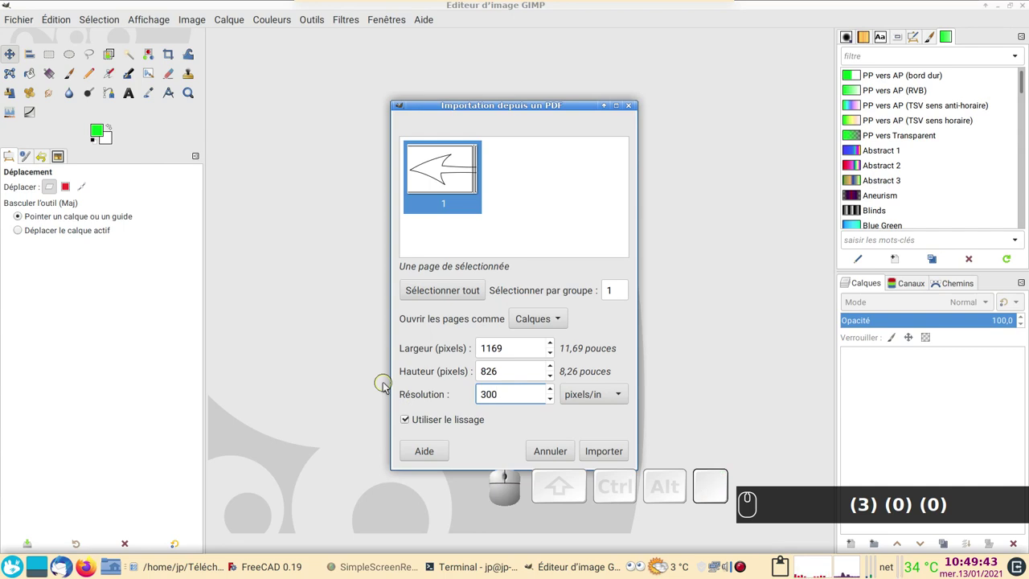
pyautogui.press('BackSpace')
pyautogui.press('KP_4')
pyautogui.press('KP_0')
pyautogui.press('Return')
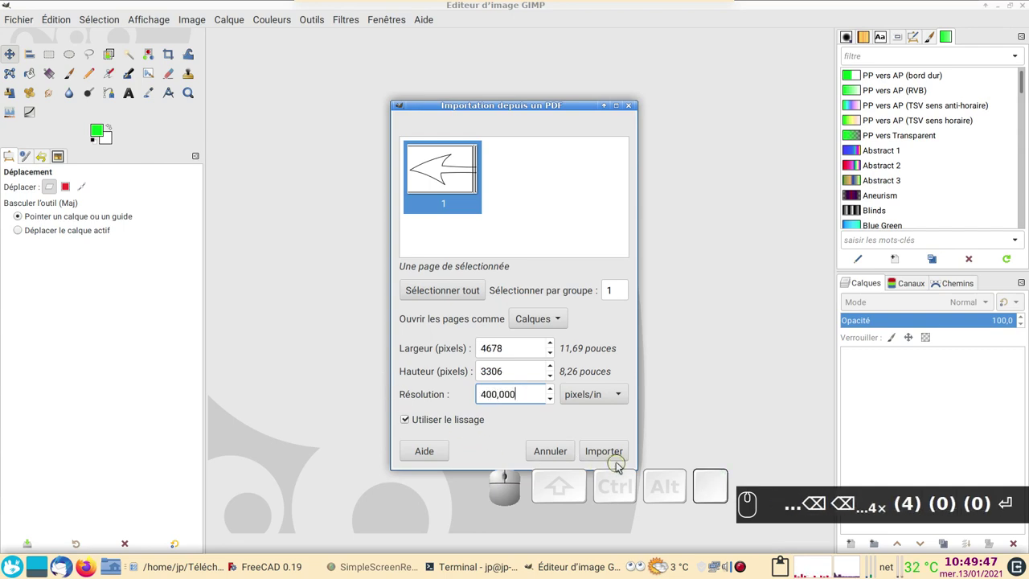
pyautogui.click(610, 455)
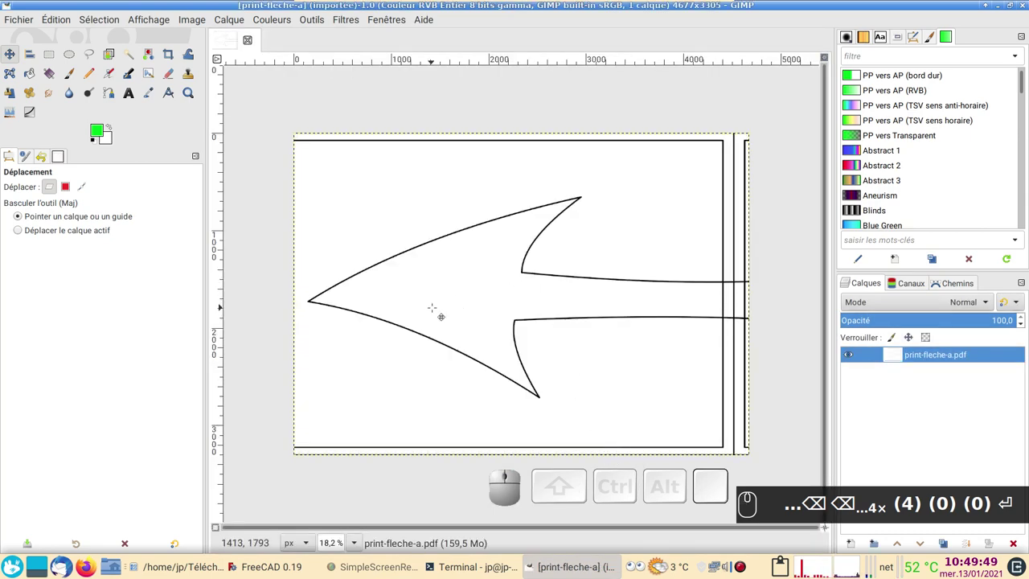
# Resize the canvas to 200% width and 100% height with width and height unlinked
pyautogui.scroll(-3)
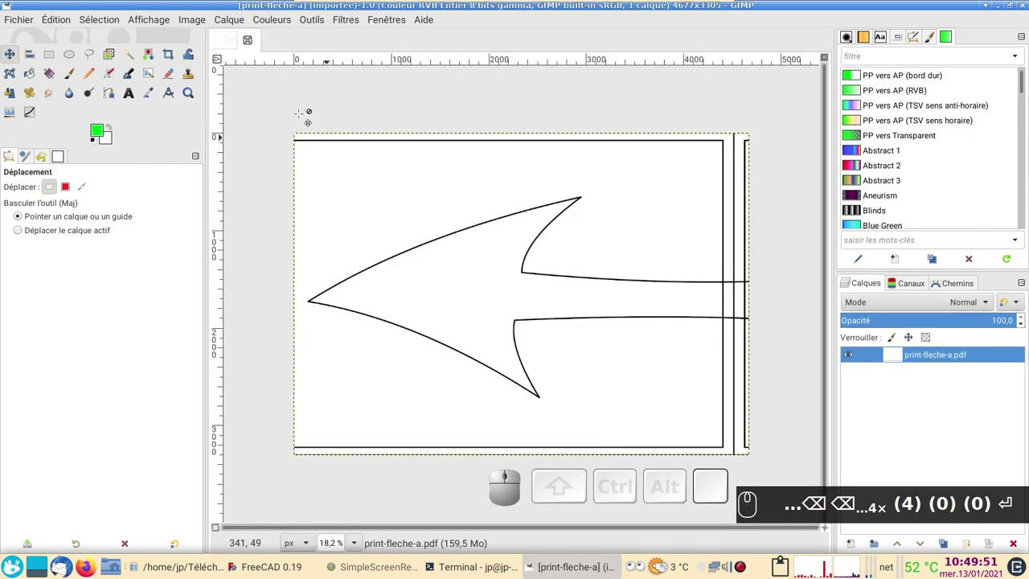
pyautogui.click(190, 20)
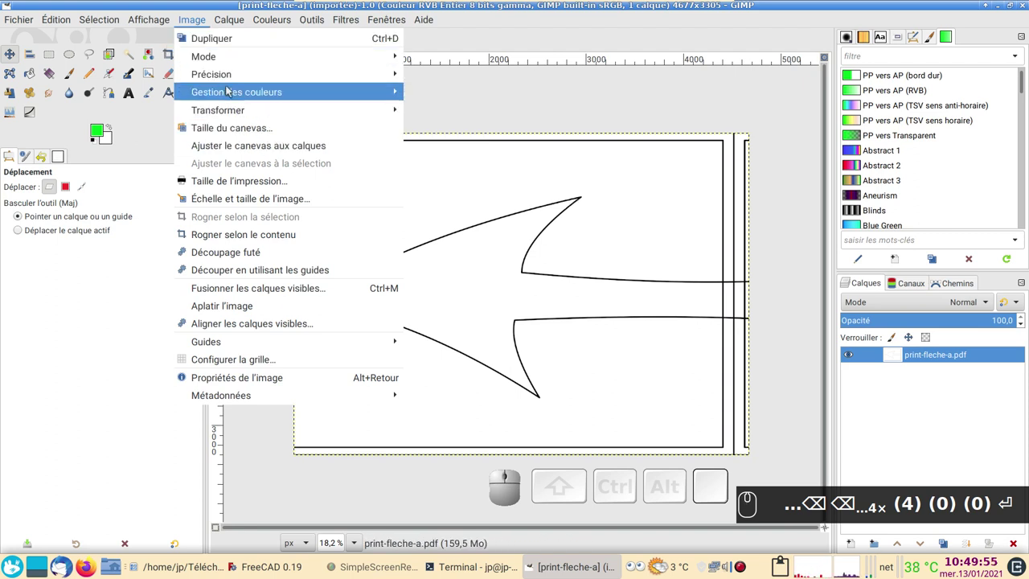
pyautogui.click(252, 126)
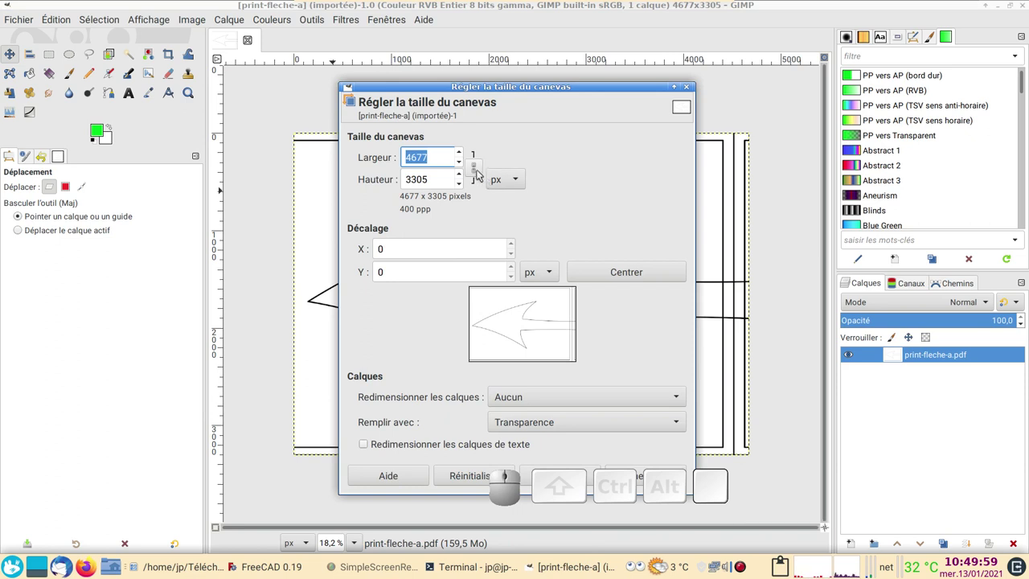
pyautogui.click(484, 172)
pyautogui.click(485, 172)
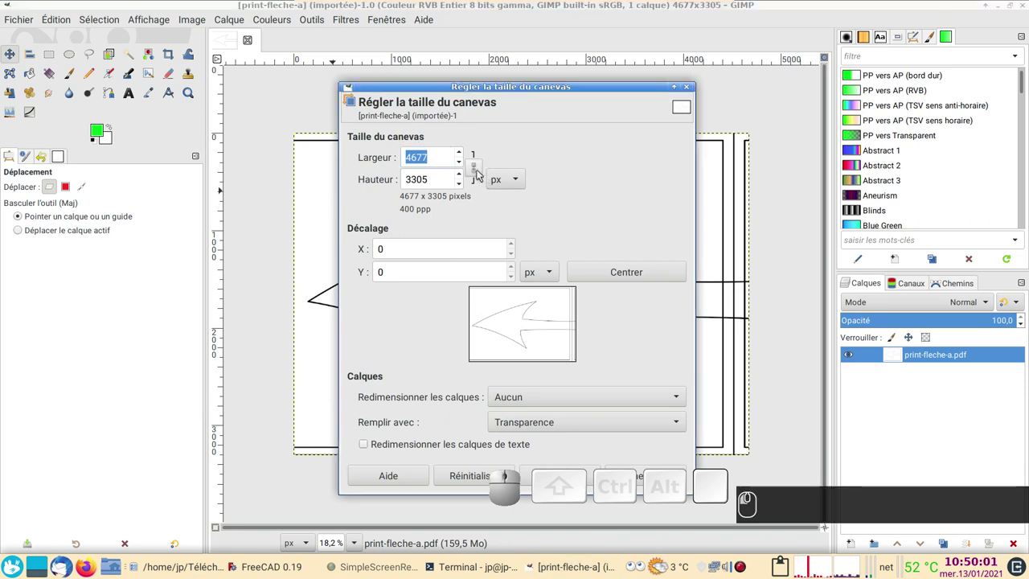
pyautogui.click(485, 172)
pyautogui.click(485, 172)
pyautogui.click(540, 217)
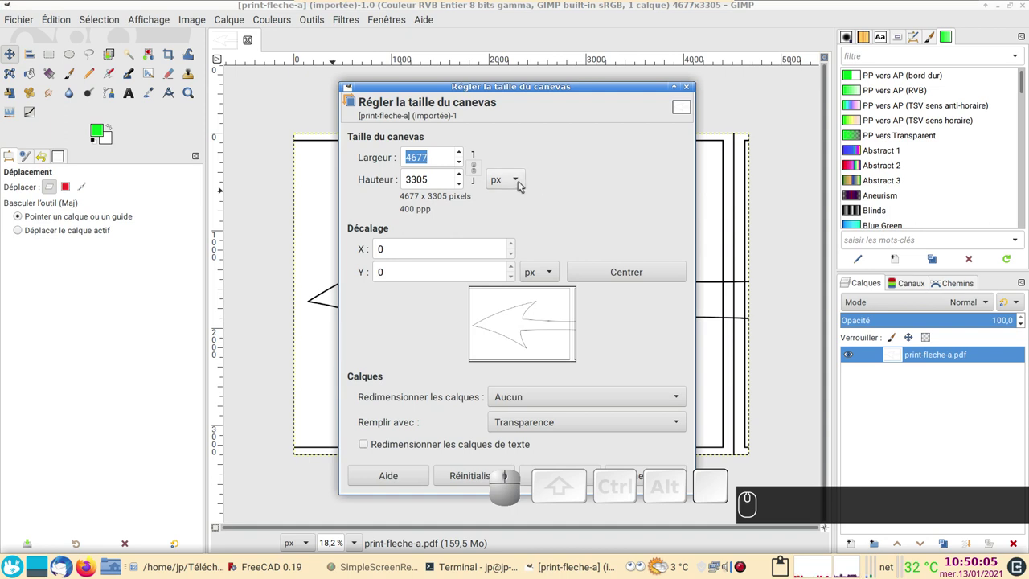
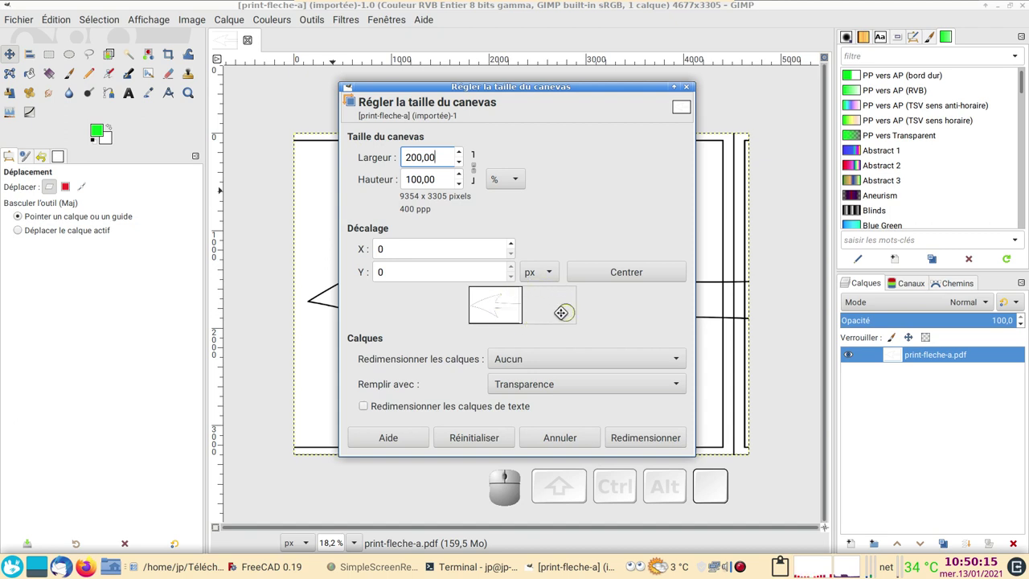
pyautogui.click(642, 438)
pyautogui.scroll(-3)
pyautogui.scroll(-3)
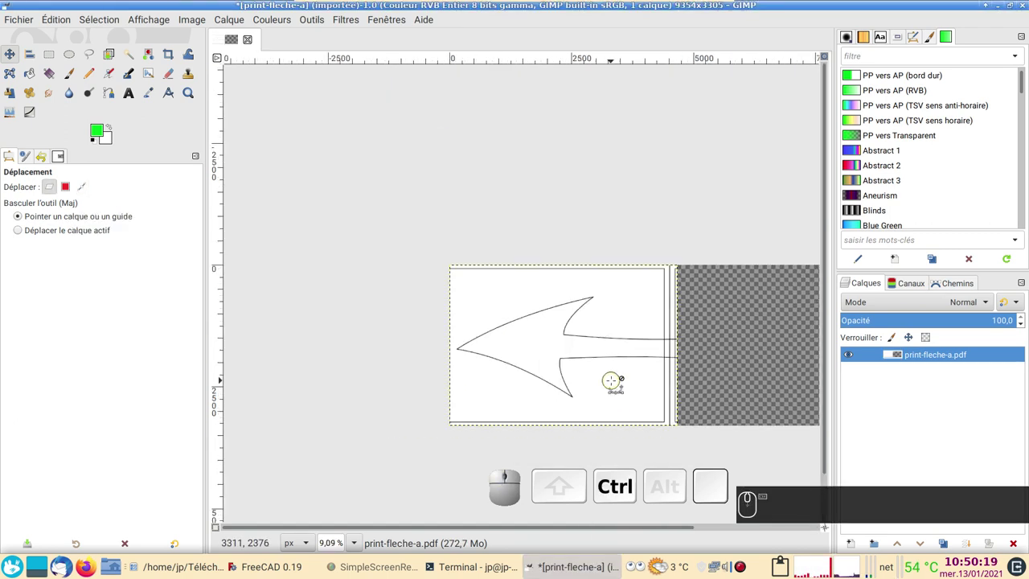
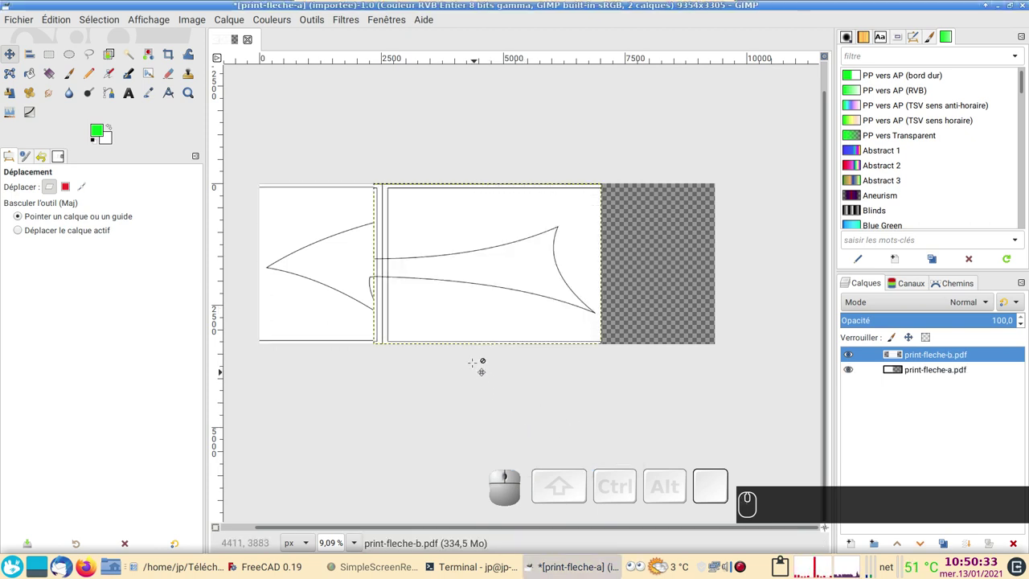
# Add print-fleche-b.pdf as a half-transparent layer moved to the right of the first tile
pyautogui.press('m')
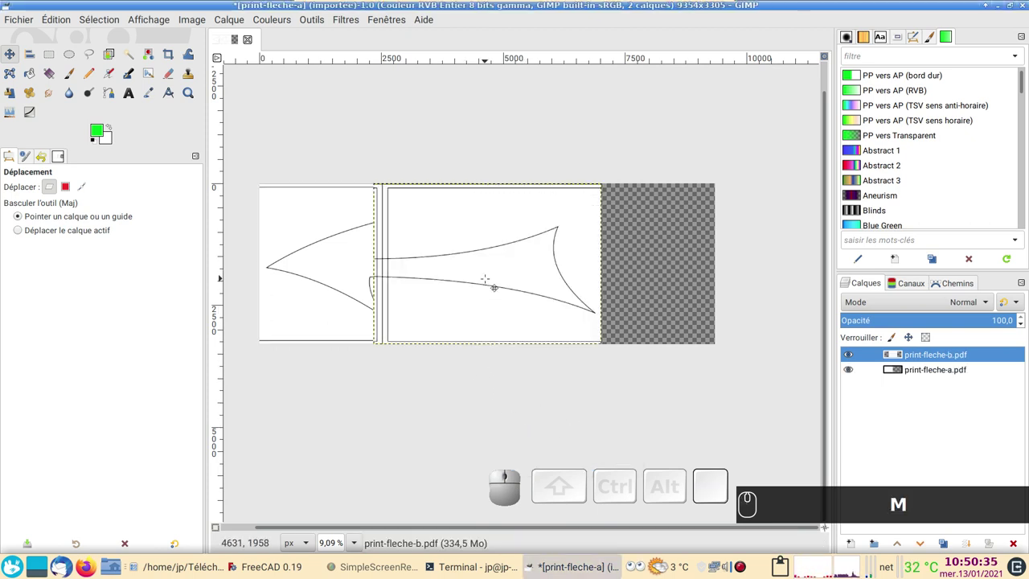
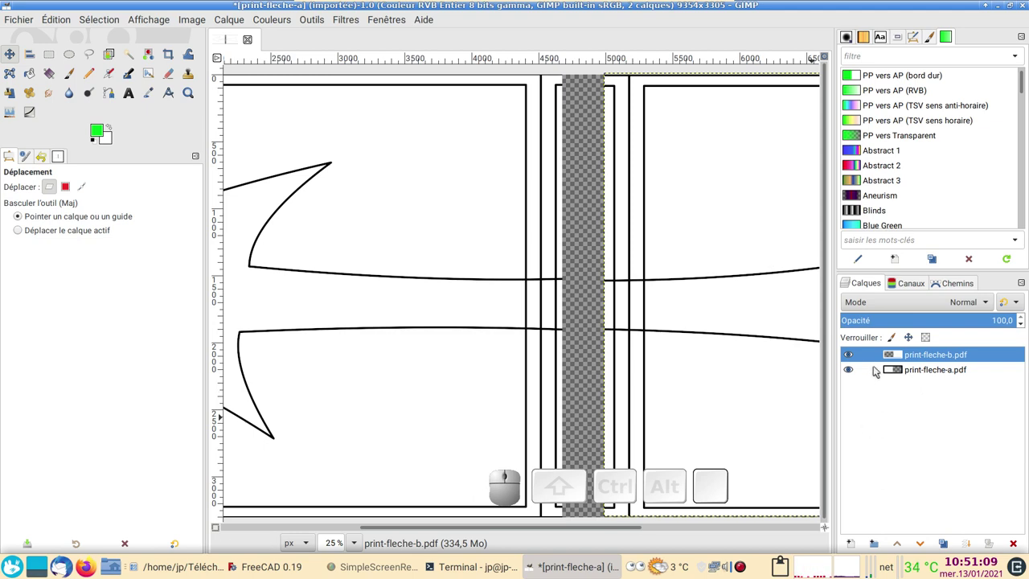
pyautogui.click(850, 356)
pyautogui.click(850, 356)
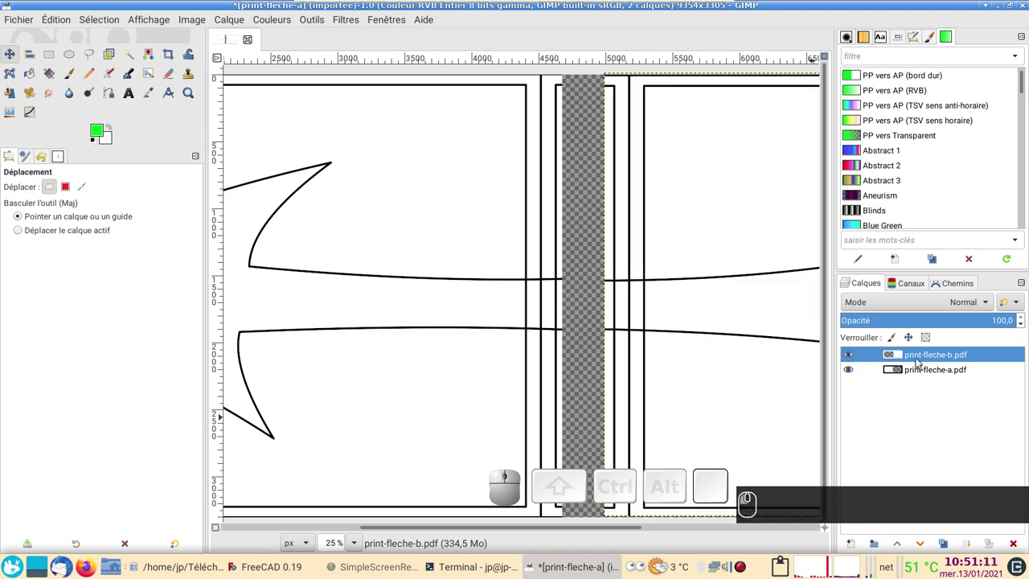
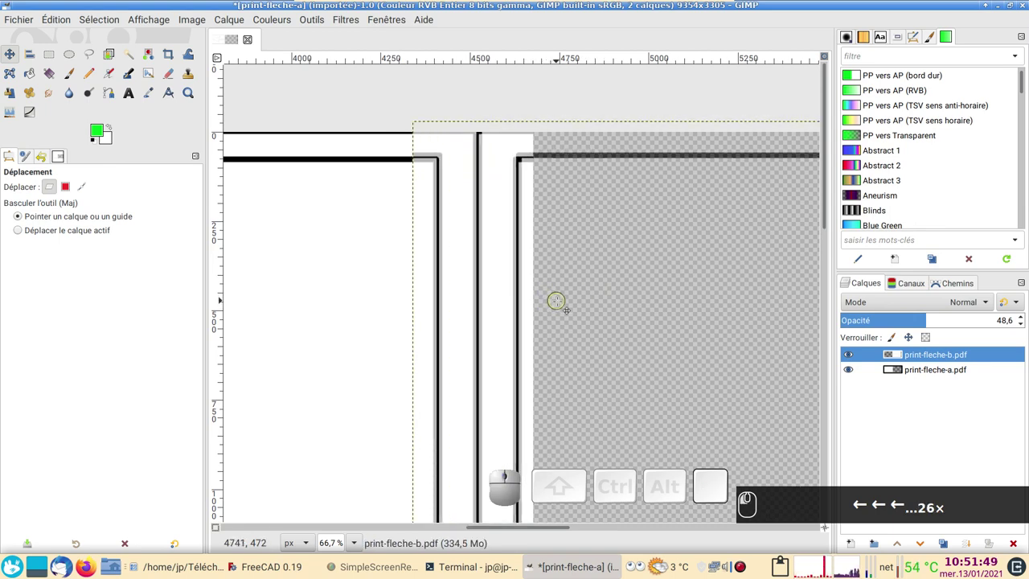
# Nudge the second tile down and left until its frame lines coincide with the first tile
pyautogui.press('Down')
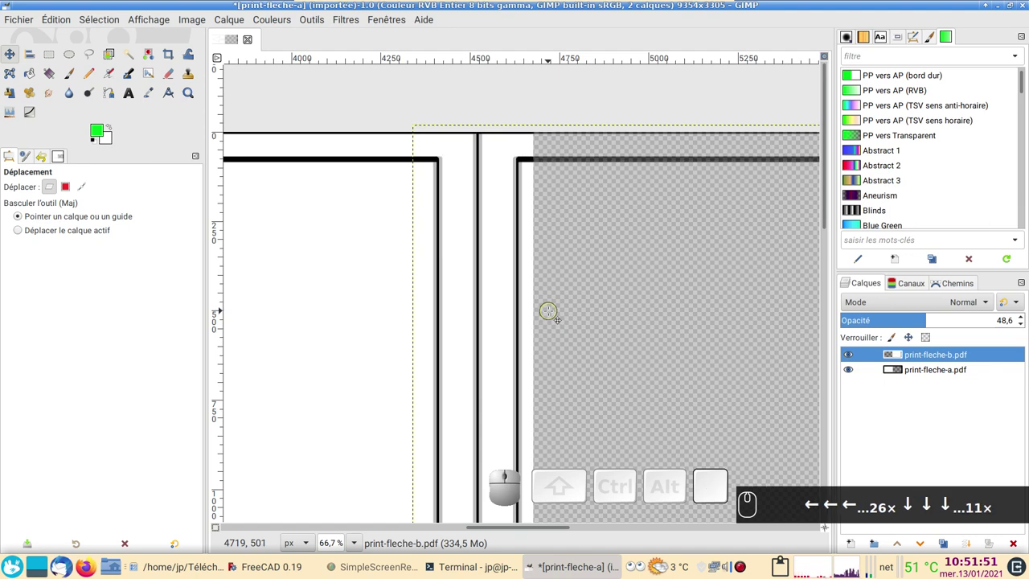
pyautogui.press('Left')
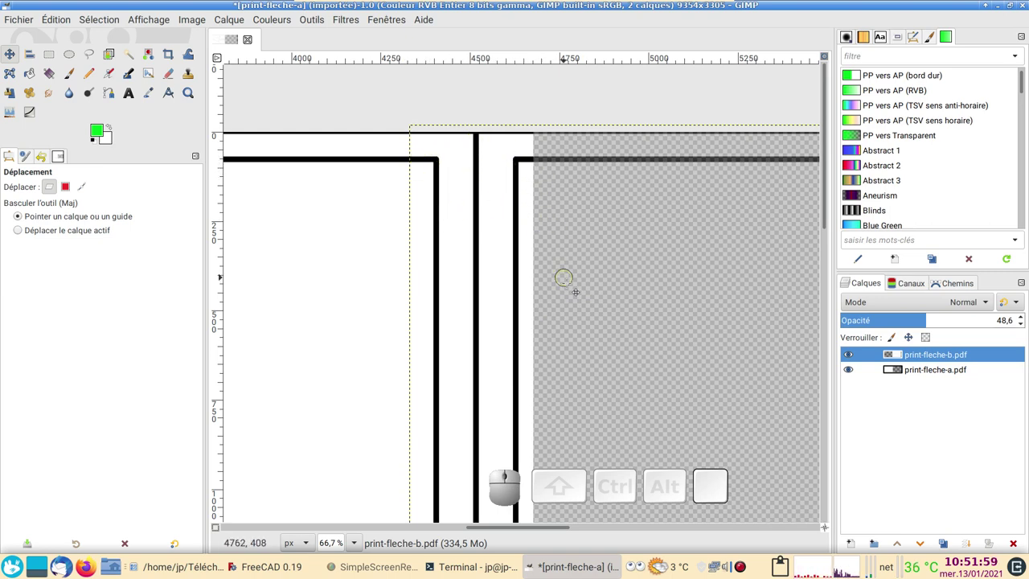
pyautogui.scroll(-3)
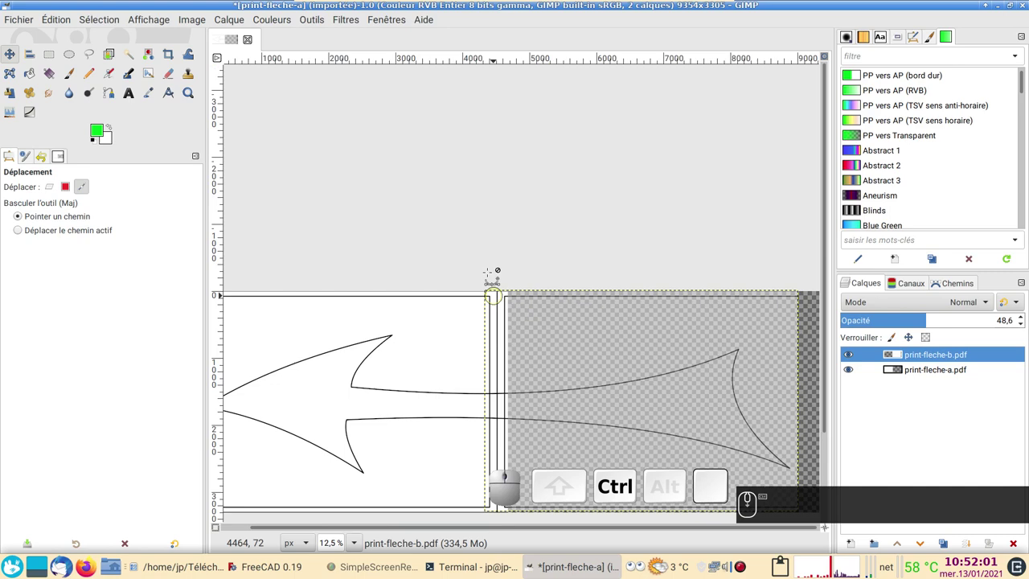
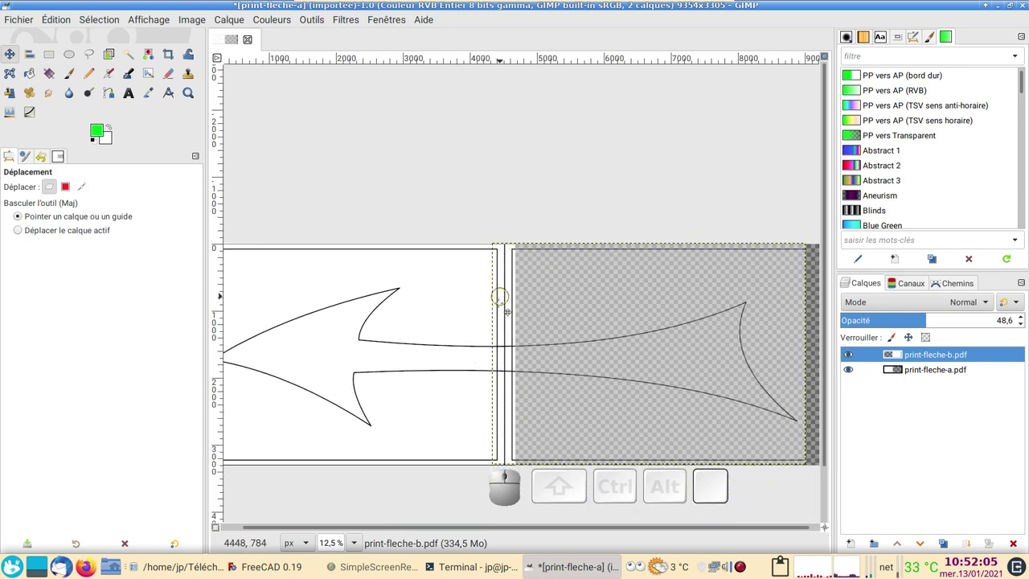
pyautogui.scroll(-3)
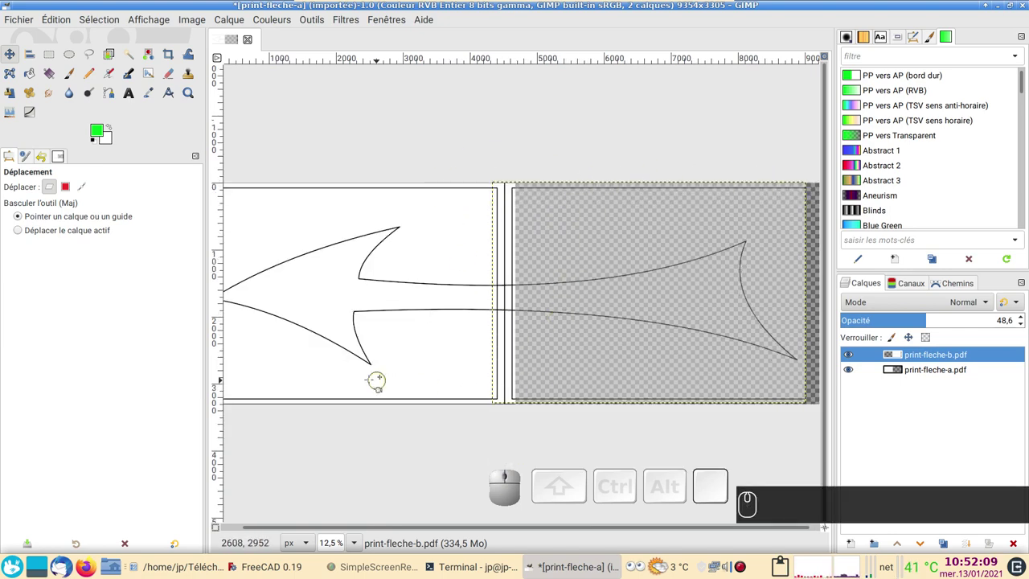
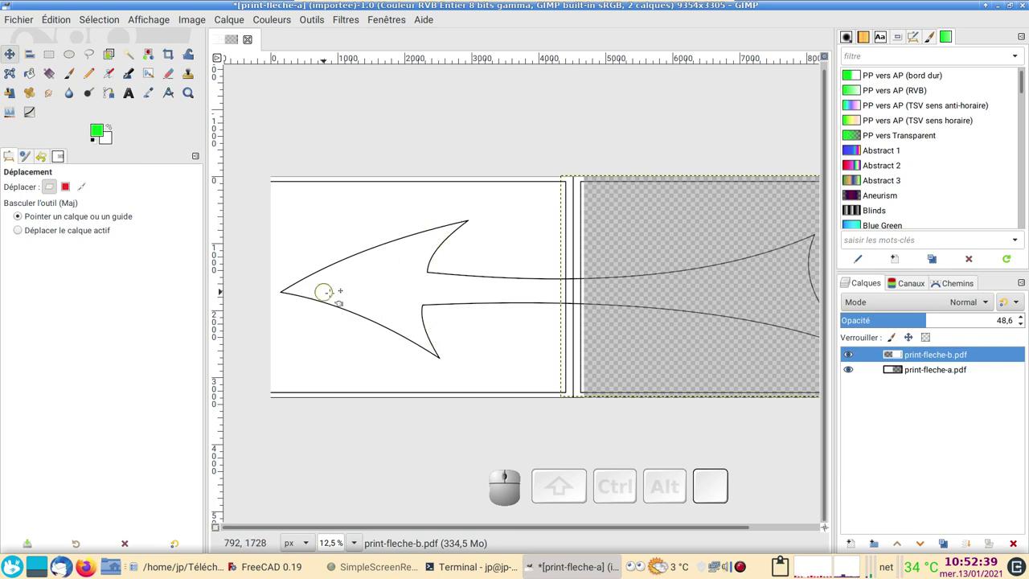
pyautogui.scroll(3)
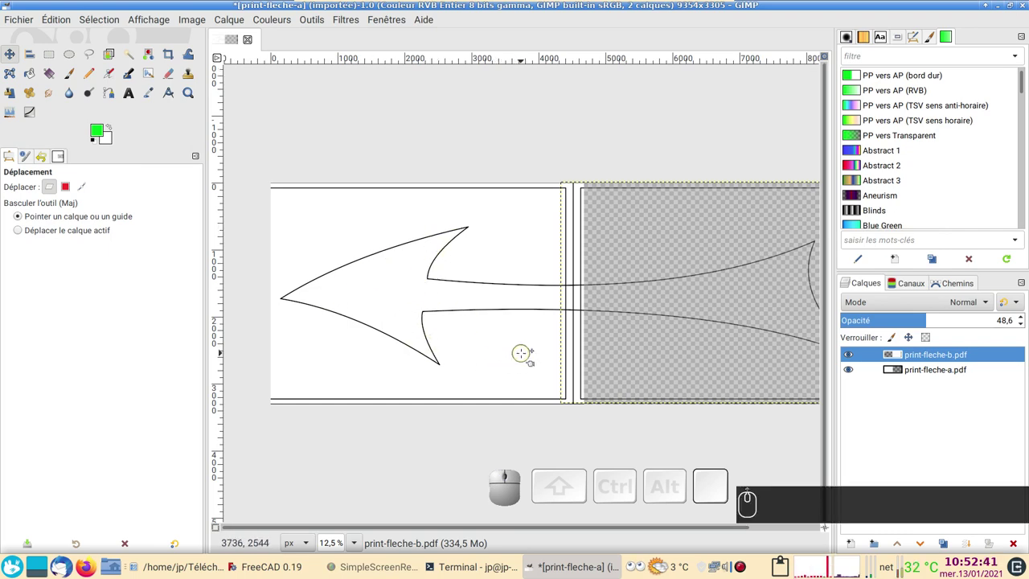
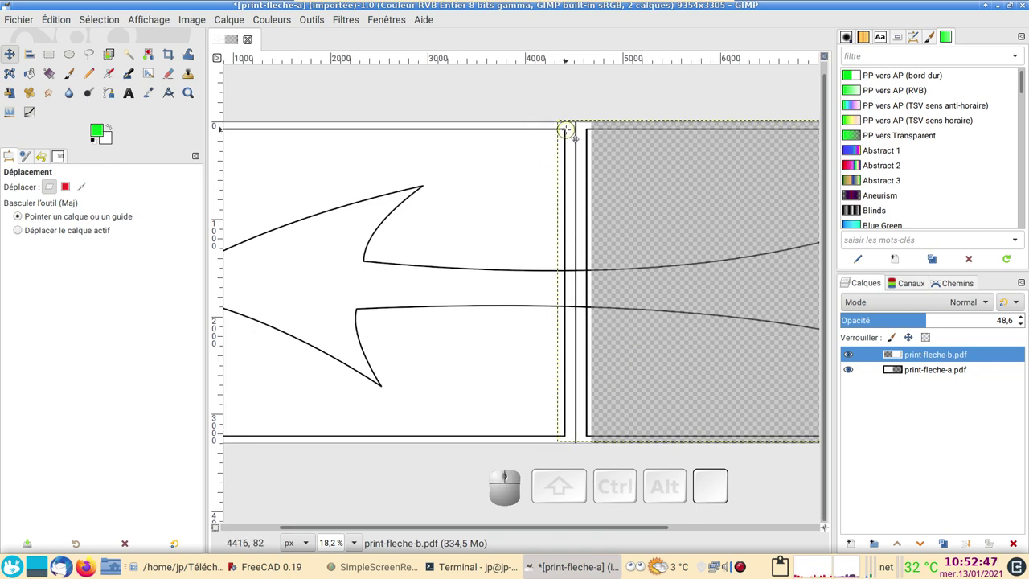
pyautogui.scroll(-3)
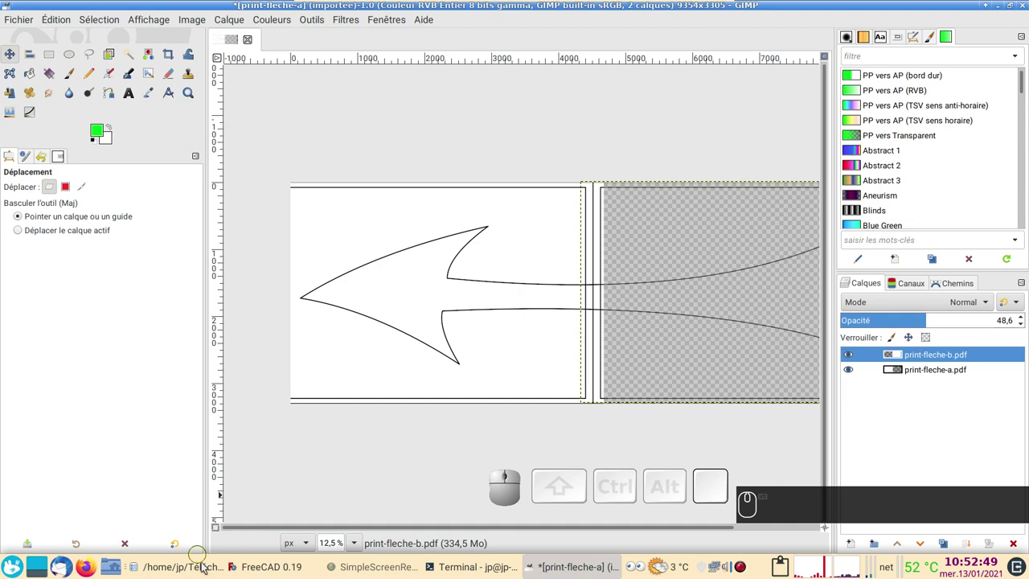